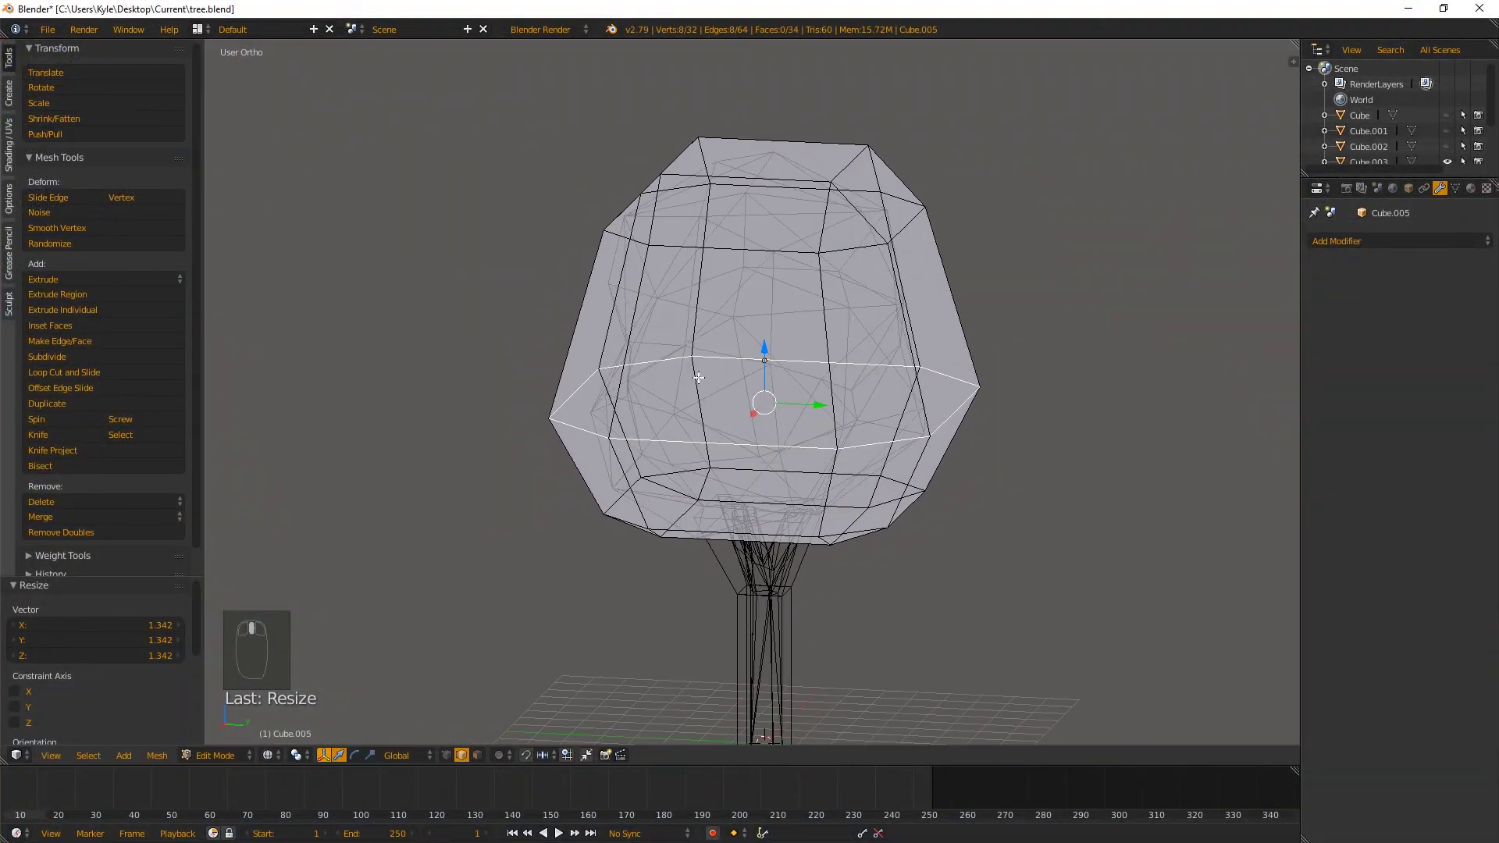
Orbit around the example box, wedge and bent collision shapes to look them over, closing in on the bent one
key("ctrl+Tab")
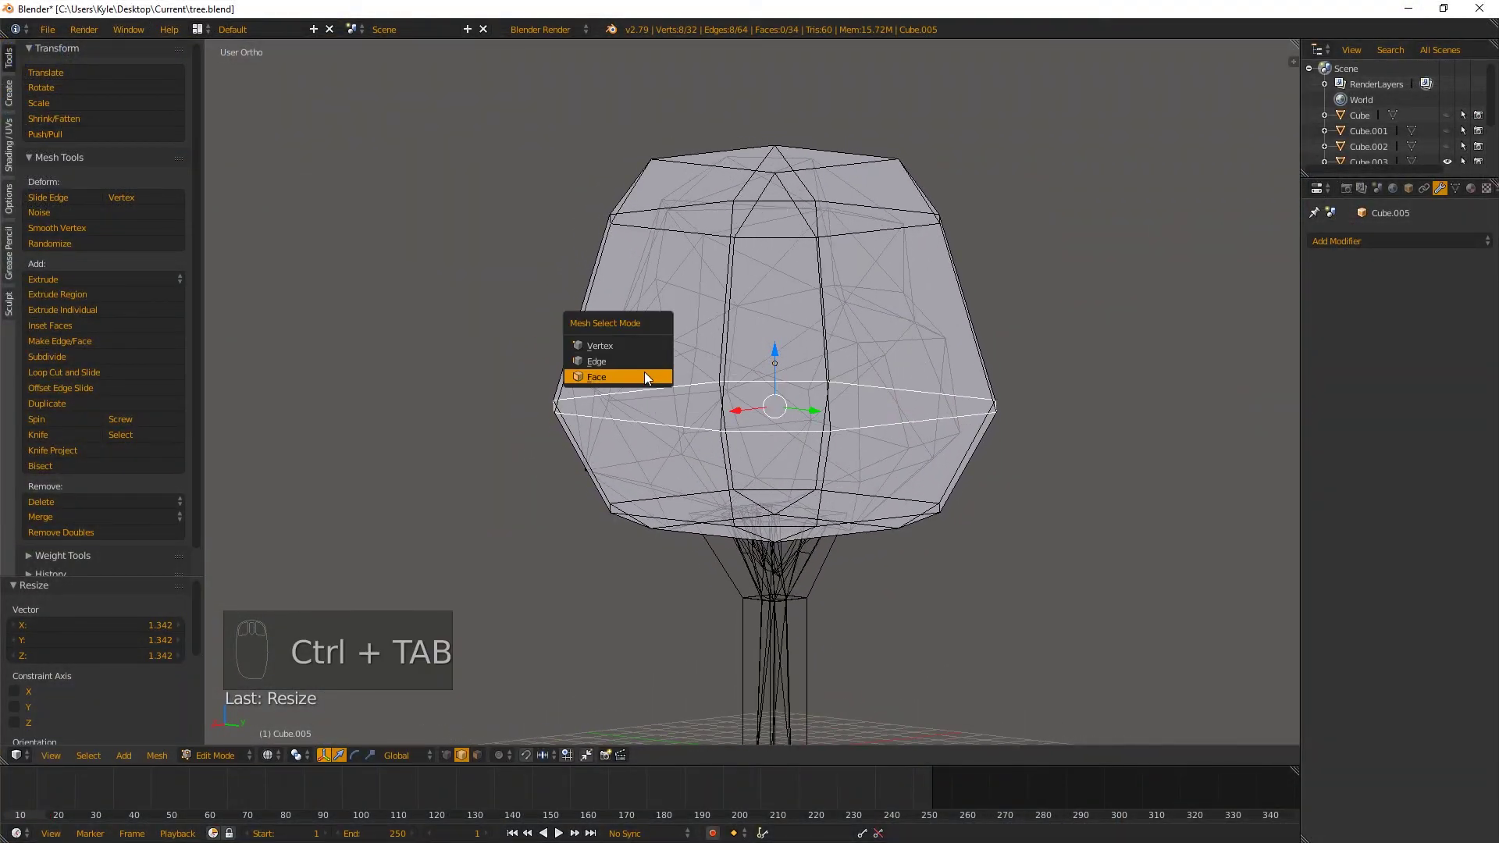
left_click_drag(868, 532, 770, 477)
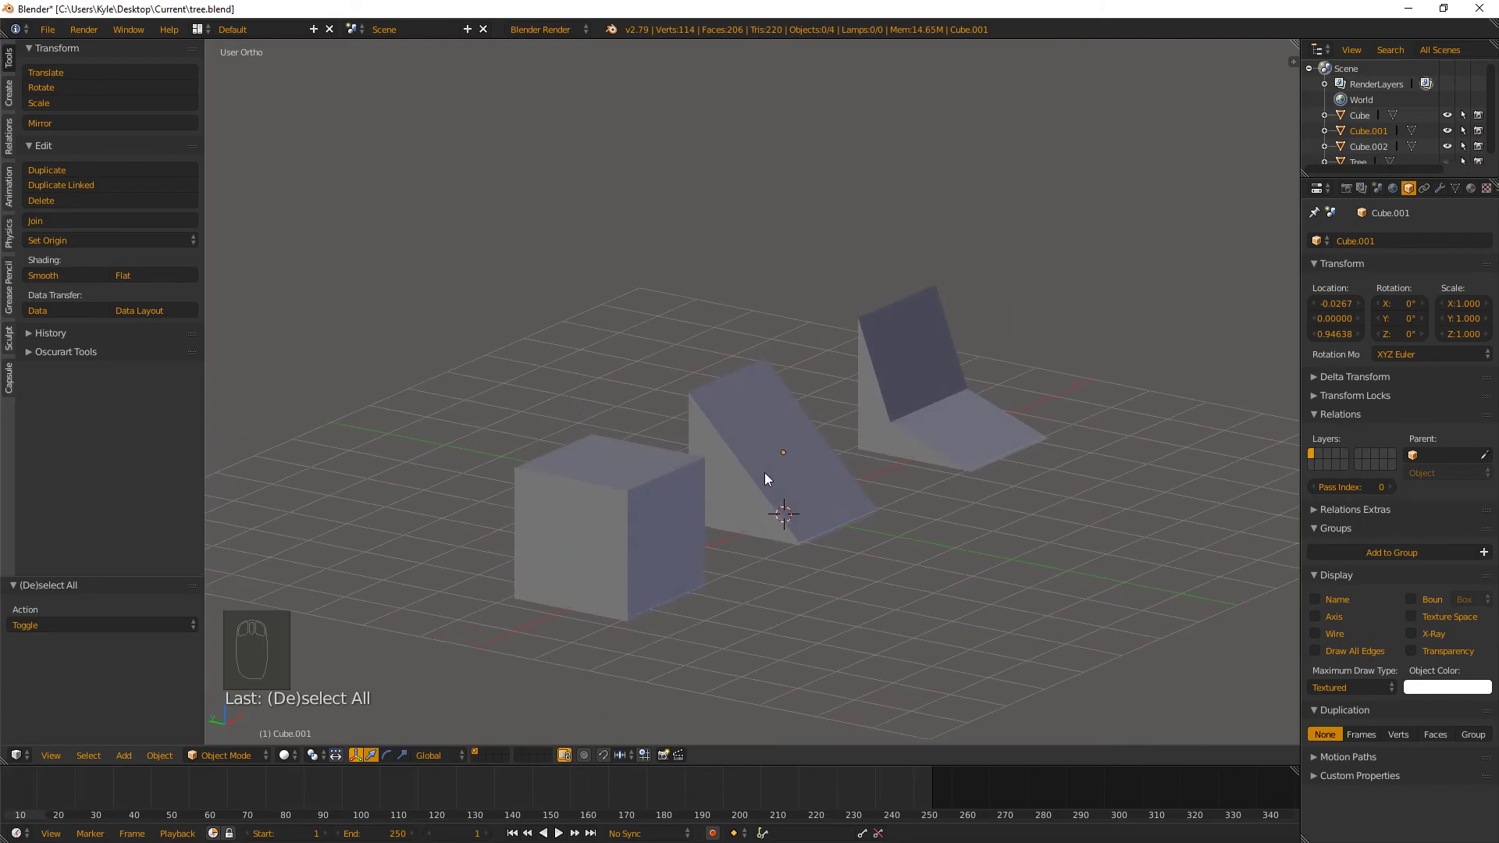
middle_click(801, 486)
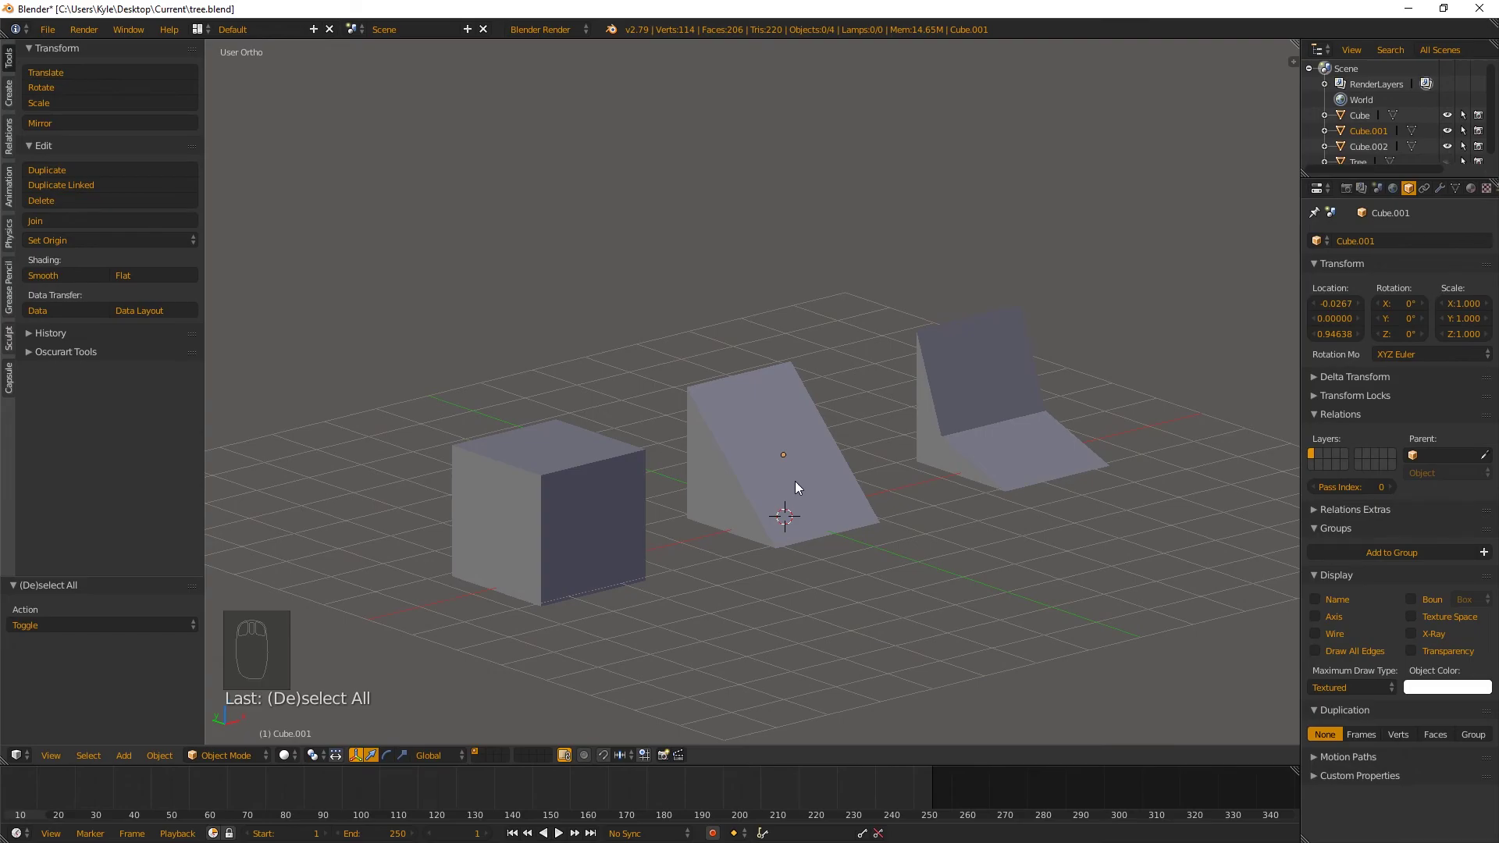
left_click_drag(963, 443, 883, 502)
left_click_drag(993, 536, 1097, 533)
left_click_drag(1097, 534, 931, 439)
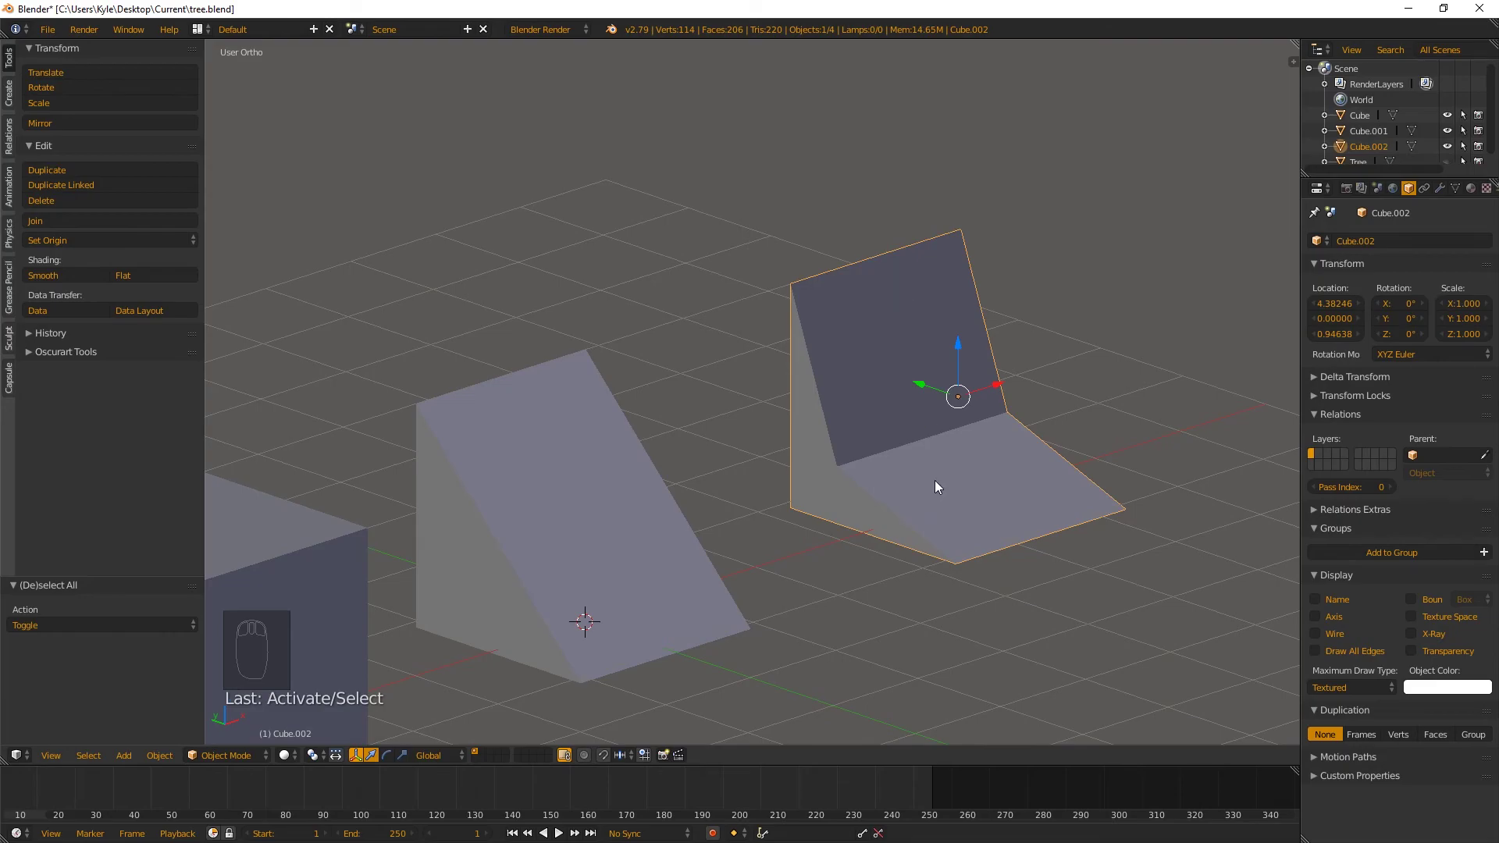
left_click_drag(914, 481, 908, 414)
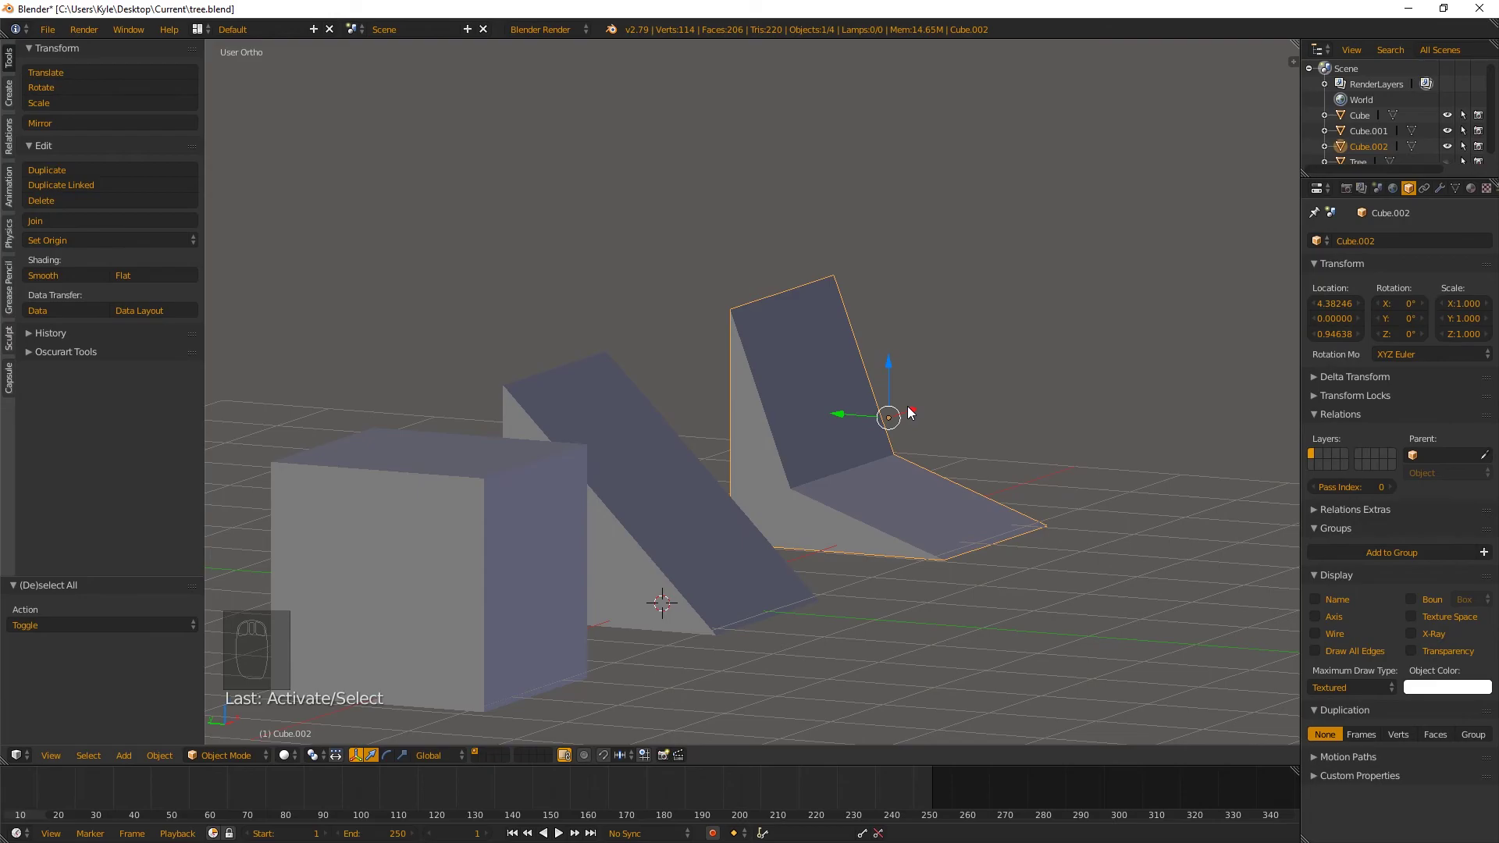
left_click_drag(1047, 449, 856, 426)
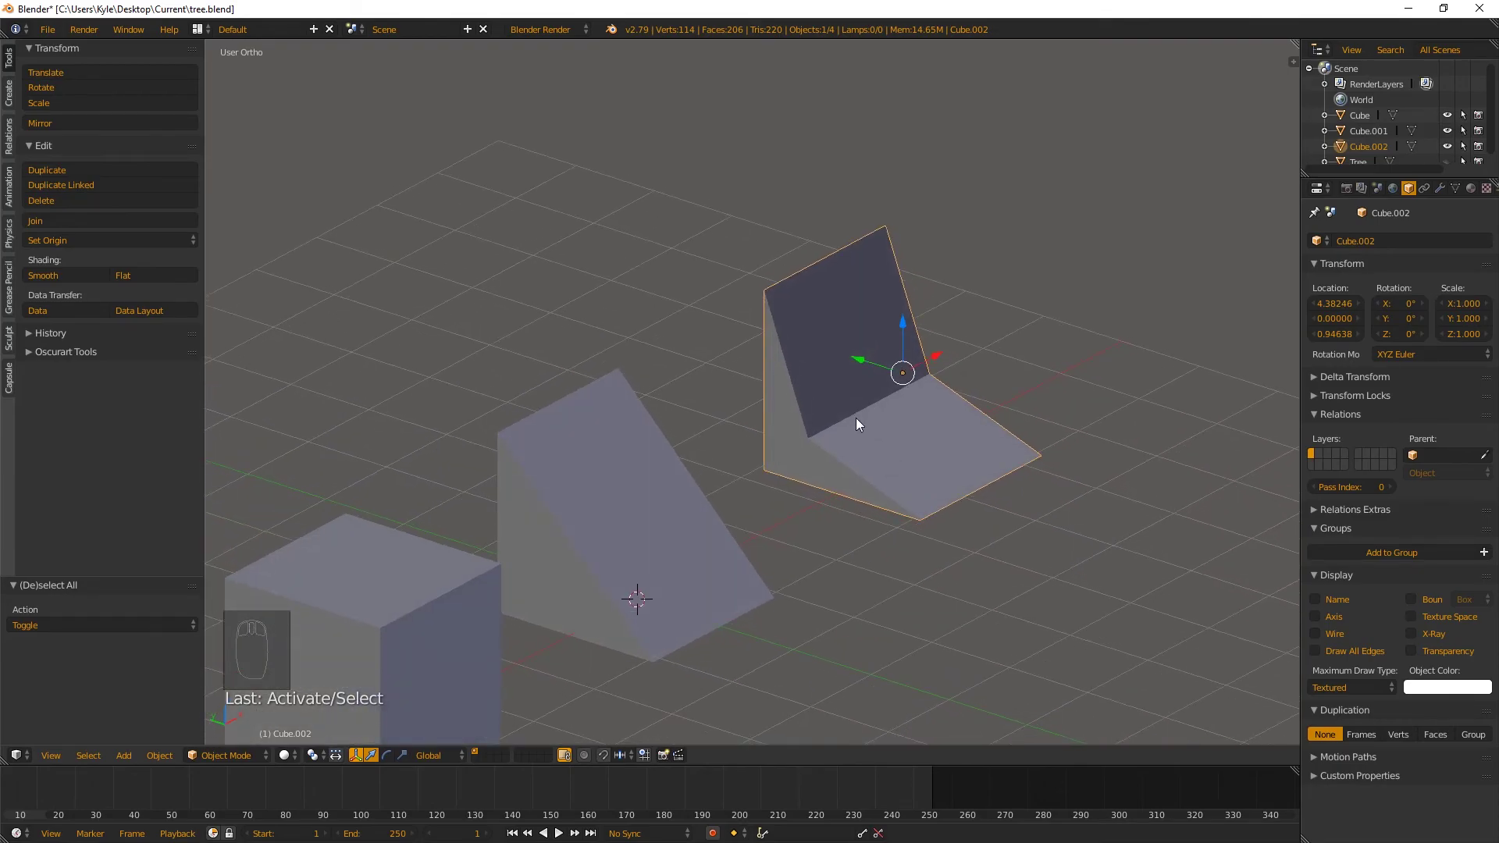
left_click_drag(815, 416, 848, 417)
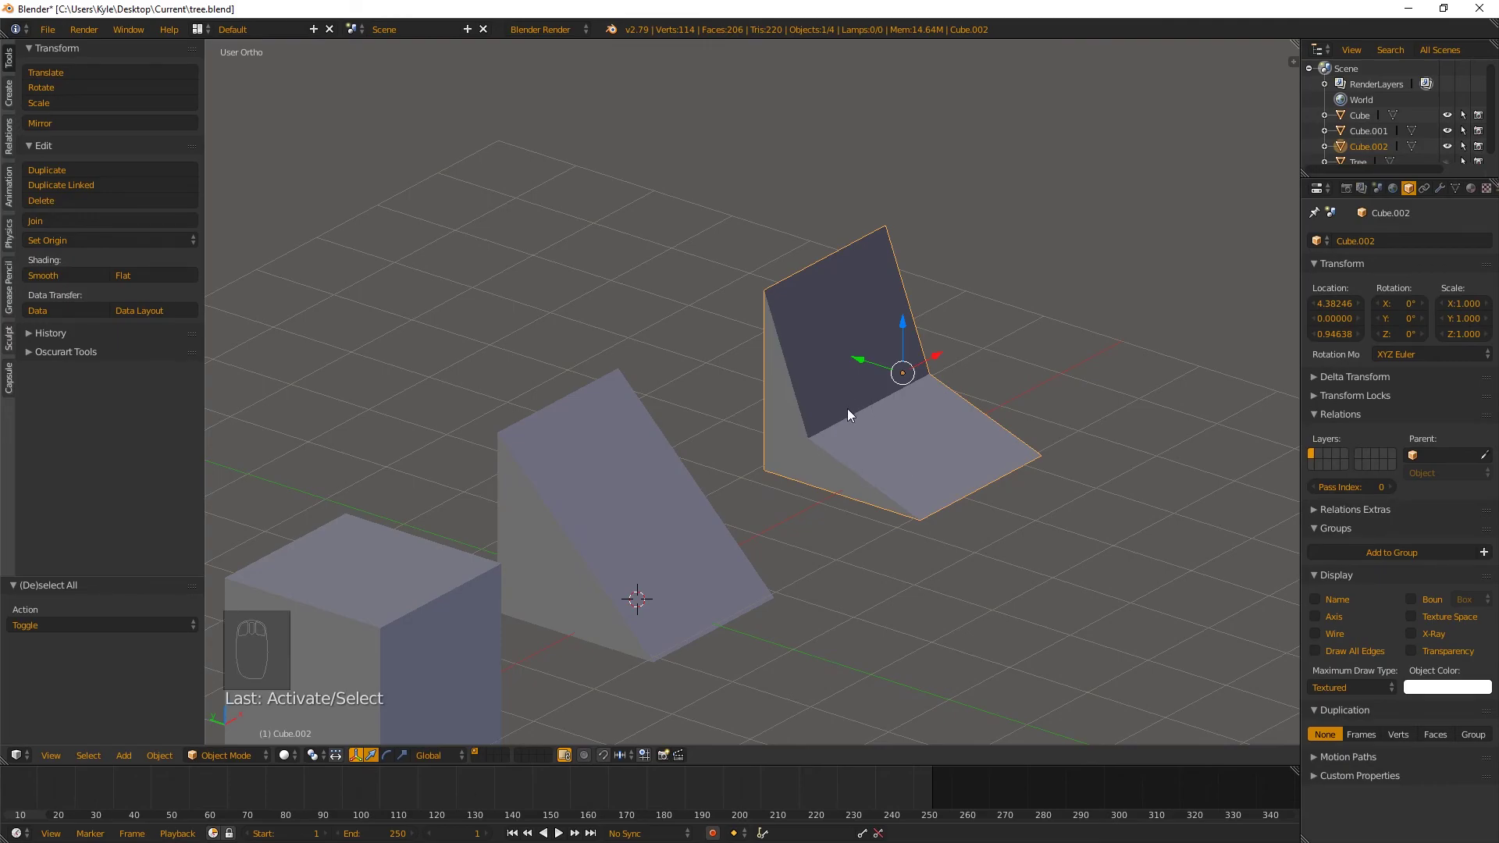
Select each example shape in turn, ending on the box, while orbiting to view them from different sides
right_click(632, 522)
middle_click(677, 554)
right_click(810, 495)
left_click_drag(691, 412, 725, 420)
right_click(386, 513)
left_click_drag(477, 490, 667, 523)
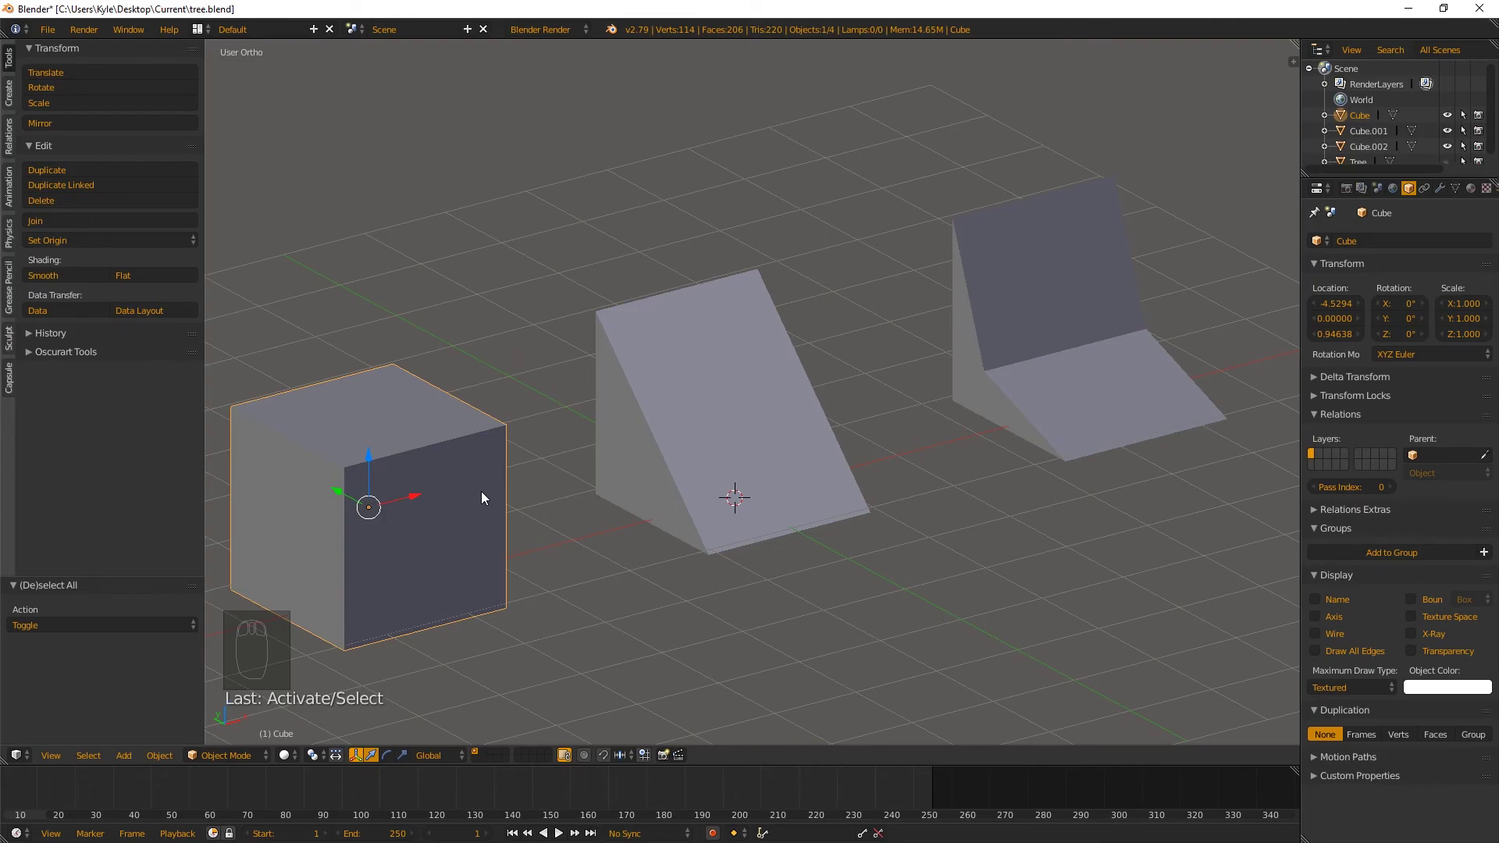
left_click_drag(534, 485, 933, 402)
left_click_drag(1116, 323, 1049, 365)
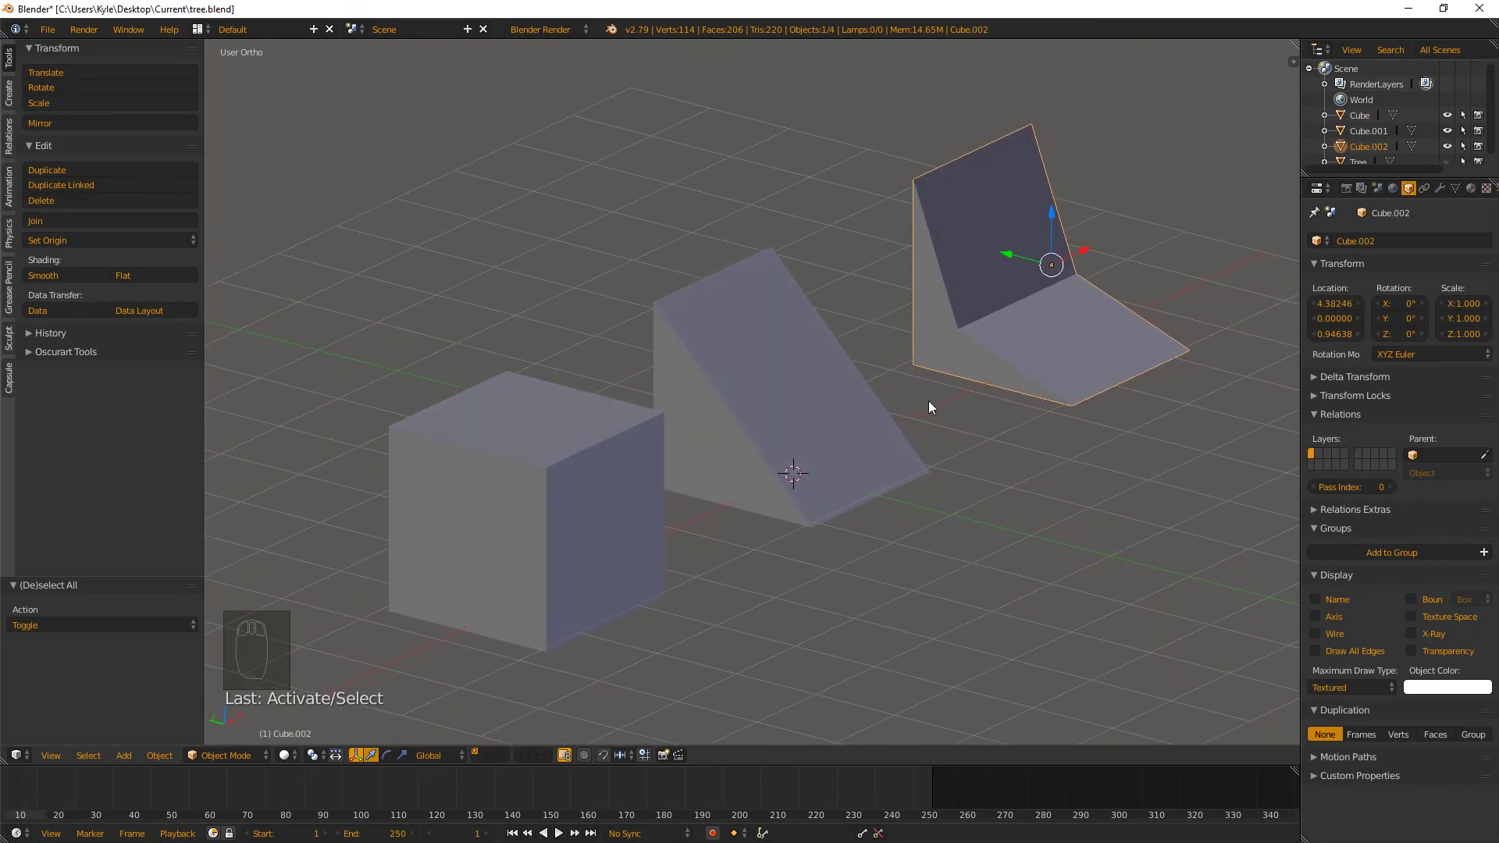
left_click_drag(895, 491, 975, 424)
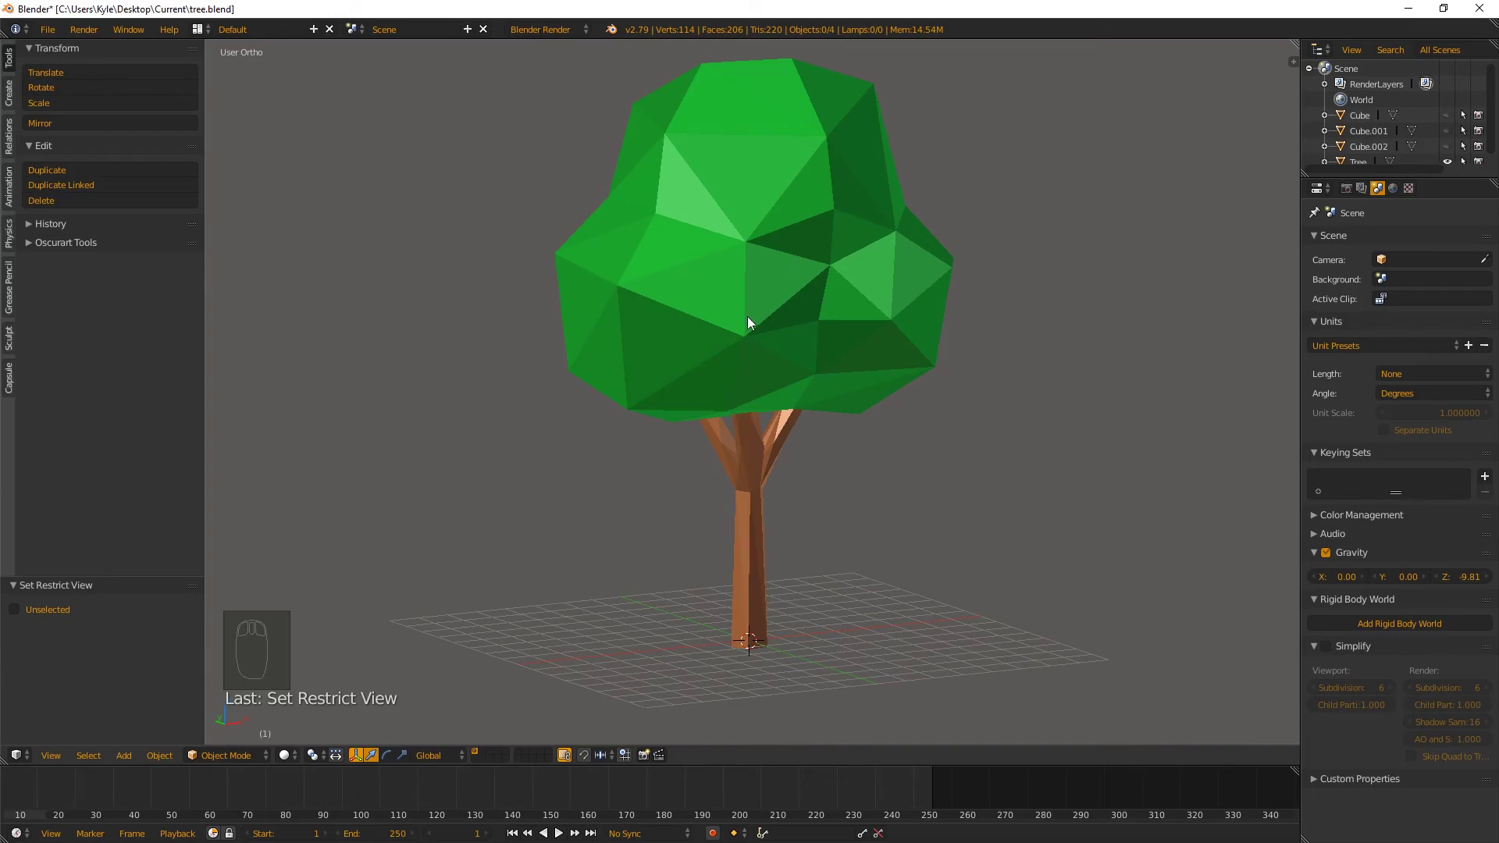
left_click_drag(750, 362, 753, 523)
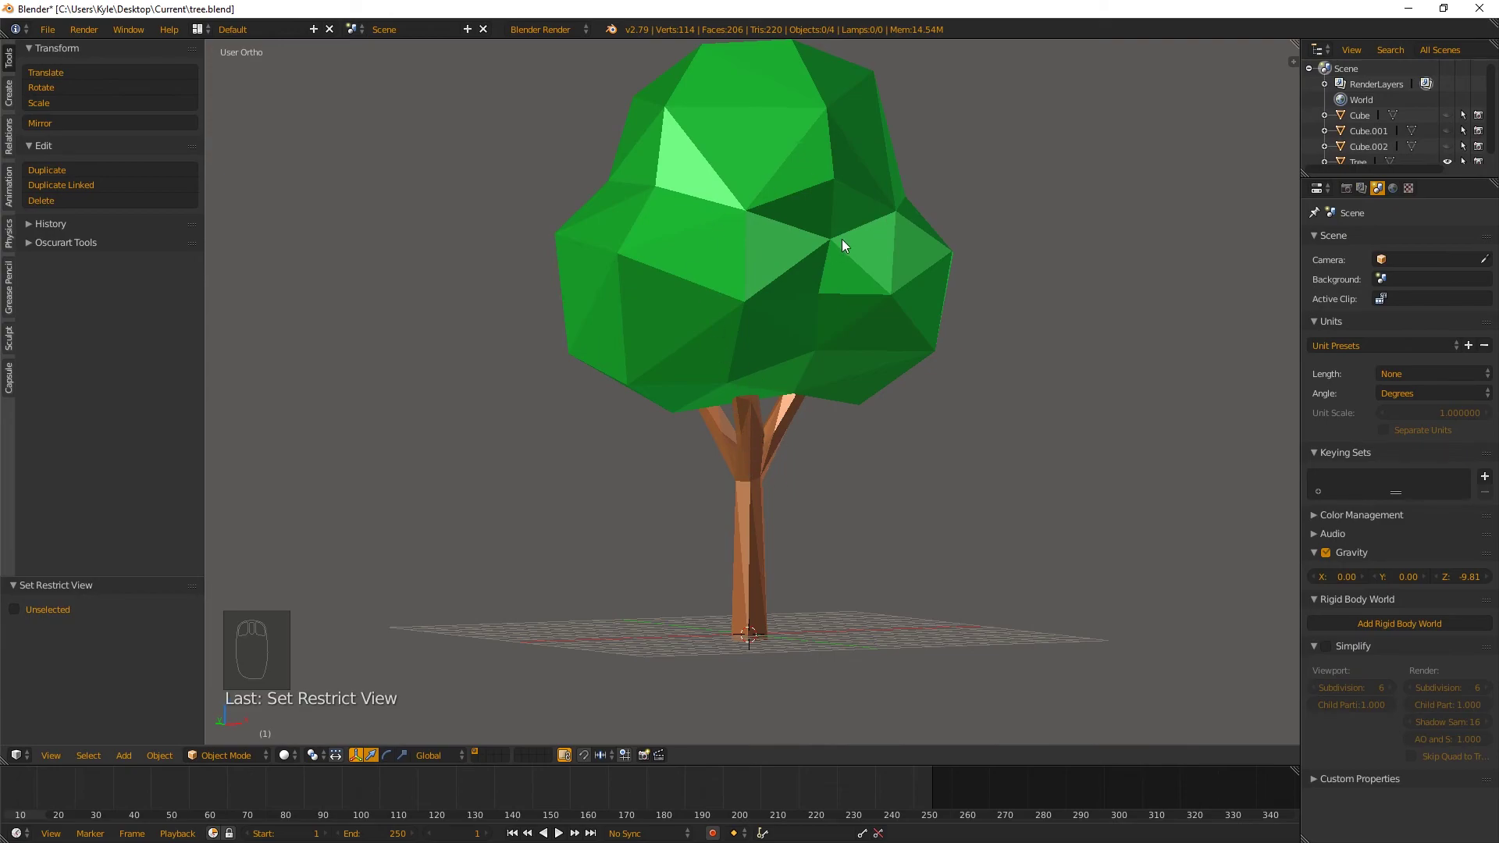
left_click_drag(835, 382, 694, 366)
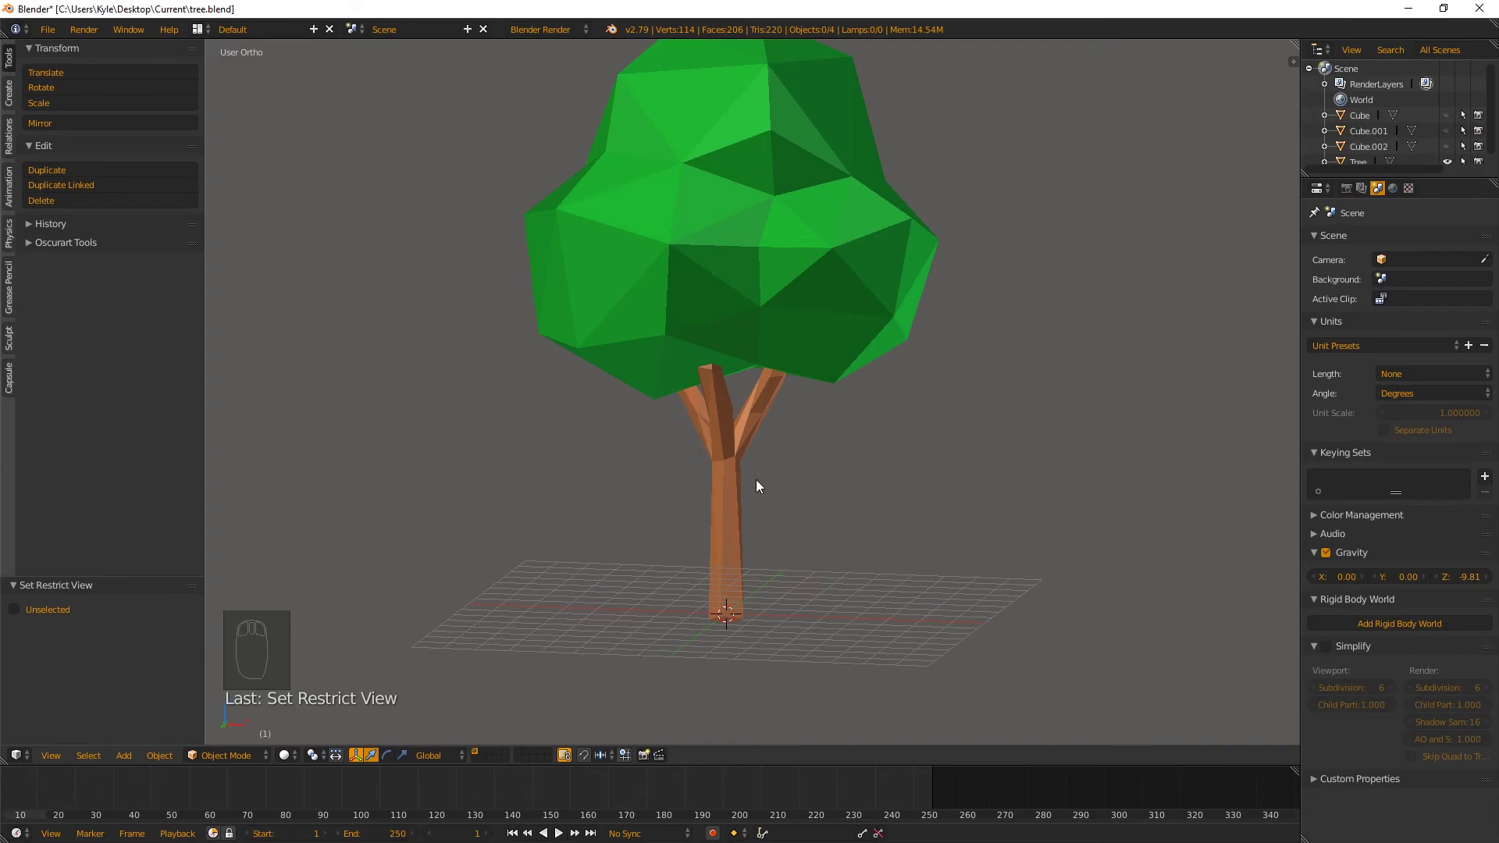
left_click_drag(720, 422, 665, 438)
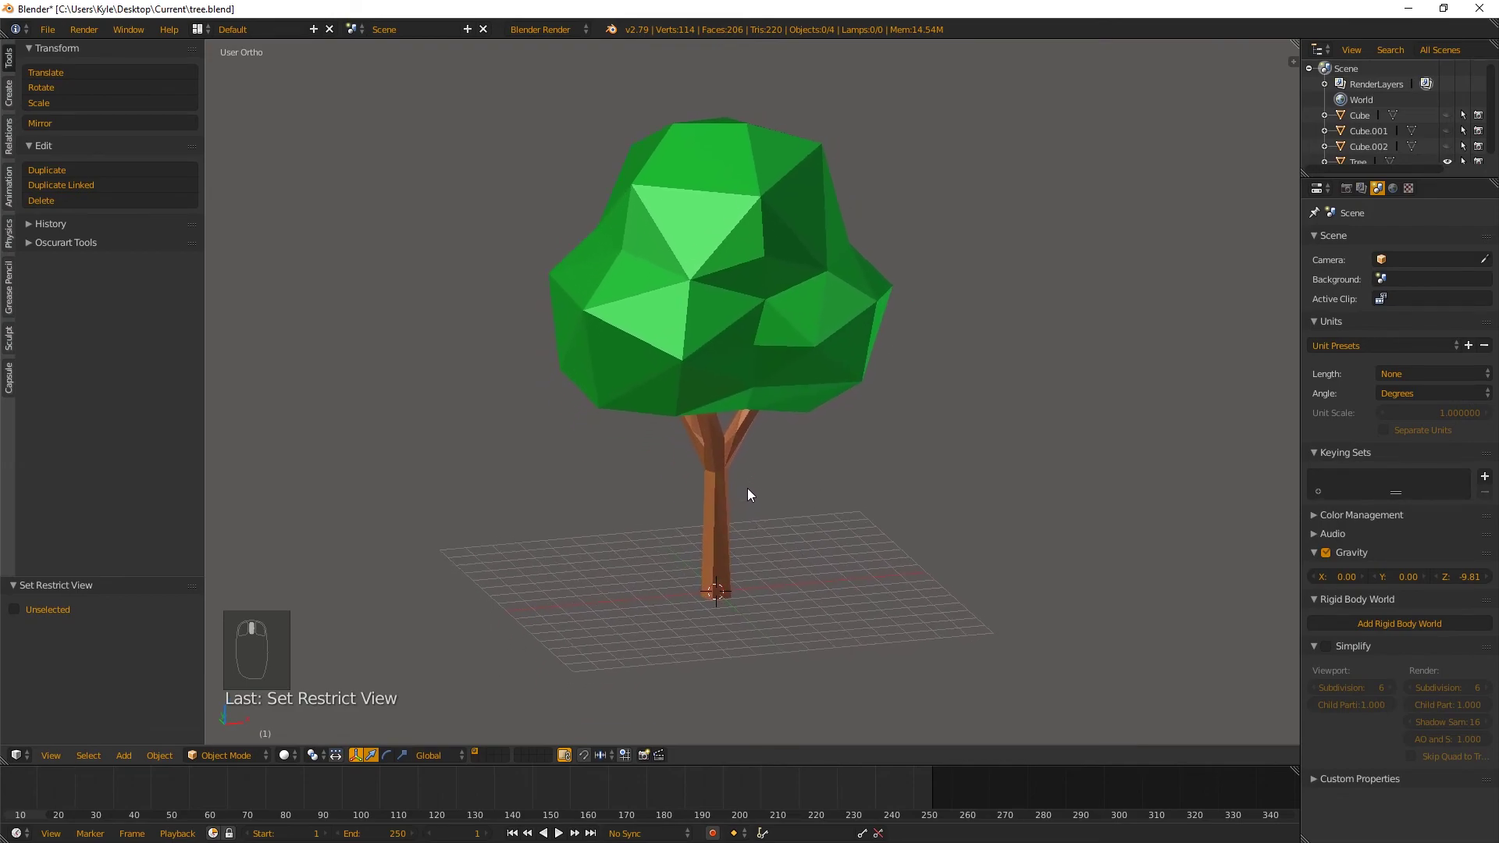
Centre the view on the trunk base, add a cube there and shrink it to fit around the trunk
key("shift+c")
middle_click(780, 622)
middle_click(787, 497)
middle_click(787, 497)
key("shift+a")
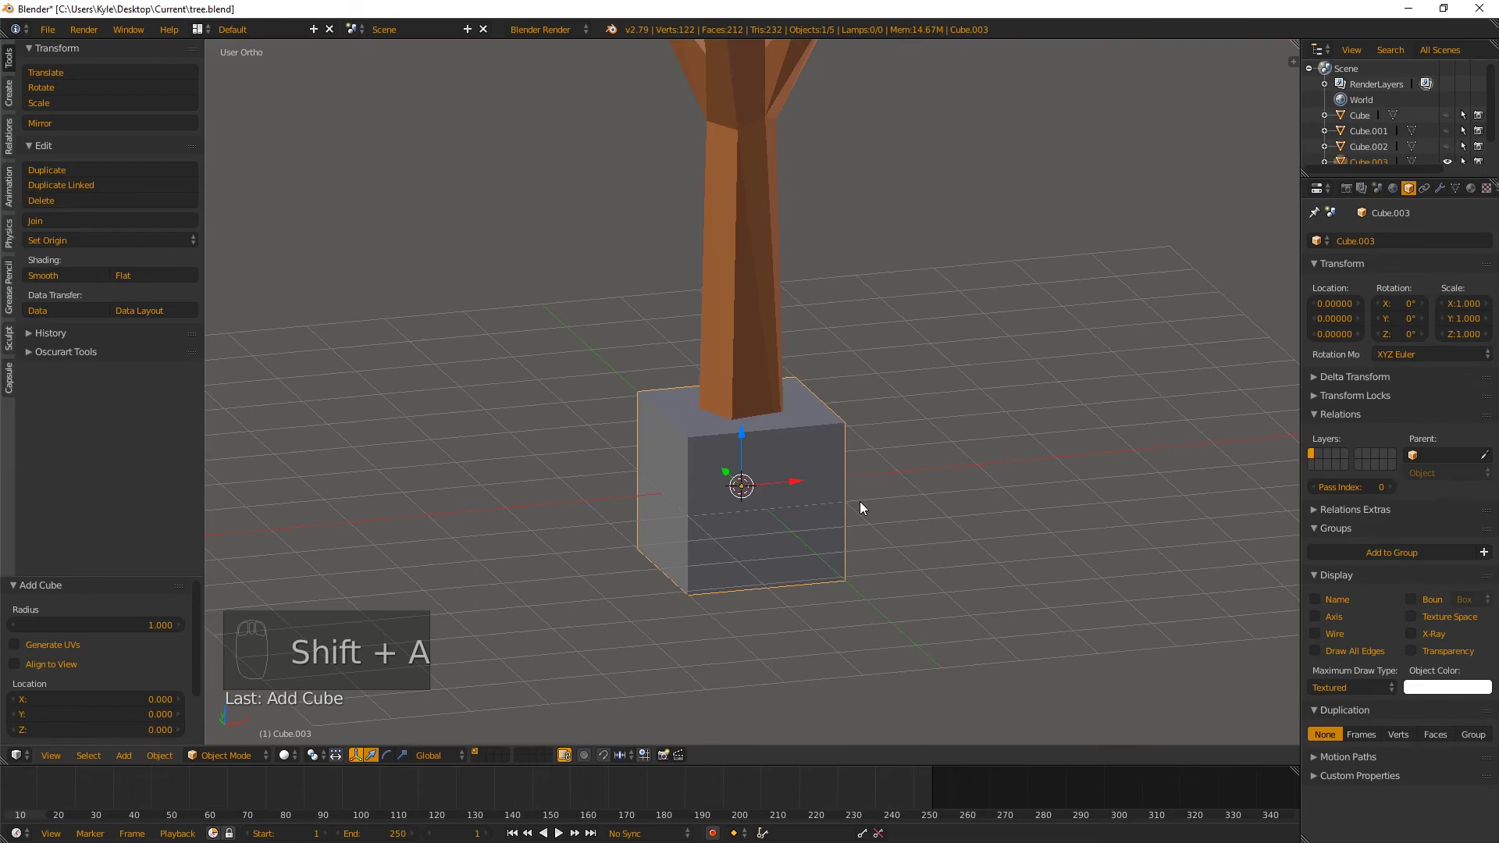
key("s")
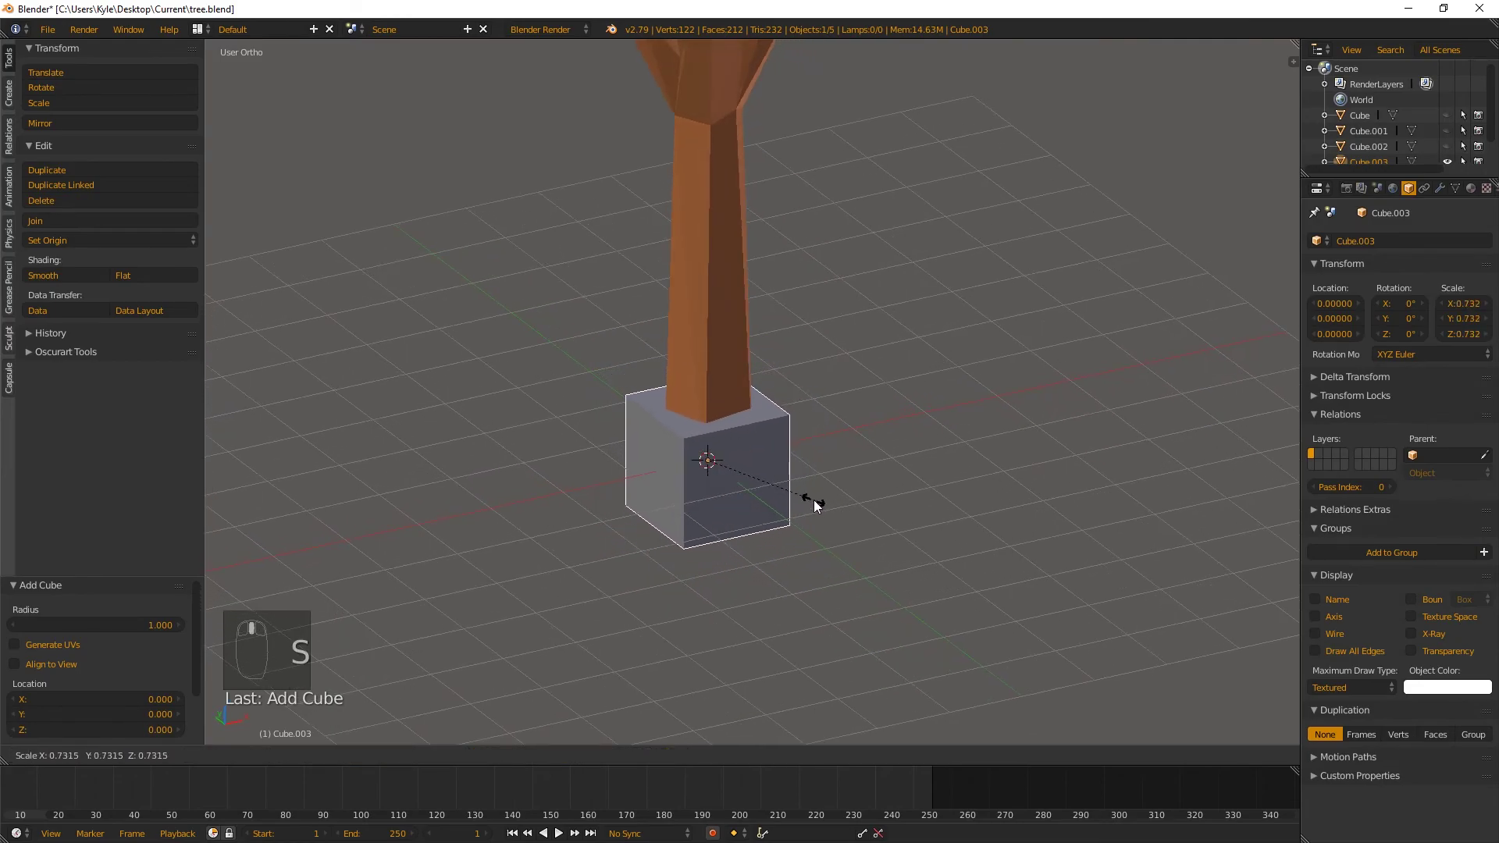
left_click_drag(805, 498, 705, 366)
left_click_drag(727, 453, 723, 509)
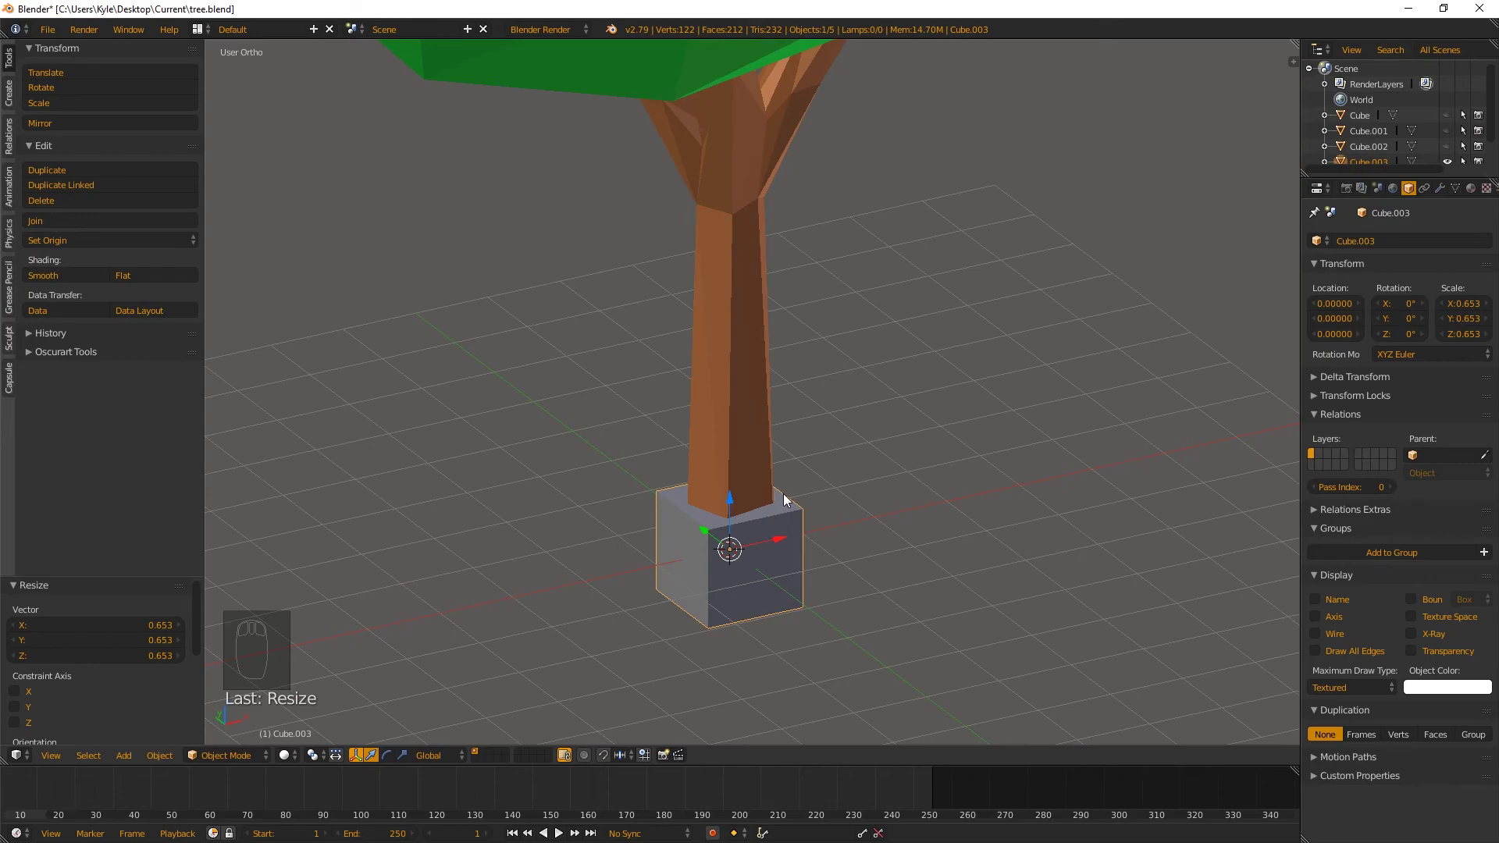
Fine-tune the cube's size, raise it vertically to rest on the ground, and enter Edit Mode on it
key("s")
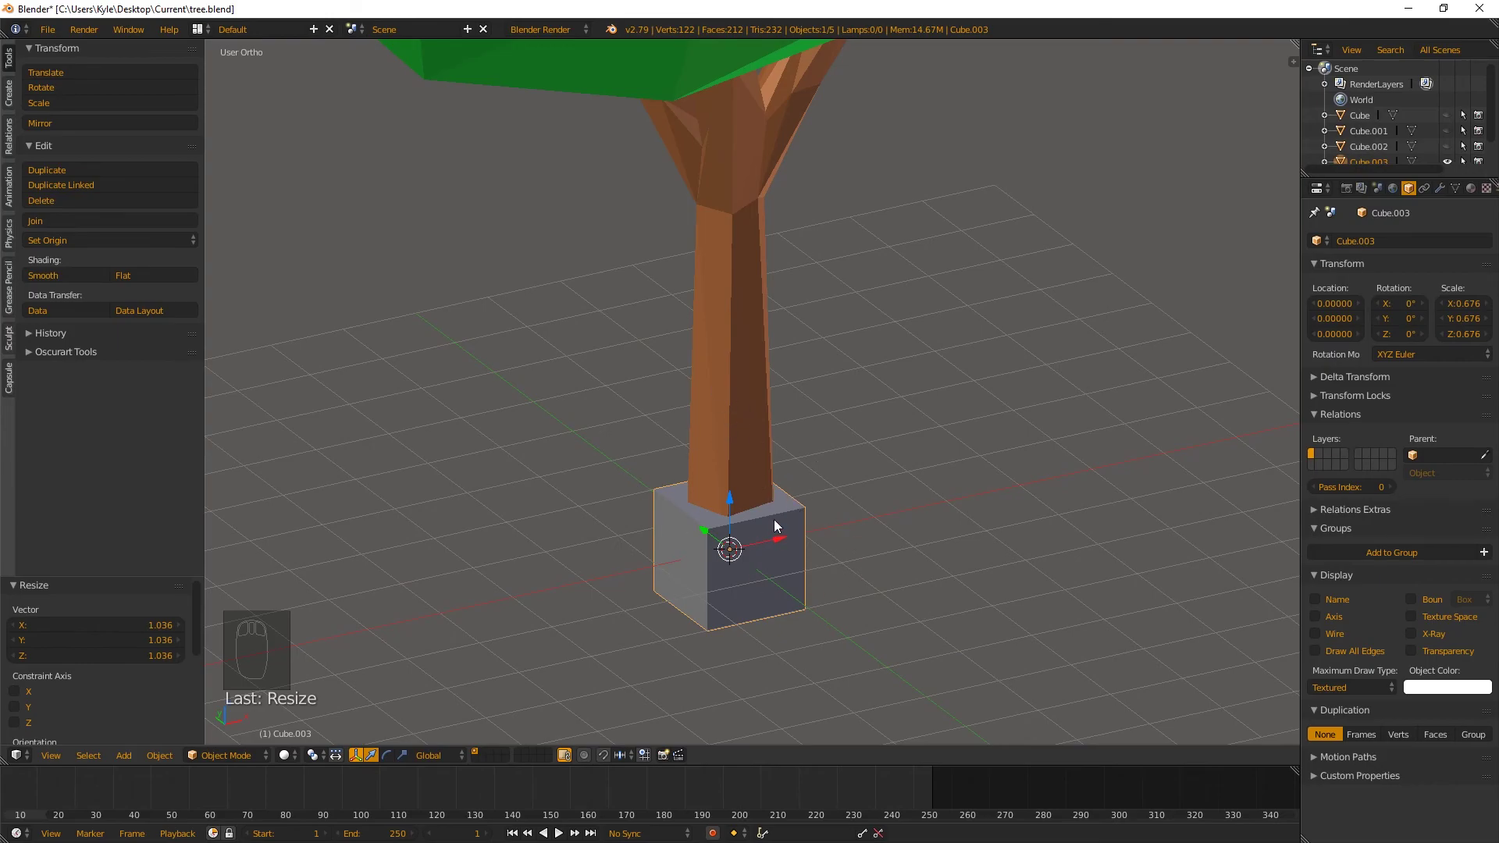
key("s")
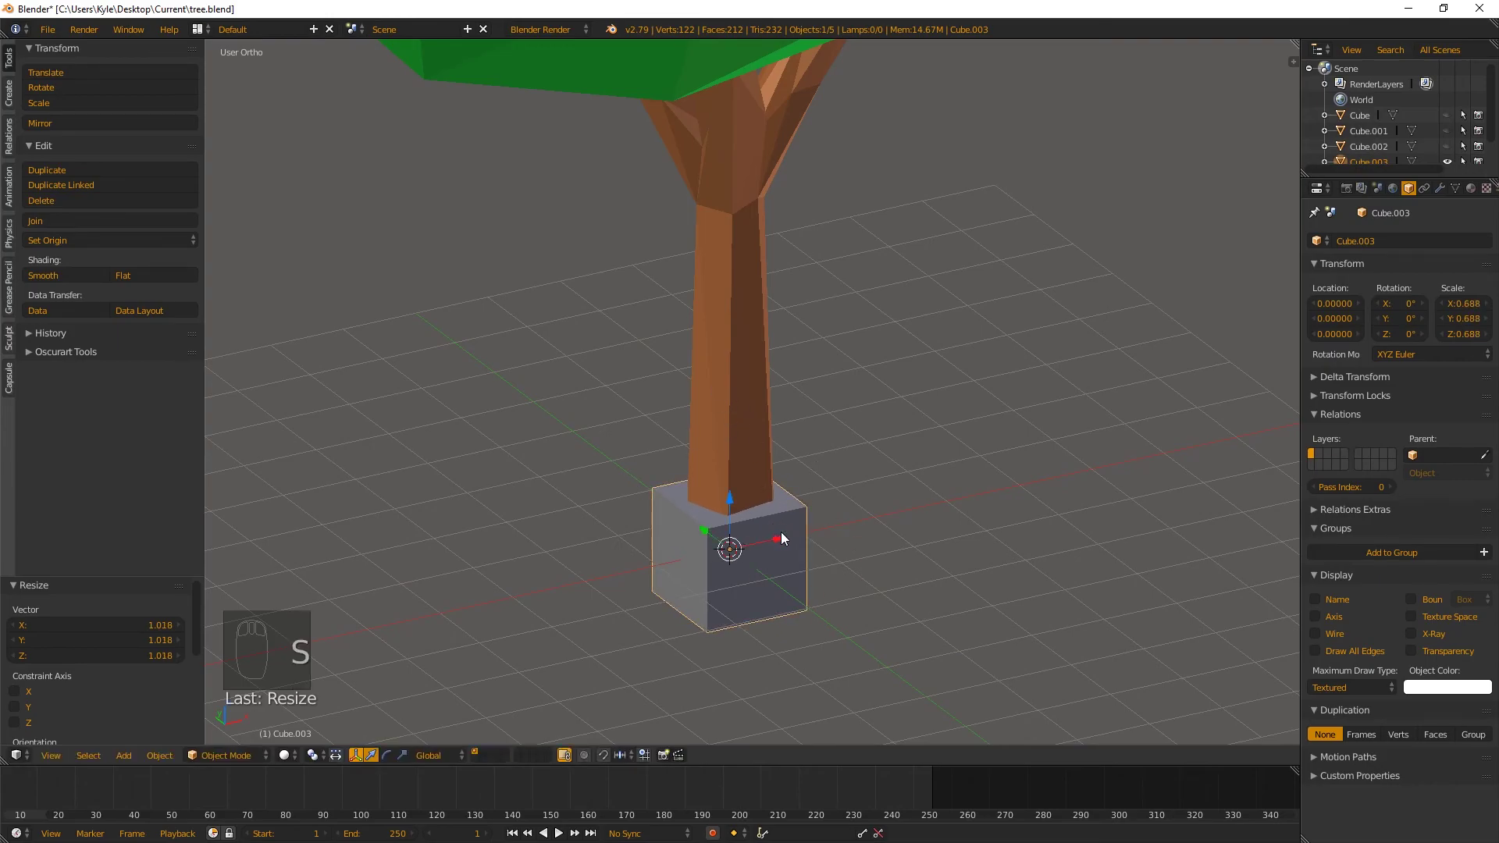
left_click_drag(699, 521, 708, 509)
key("g")
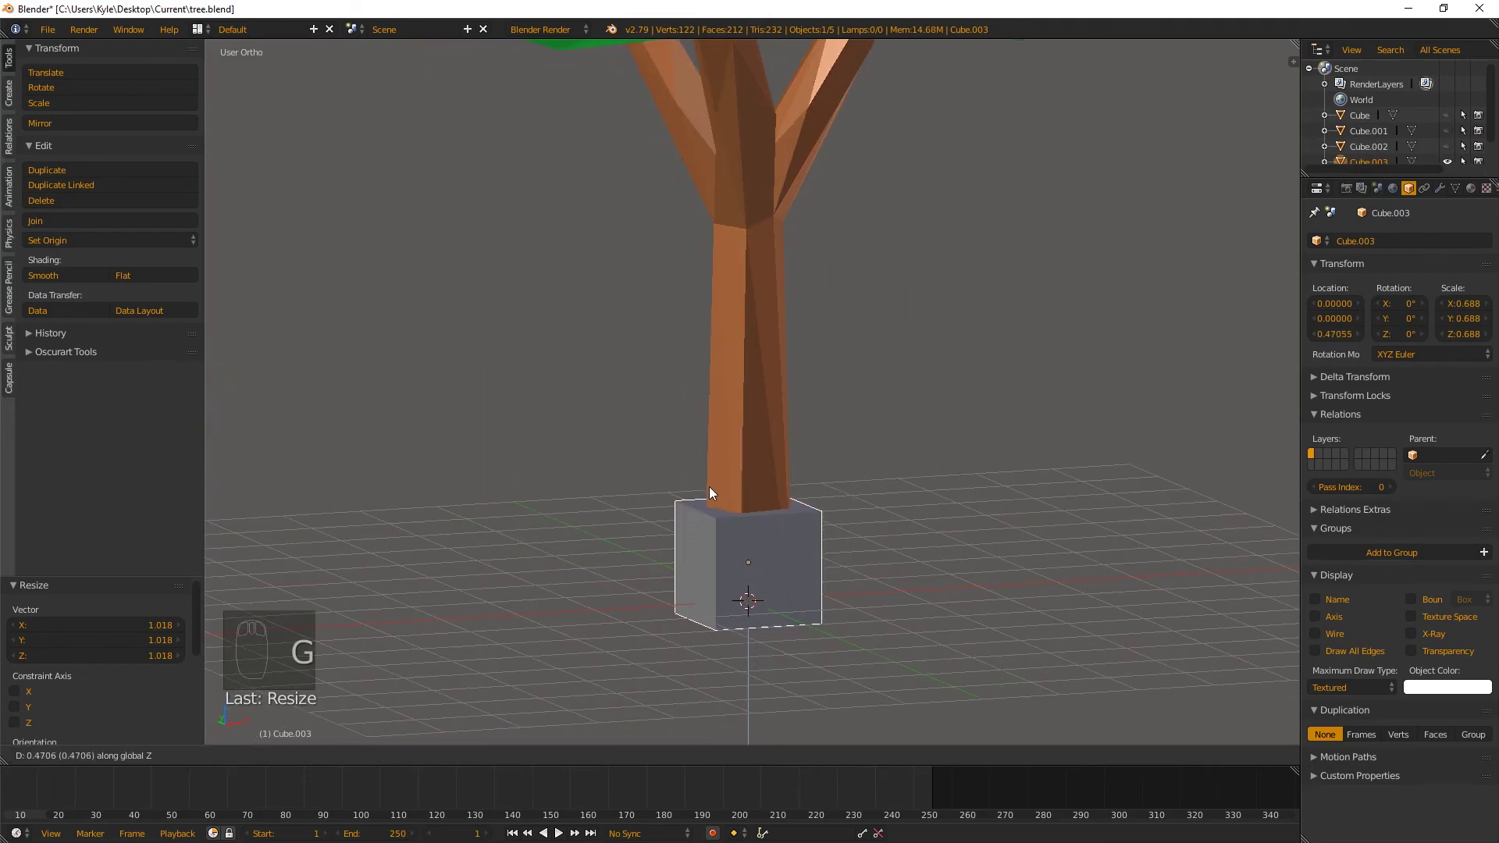
middle_click(751, 564)
left_click(755, 545)
key("g")
left_click_drag(760, 554, 789, 542)
key("Tab")
In face select, extrude the cube's top face up the trunk to the canopy and flare it outward
key("ctrl+Tab")
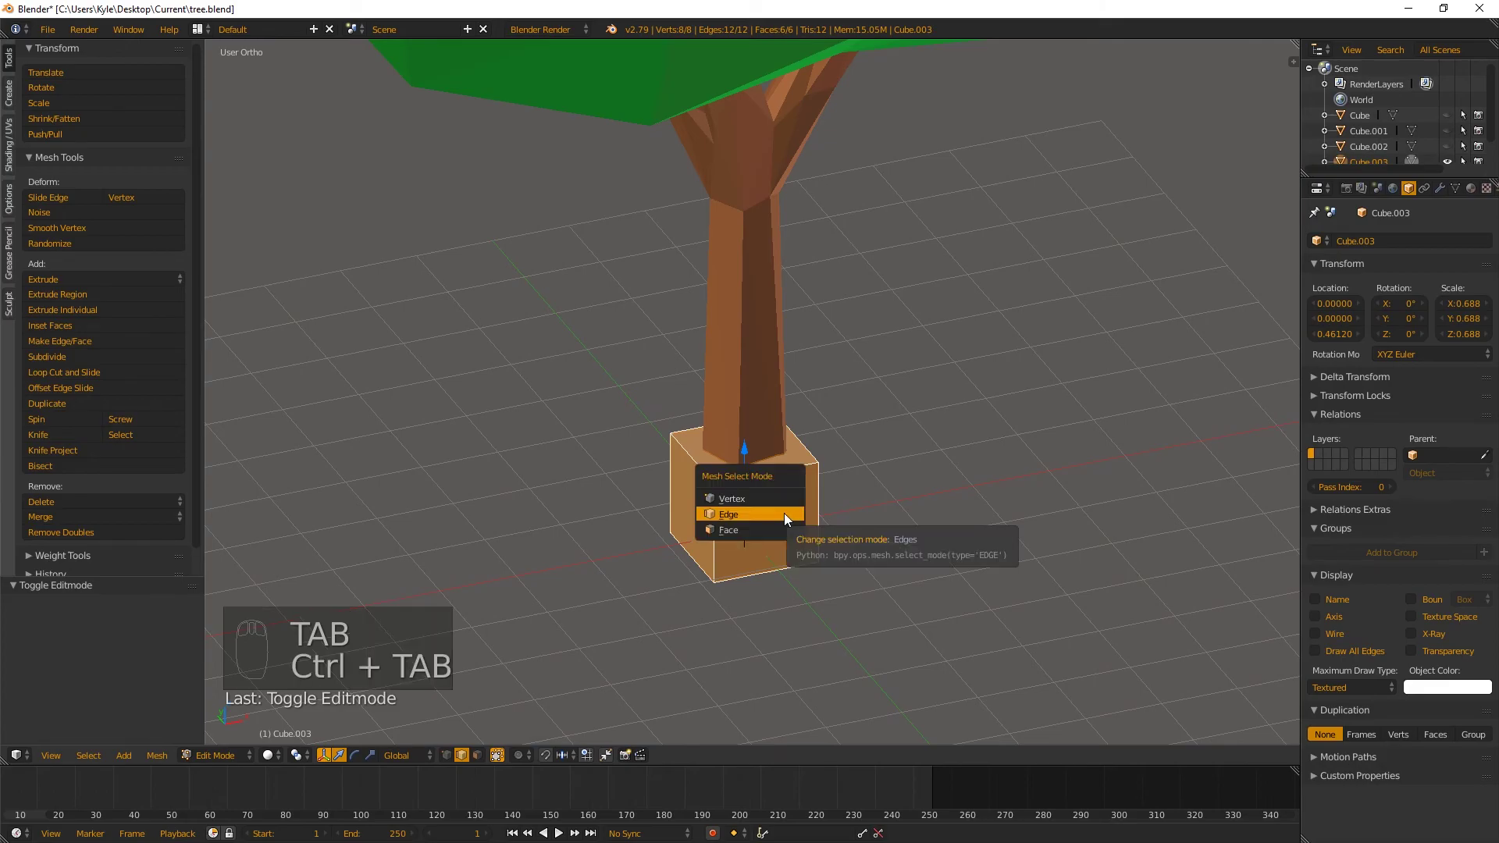
left_click_drag(768, 460, 768, 460)
key("g")
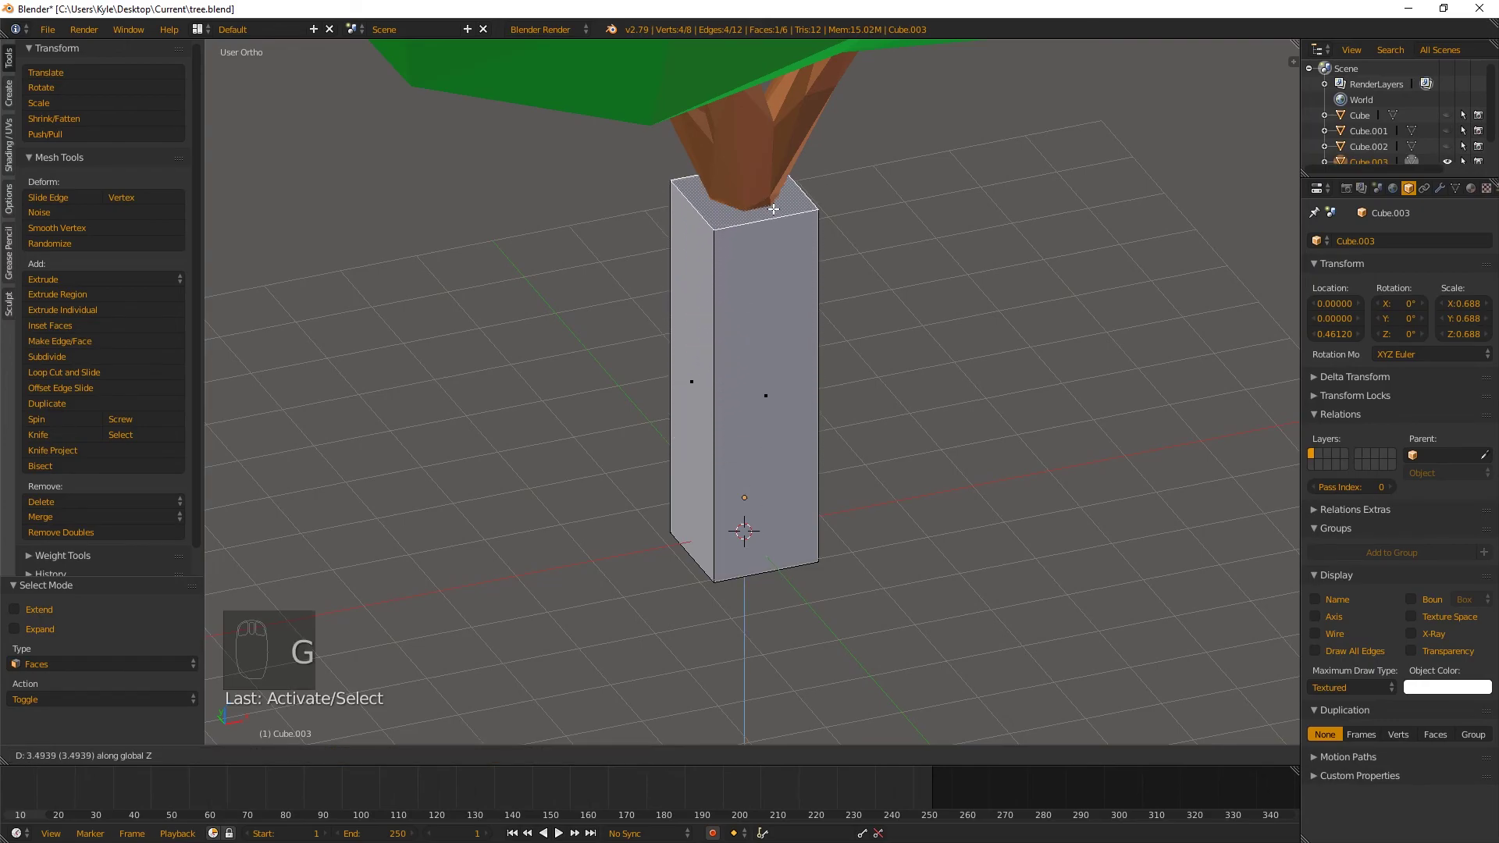
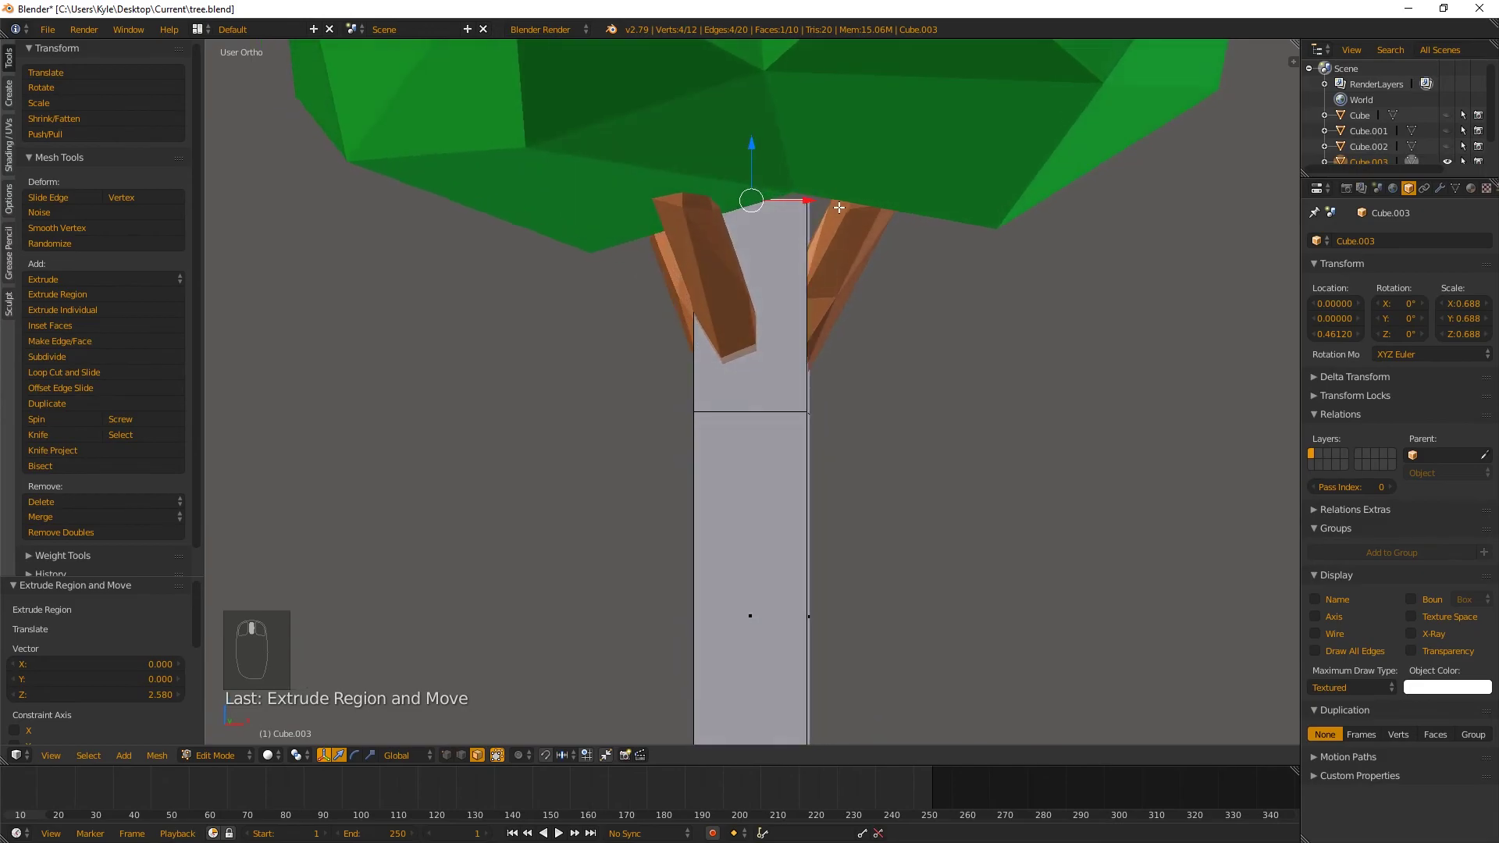
key("s")
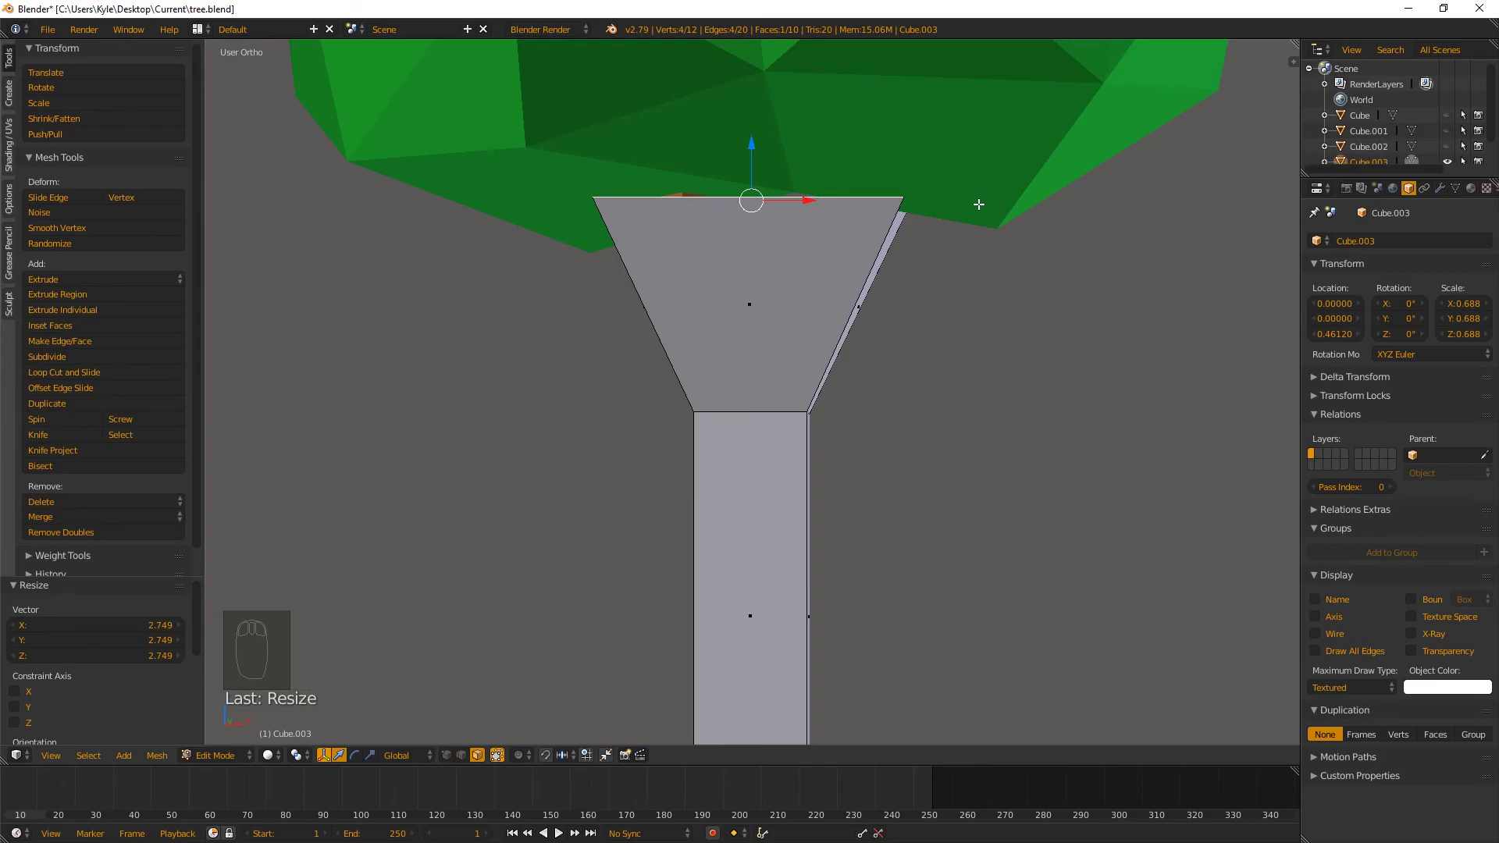
In wireframe view, resize the box's top vertices and shift them along X to cover the trunk's flared top
key("z")
left_click_drag(938, 205, 933, 298)
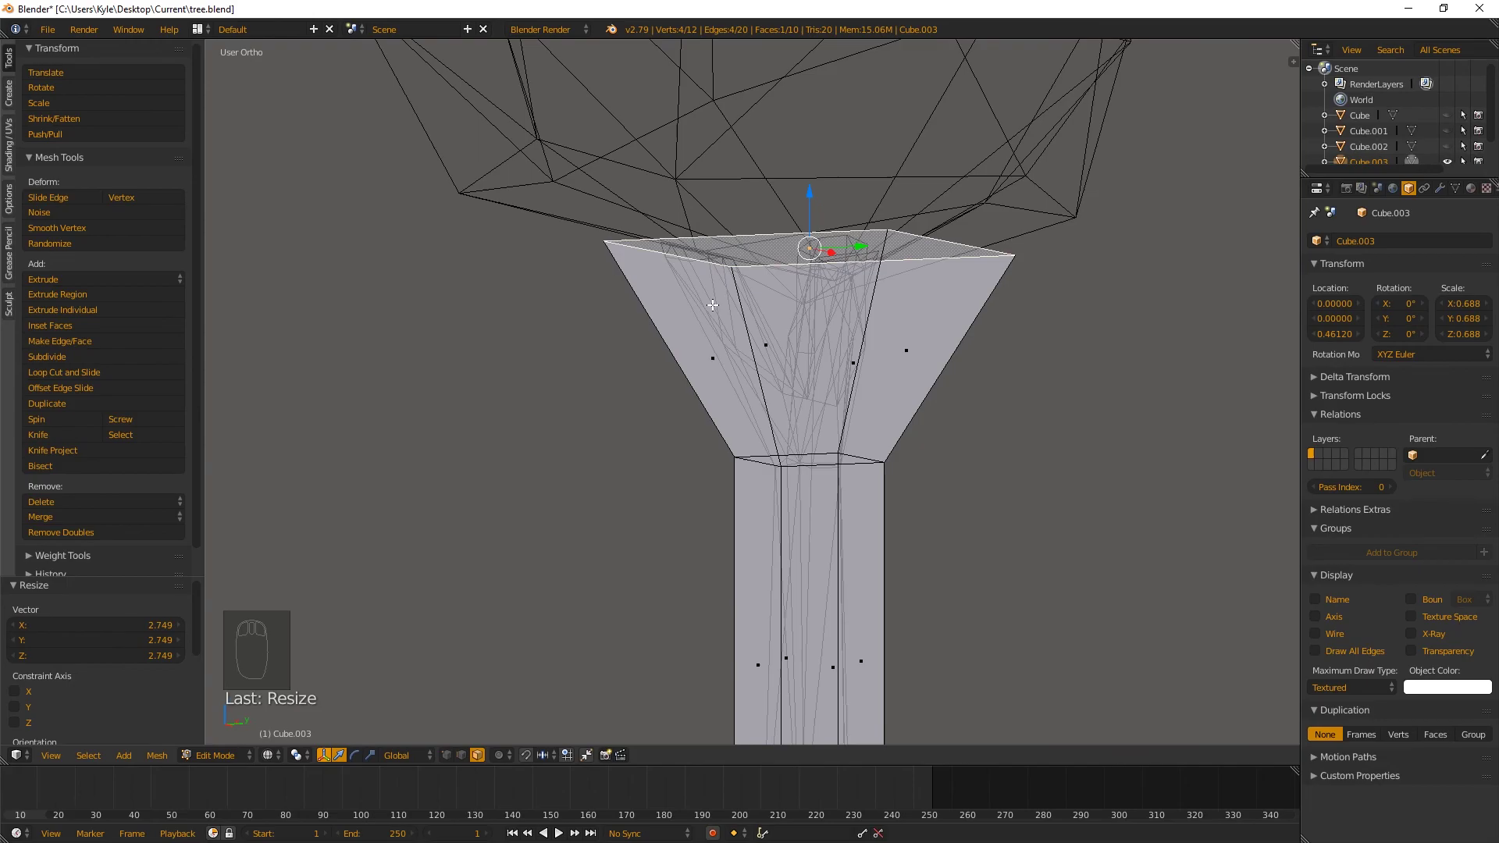
left_click_drag(745, 310, 753, 327)
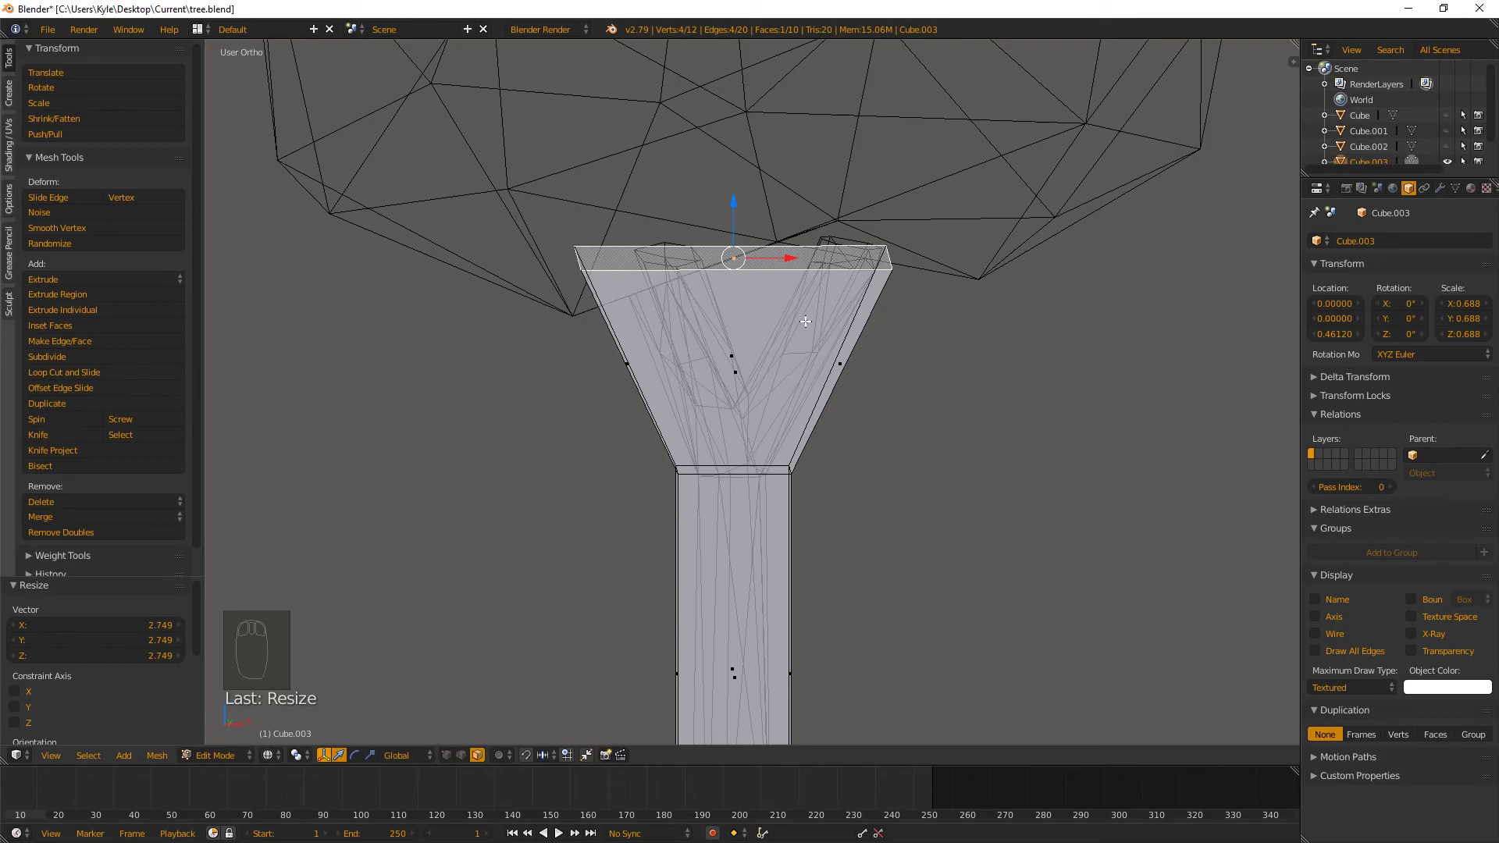
key("g")
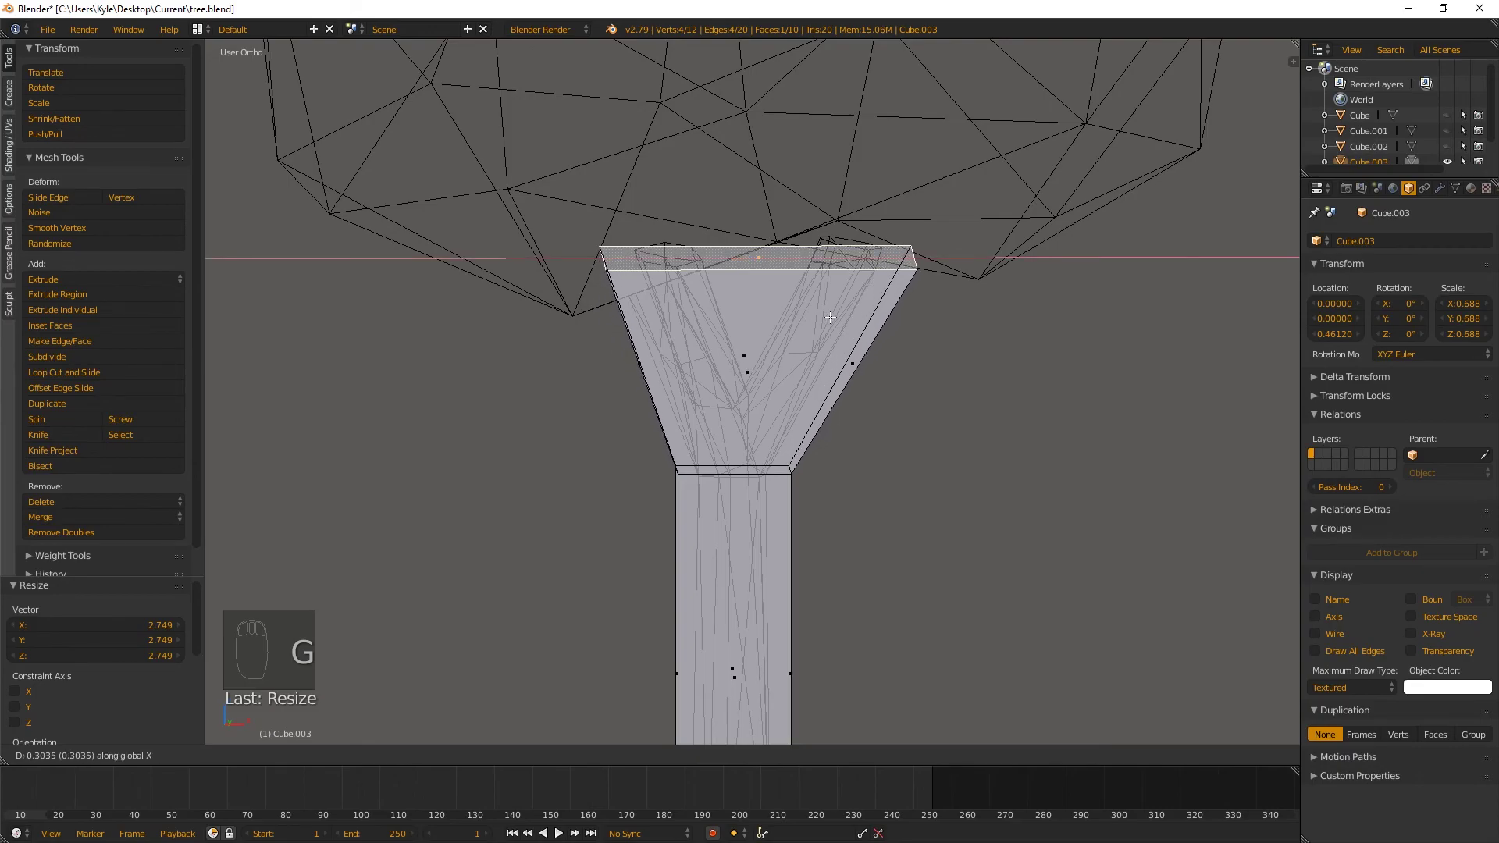
key("s")
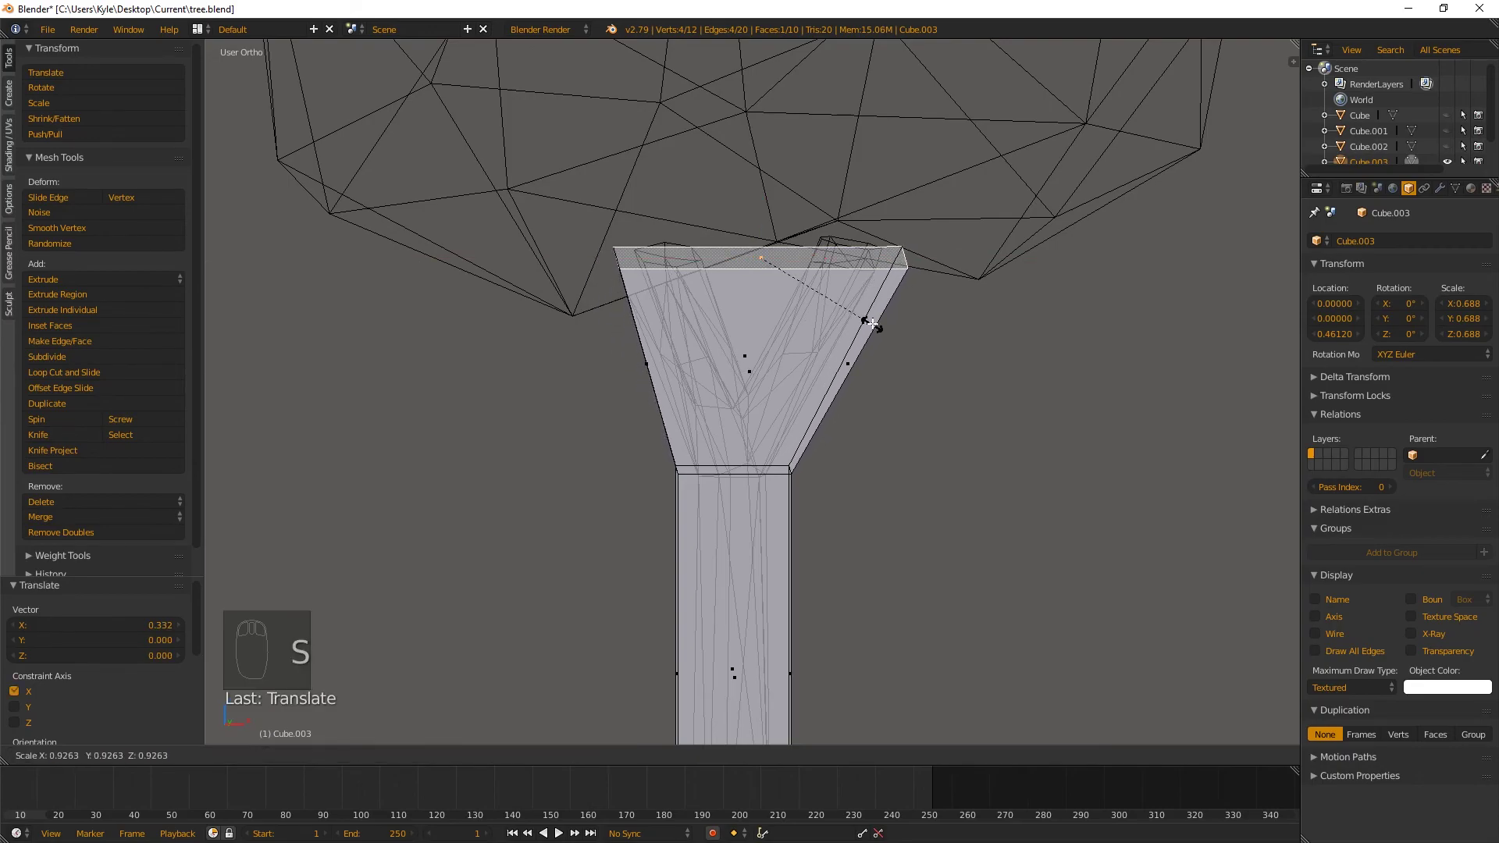
key("g")
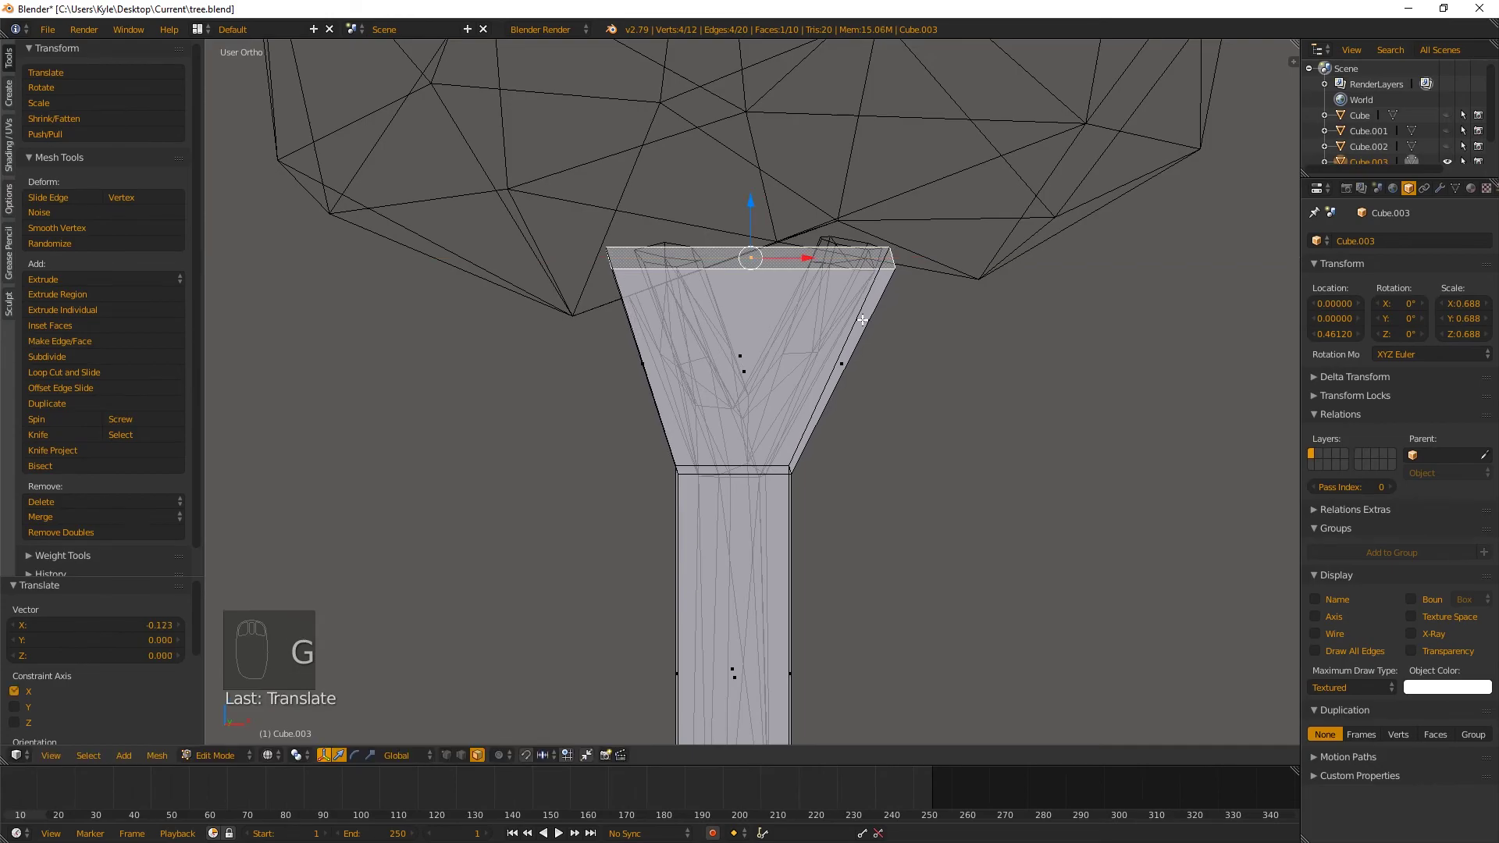
left_click_drag(810, 299, 691, 303)
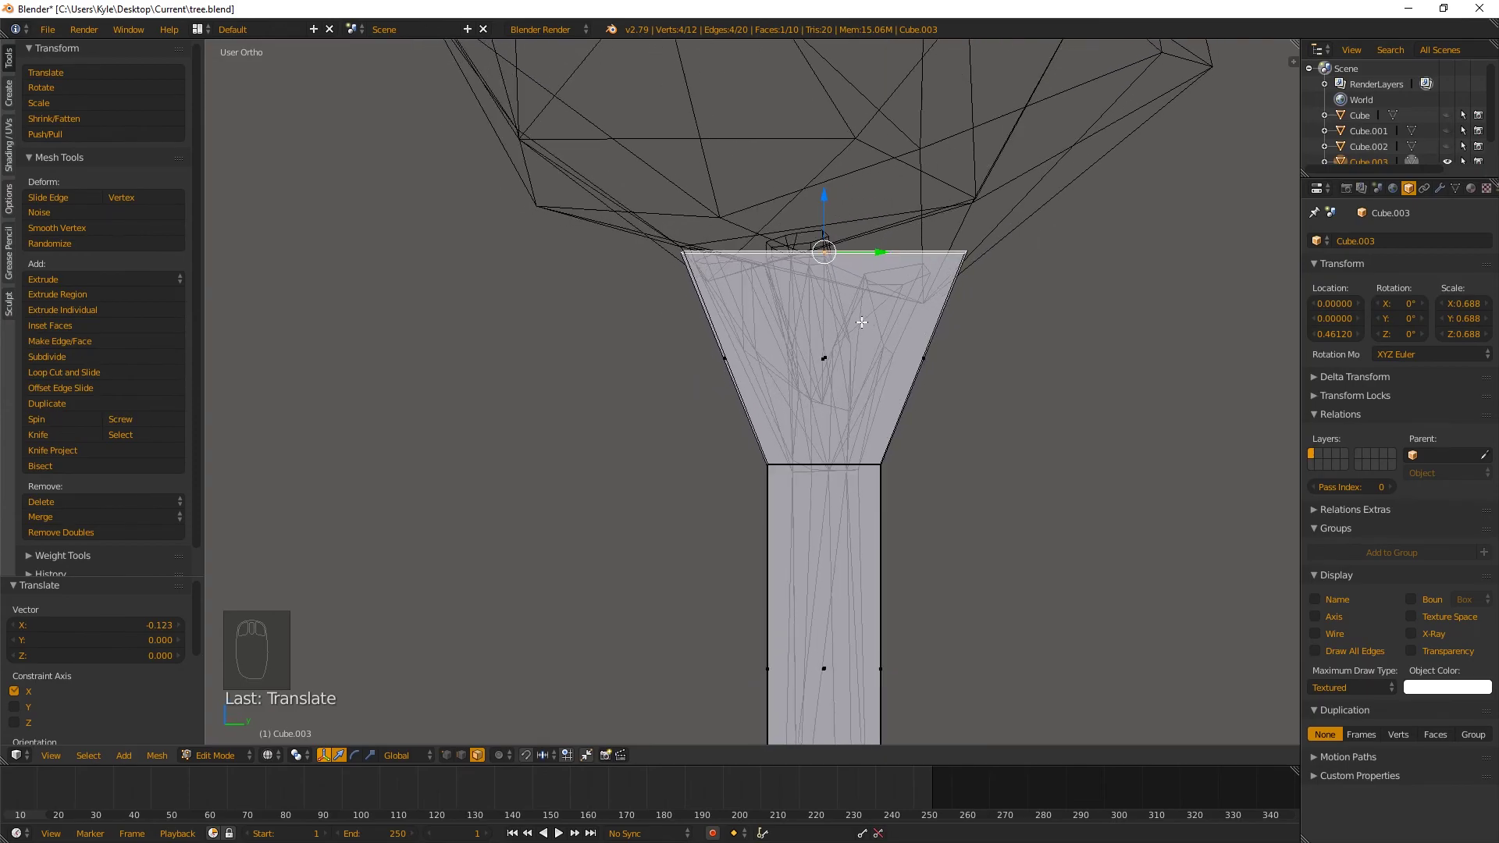
key("s")
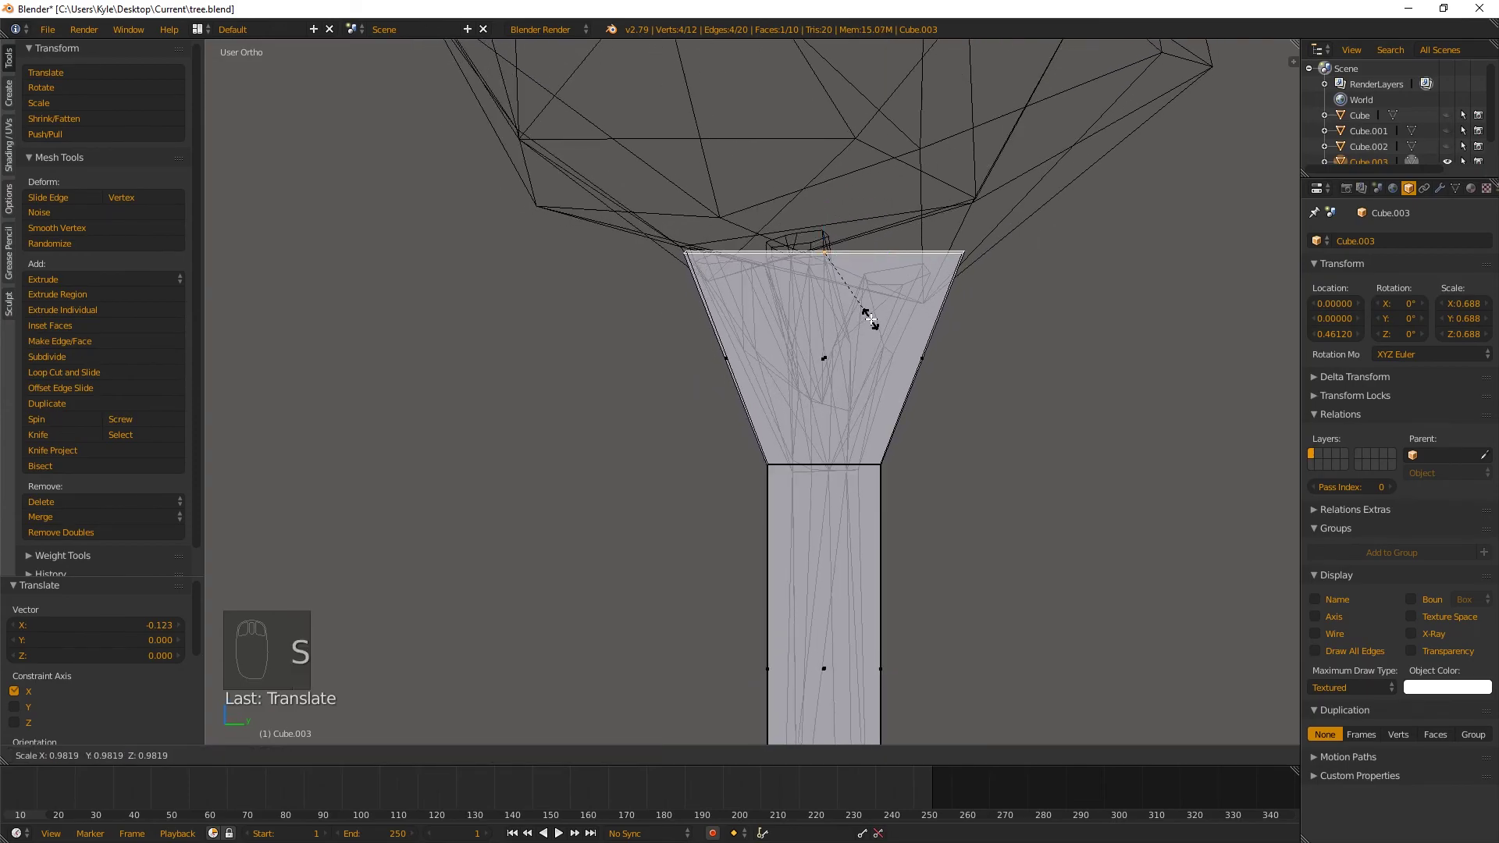
key("g")
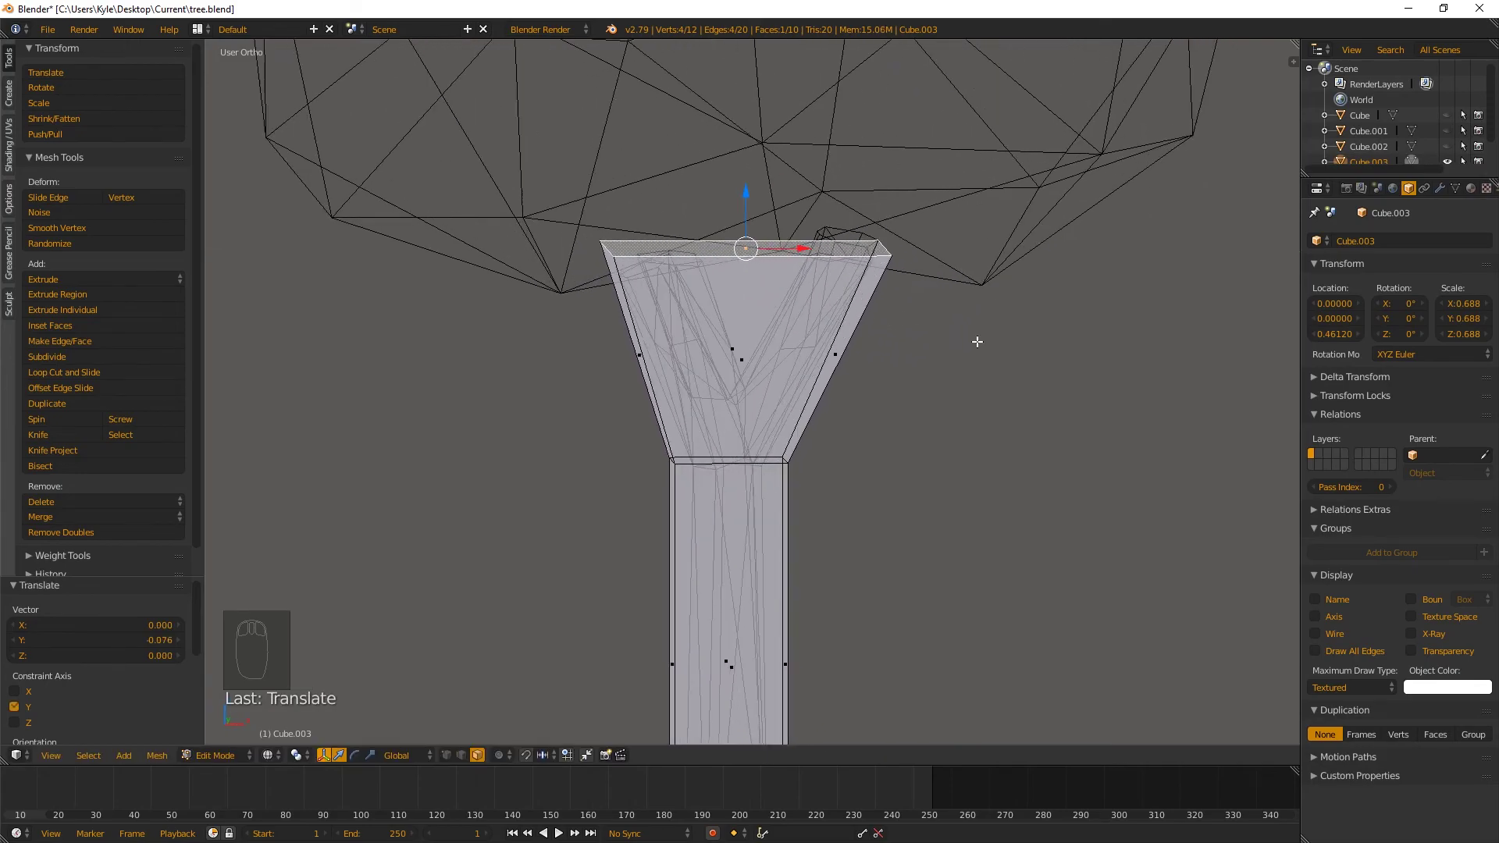
Box-select the flared upper section and separate it off (P), leaving a straight column, then return to solid Object Mode
left_click_drag(781, 345, 792, 408)
key("a")
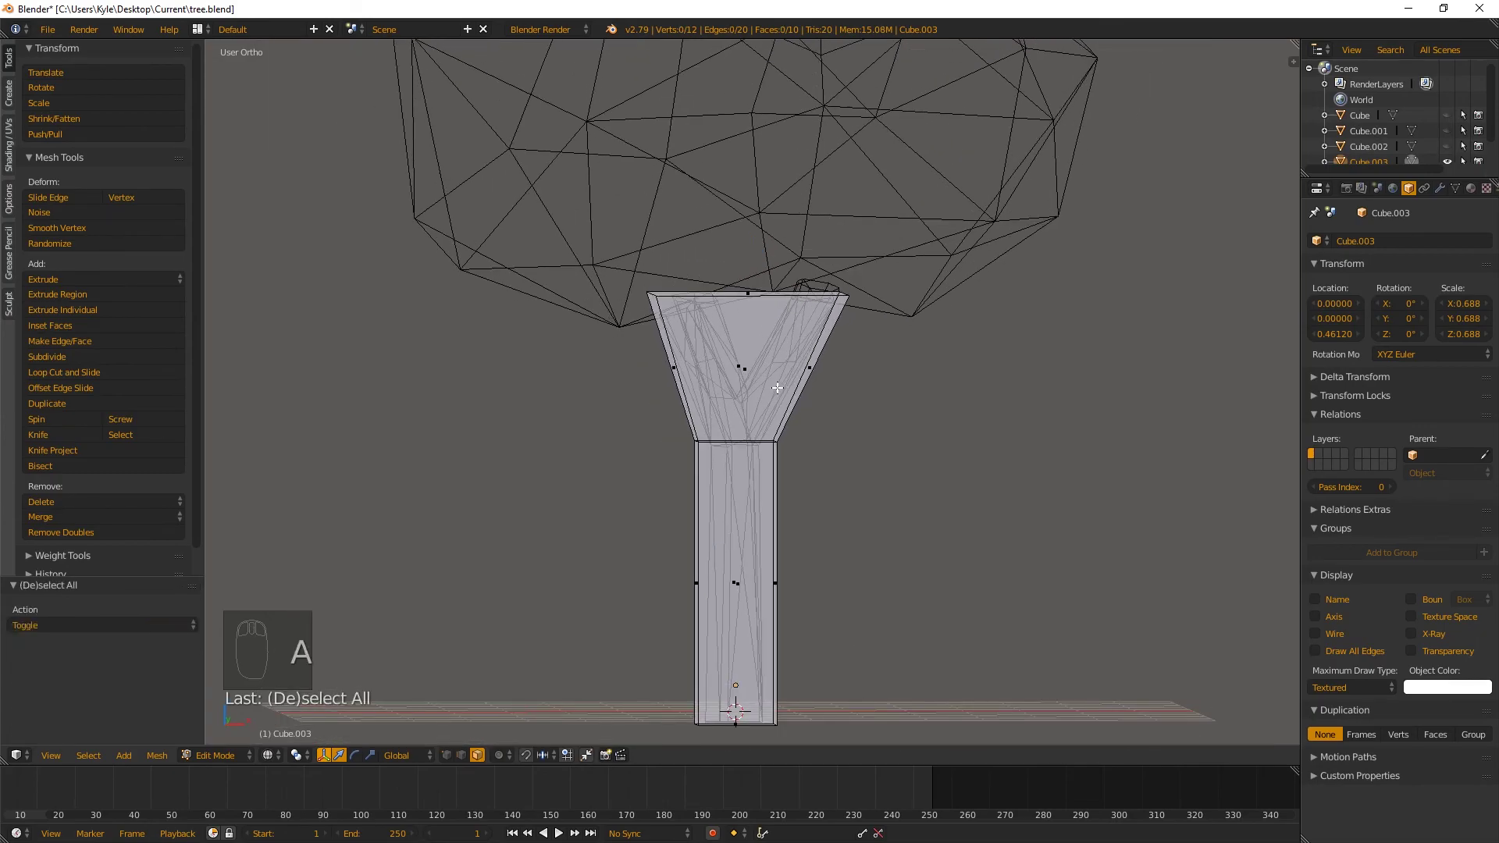
key("b")
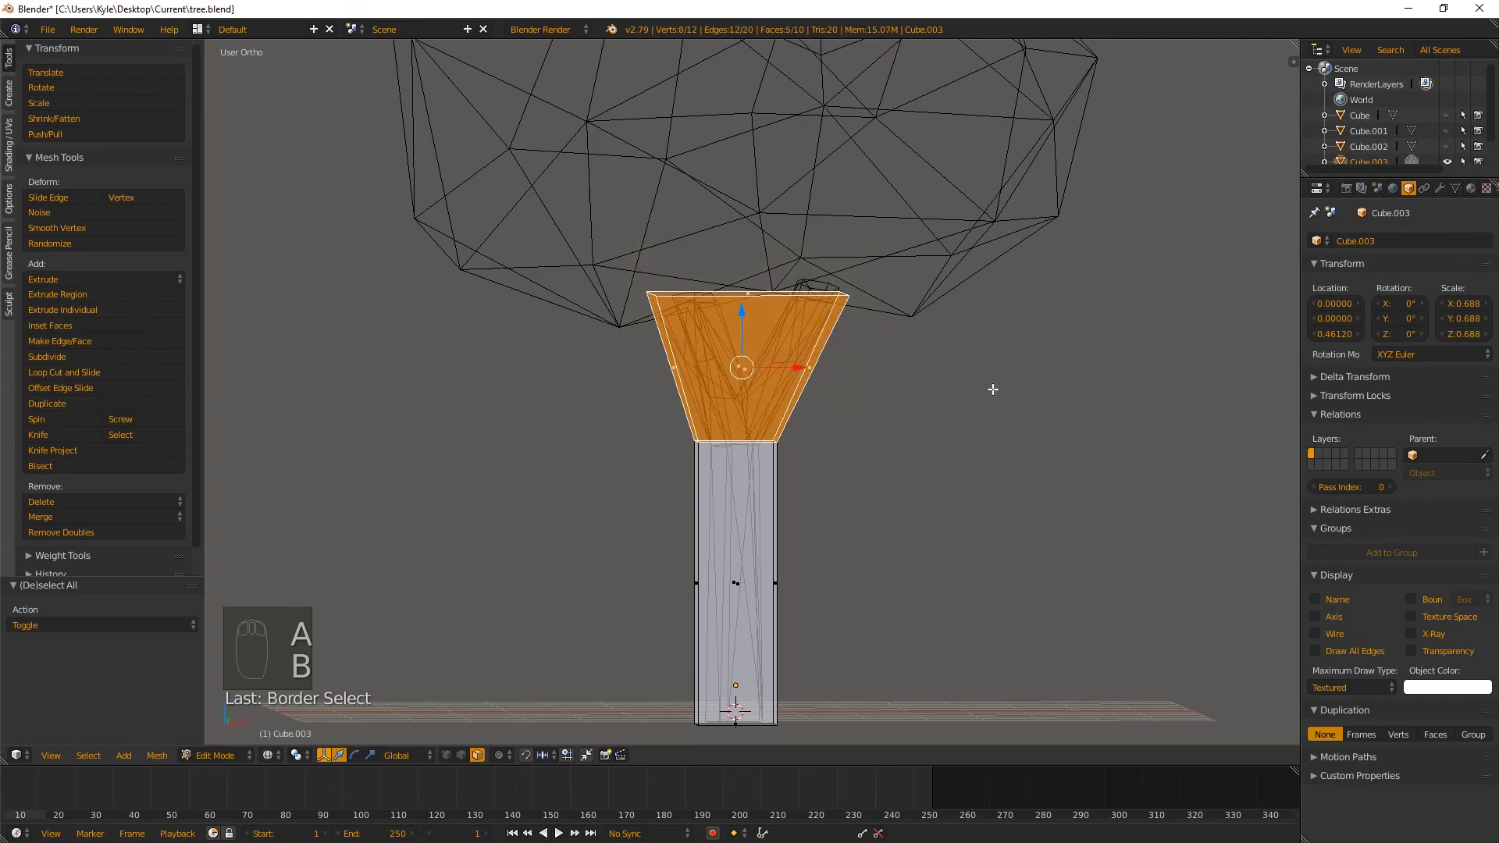
key("p")
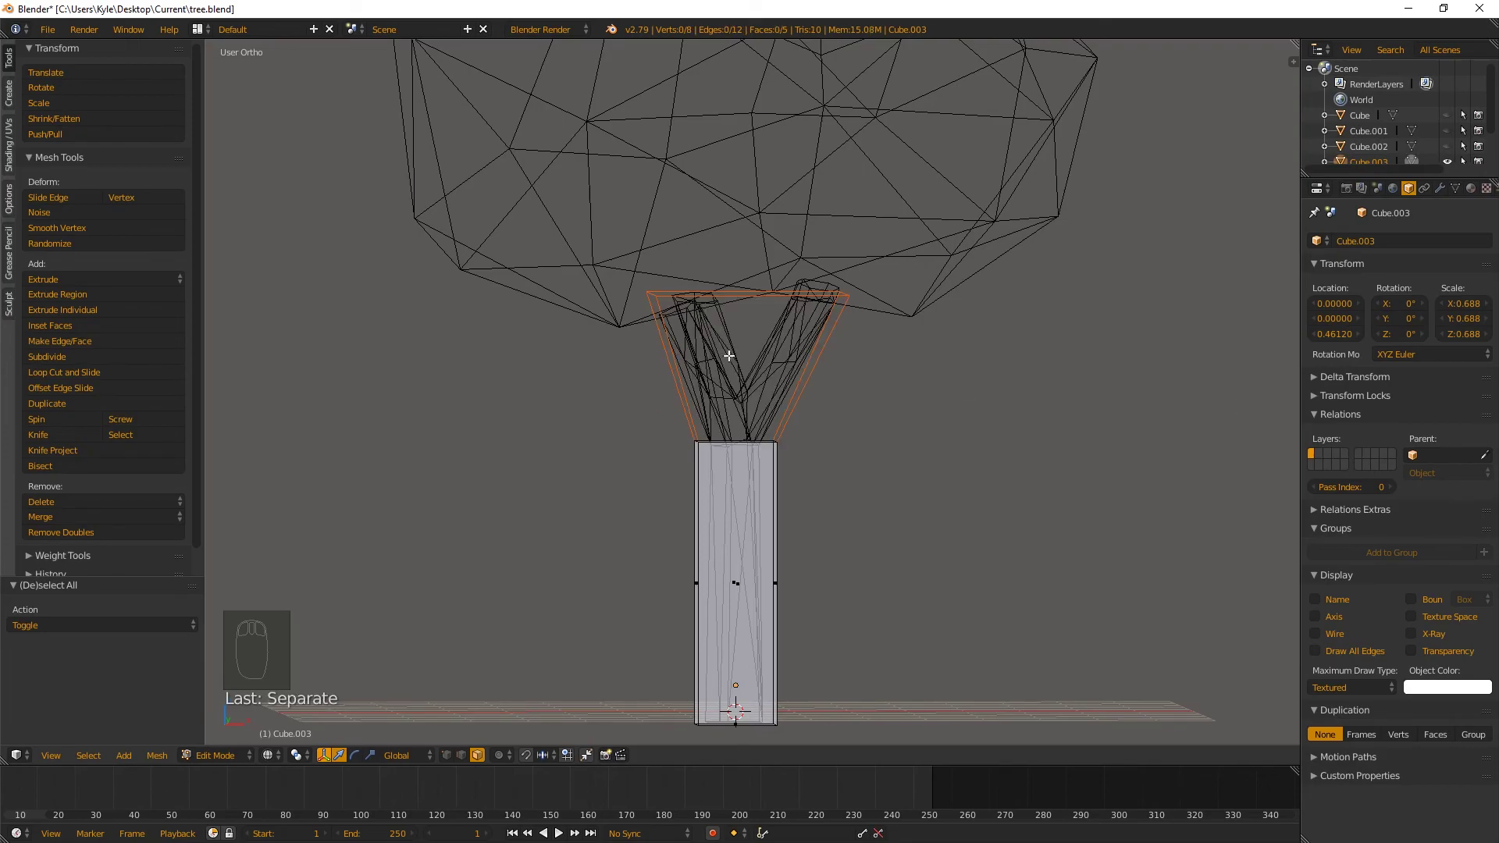
key("Tab")
left_click_drag(807, 331, 798, 463)
key("z")
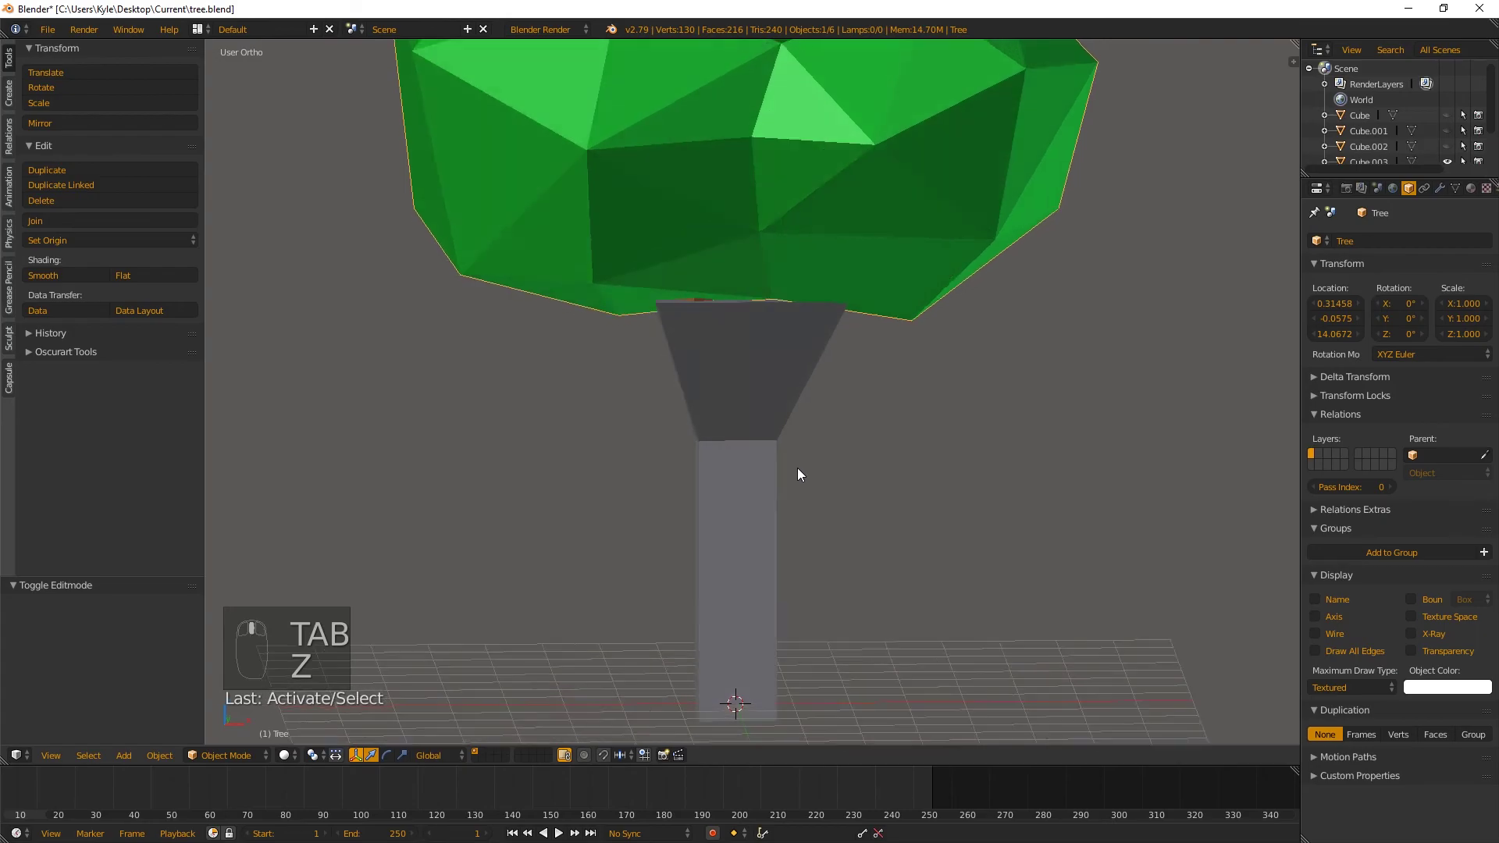
Move the trunk column down, select its open top edges and fill them with a face
left_click_drag(751, 511, 826, 465)
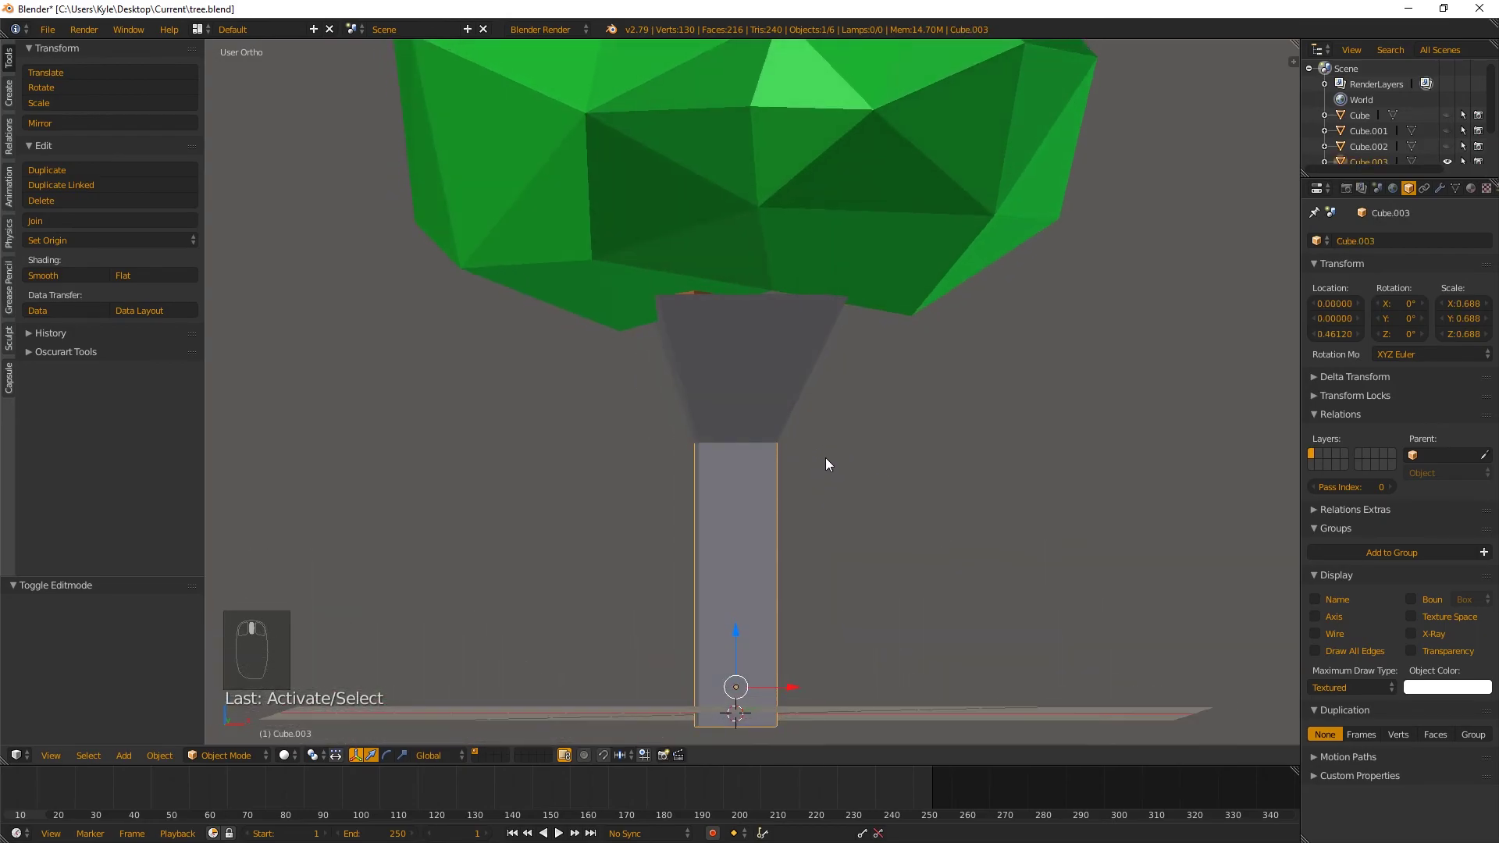
key("g")
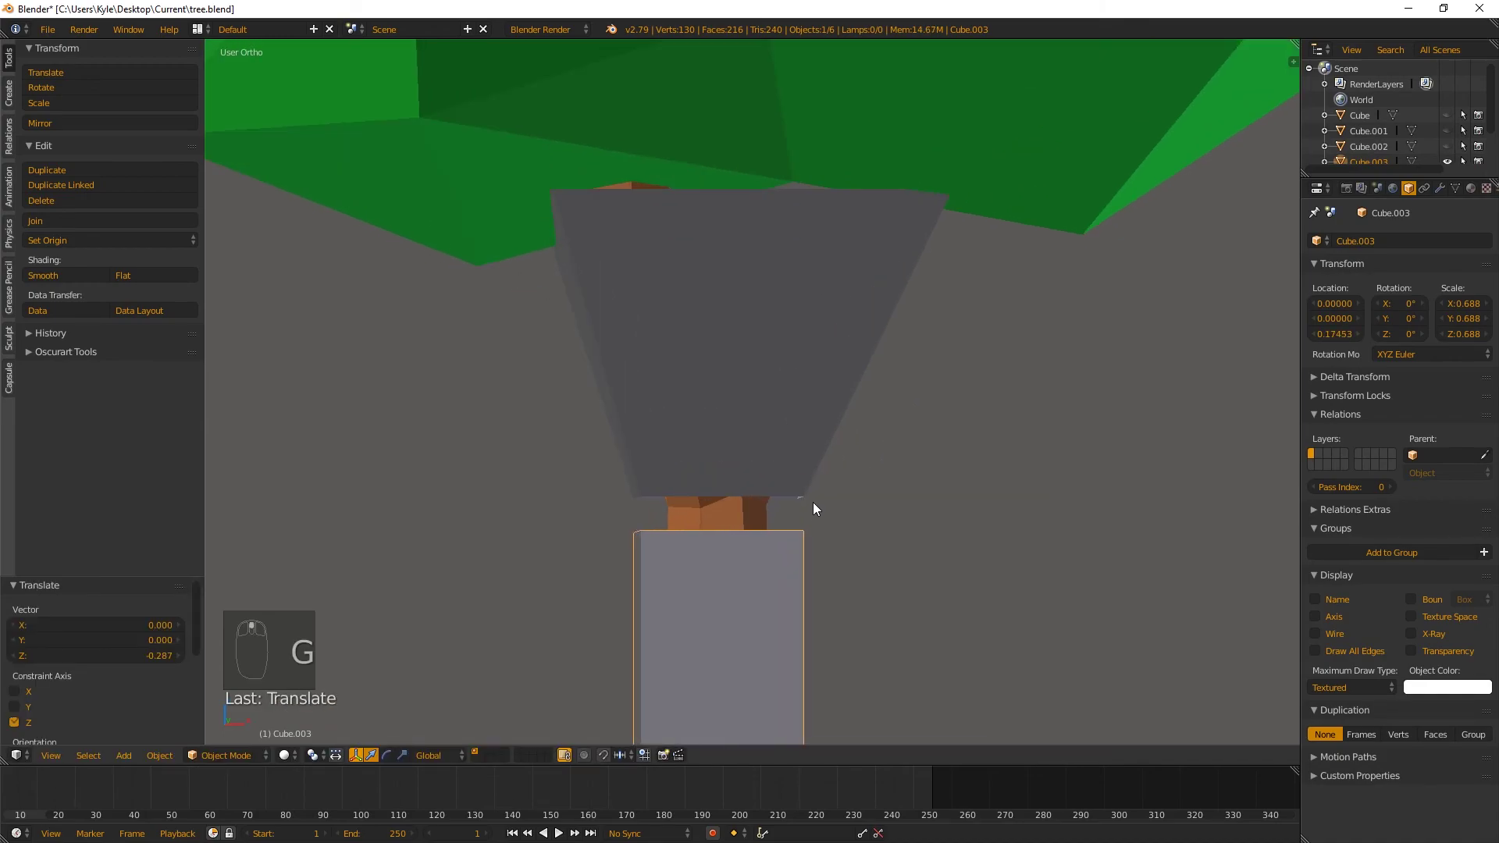
left_click_drag(825, 524, 798, 517)
key("Tab")
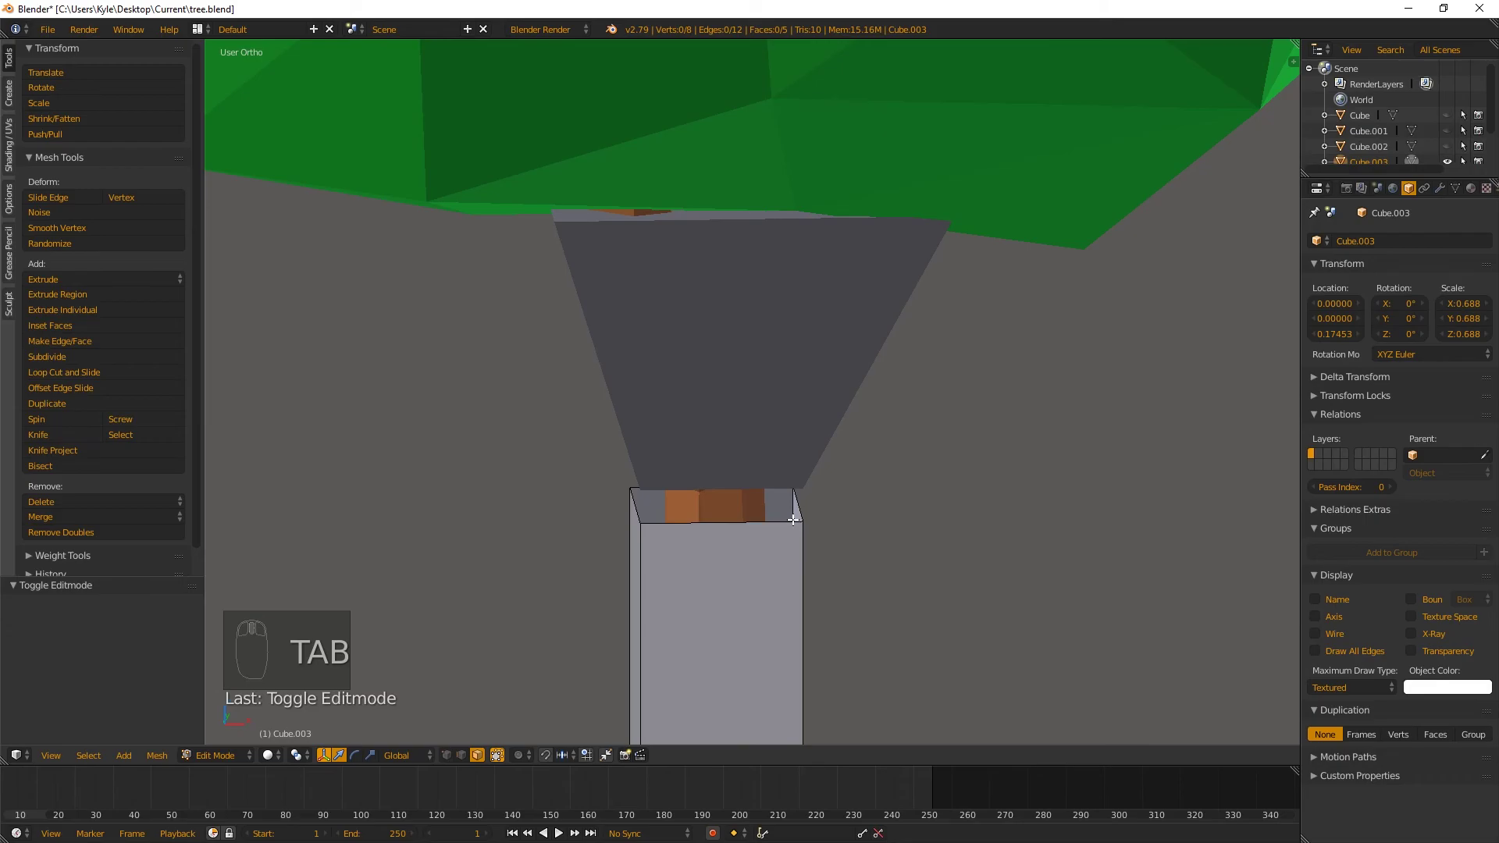
key("ctrl+Tab")
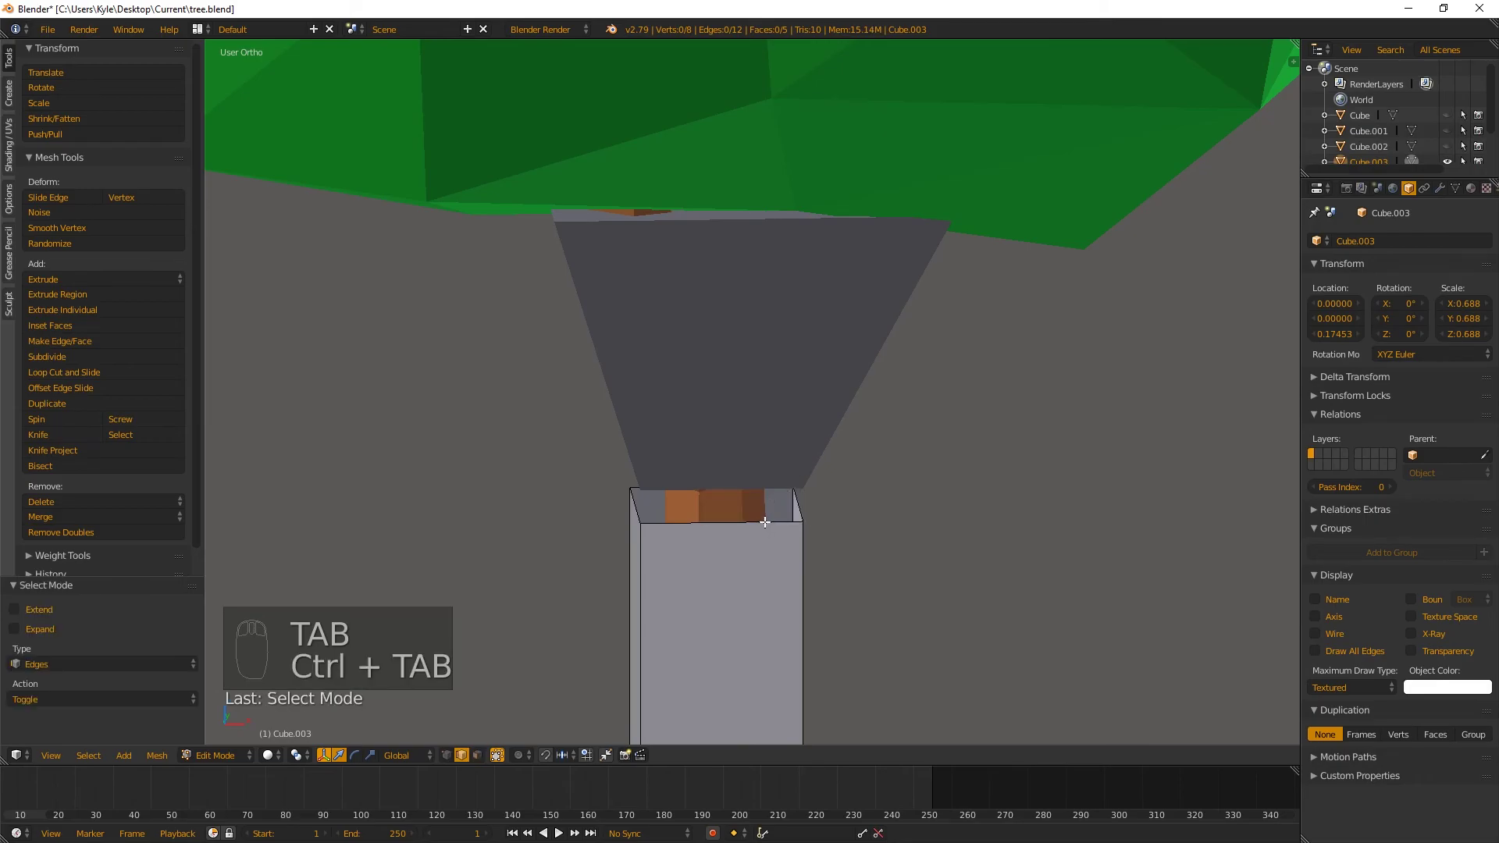
left_click_drag(770, 519, 751, 543)
key("f")
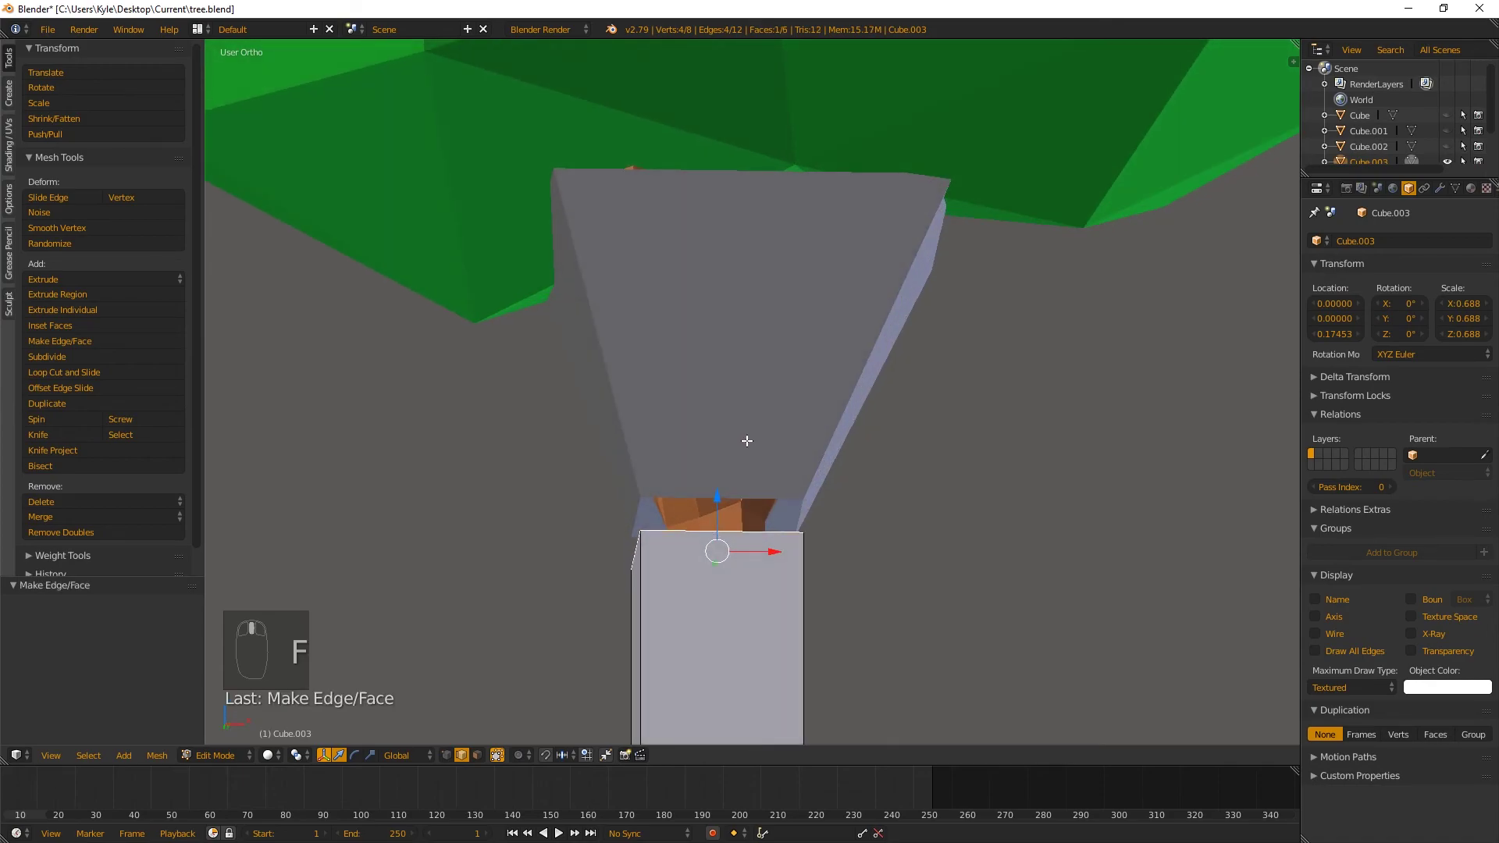
key("Tab")
Raise the column along Z so it sits just beneath the flared collar
left_click_drag(738, 410, 778, 493)
key("Tab")
left_click_drag(777, 491, 793, 495)
key("f")
key("Tab")
left_click_drag(764, 569, 853, 578)
key("g")
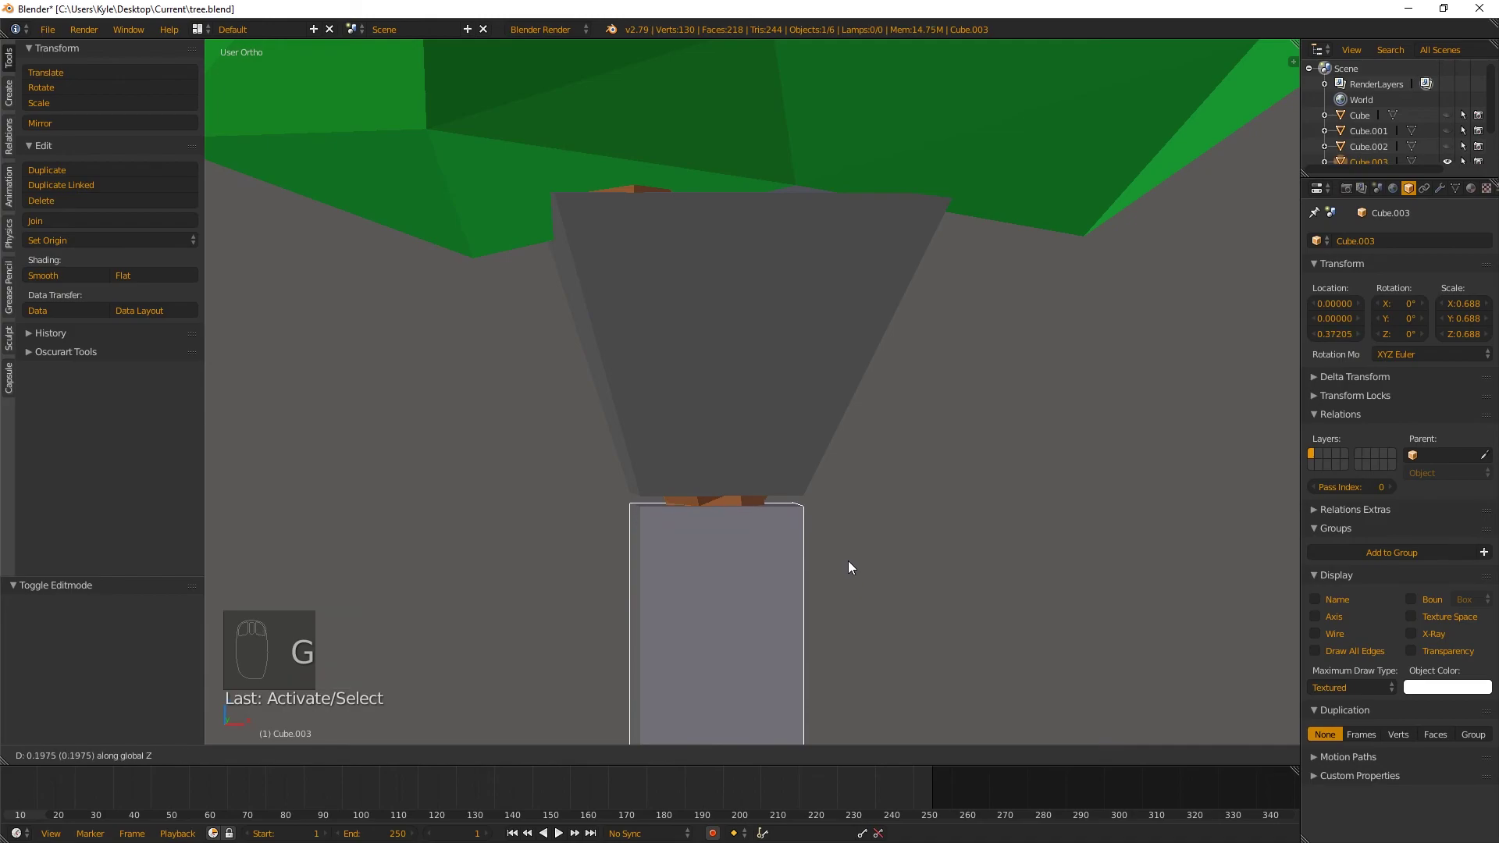
Add a new cube, raise it along Z into the foliage and enlarge it to surround the canopy
left_click_drag(854, 558, 736, 452)
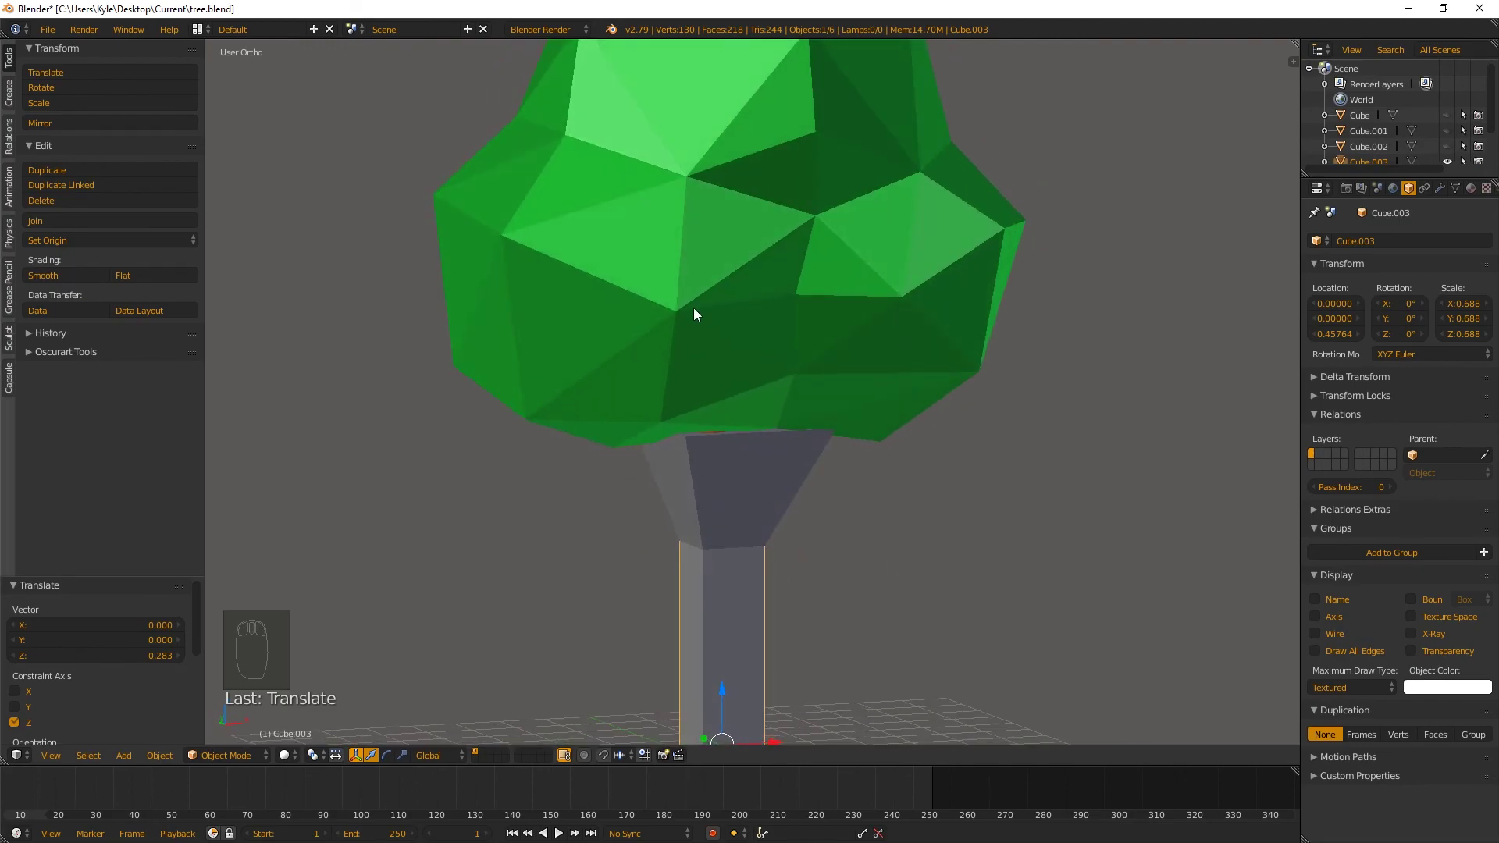
middle_click(718, 305)
middle_click(859, 274)
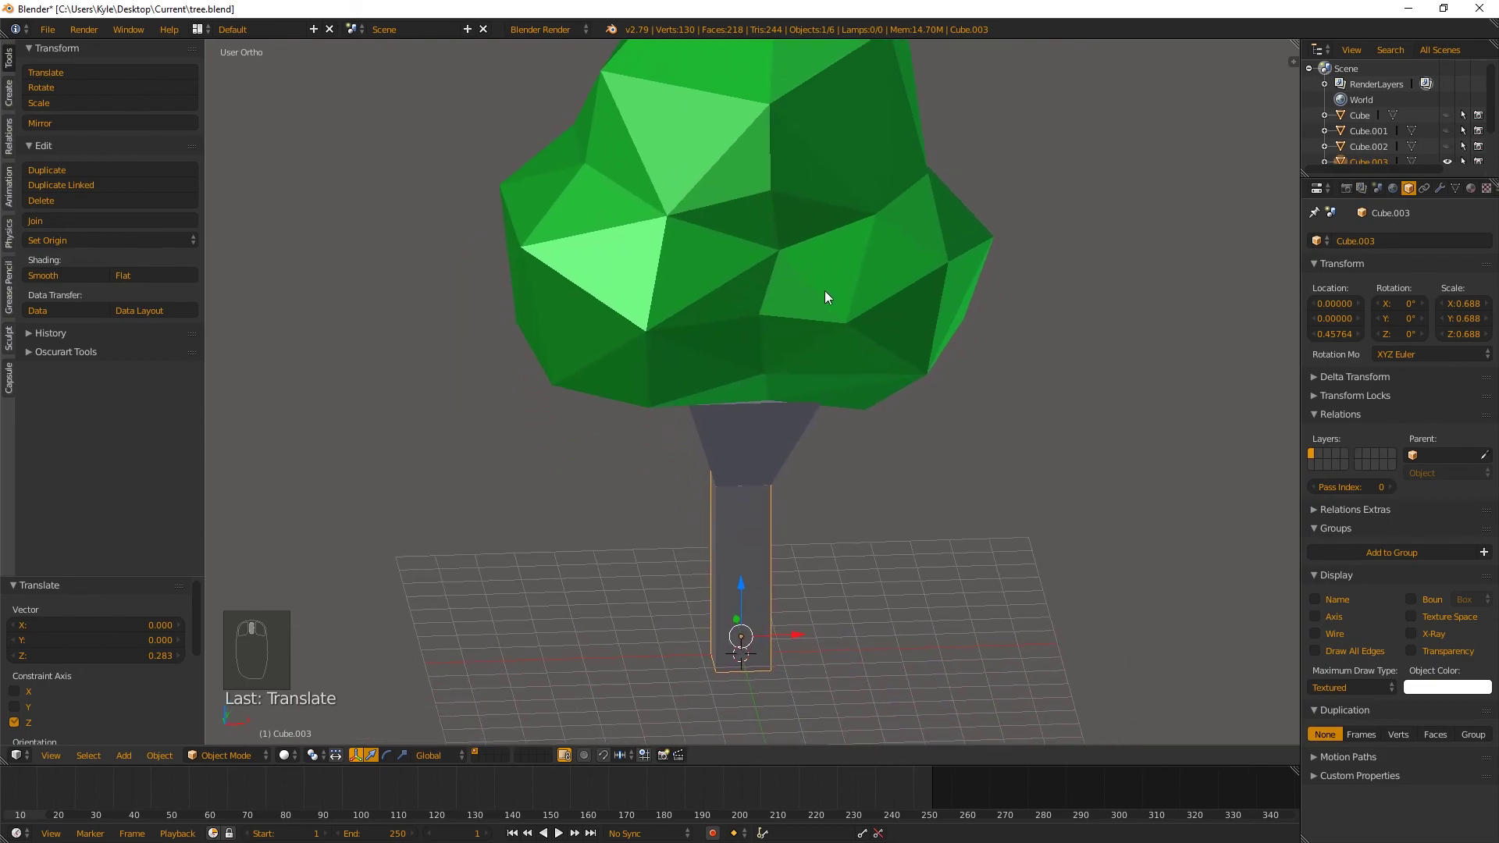
key("shift+a")
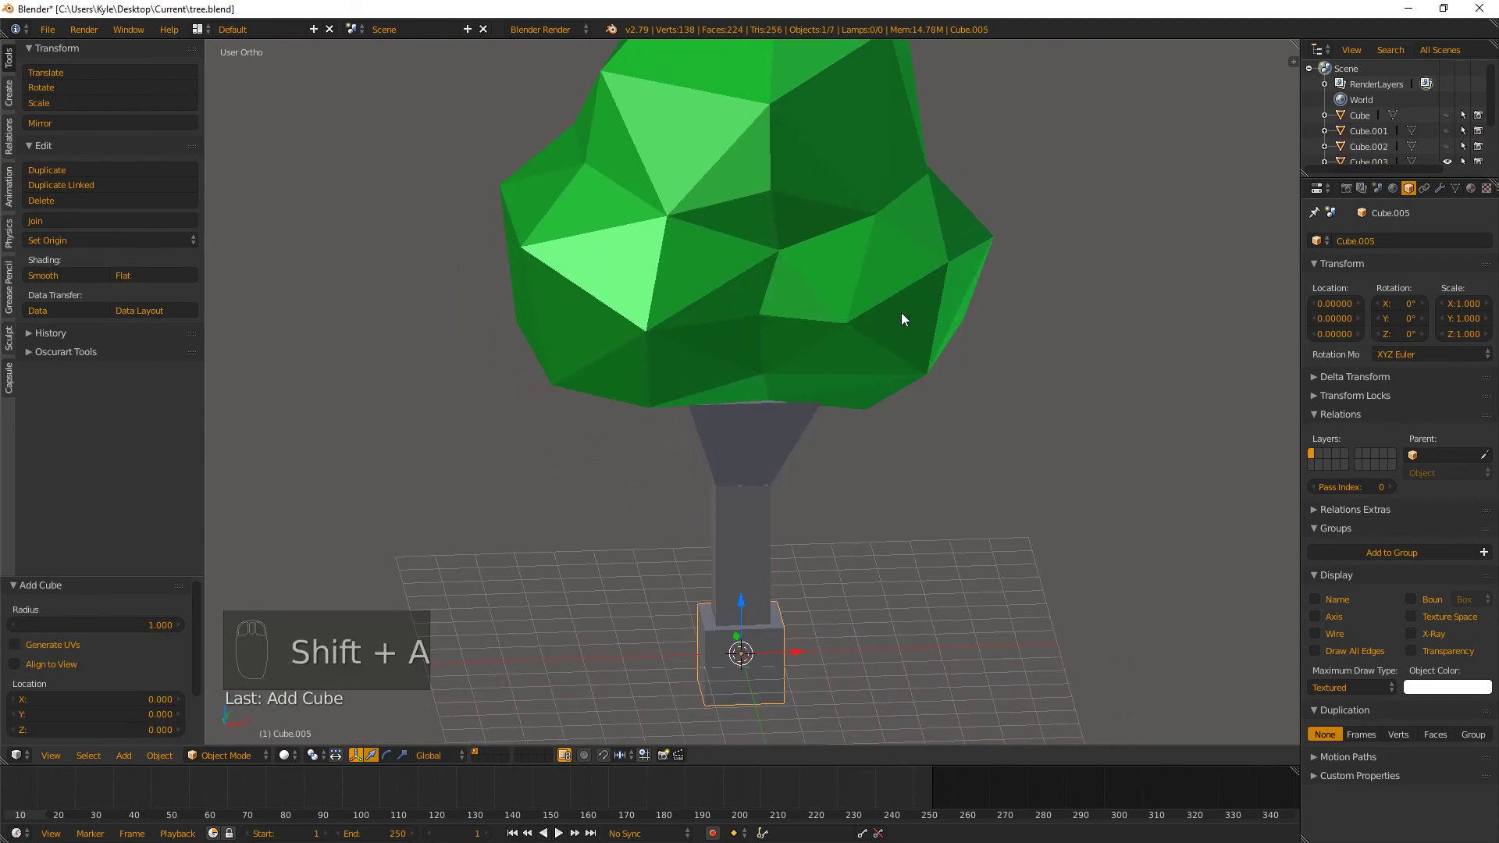
key("g")
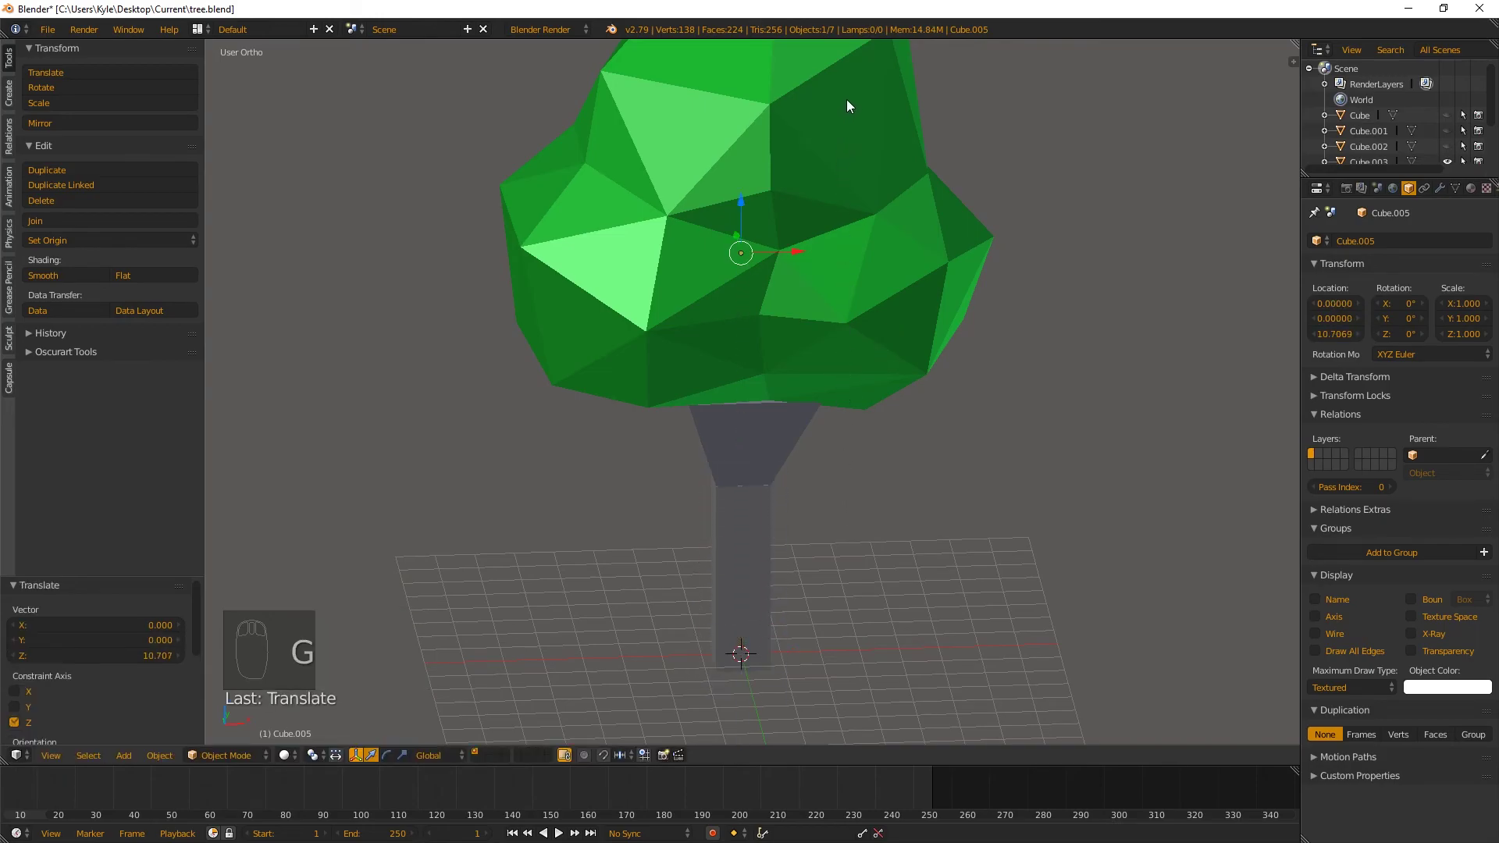
key("s")
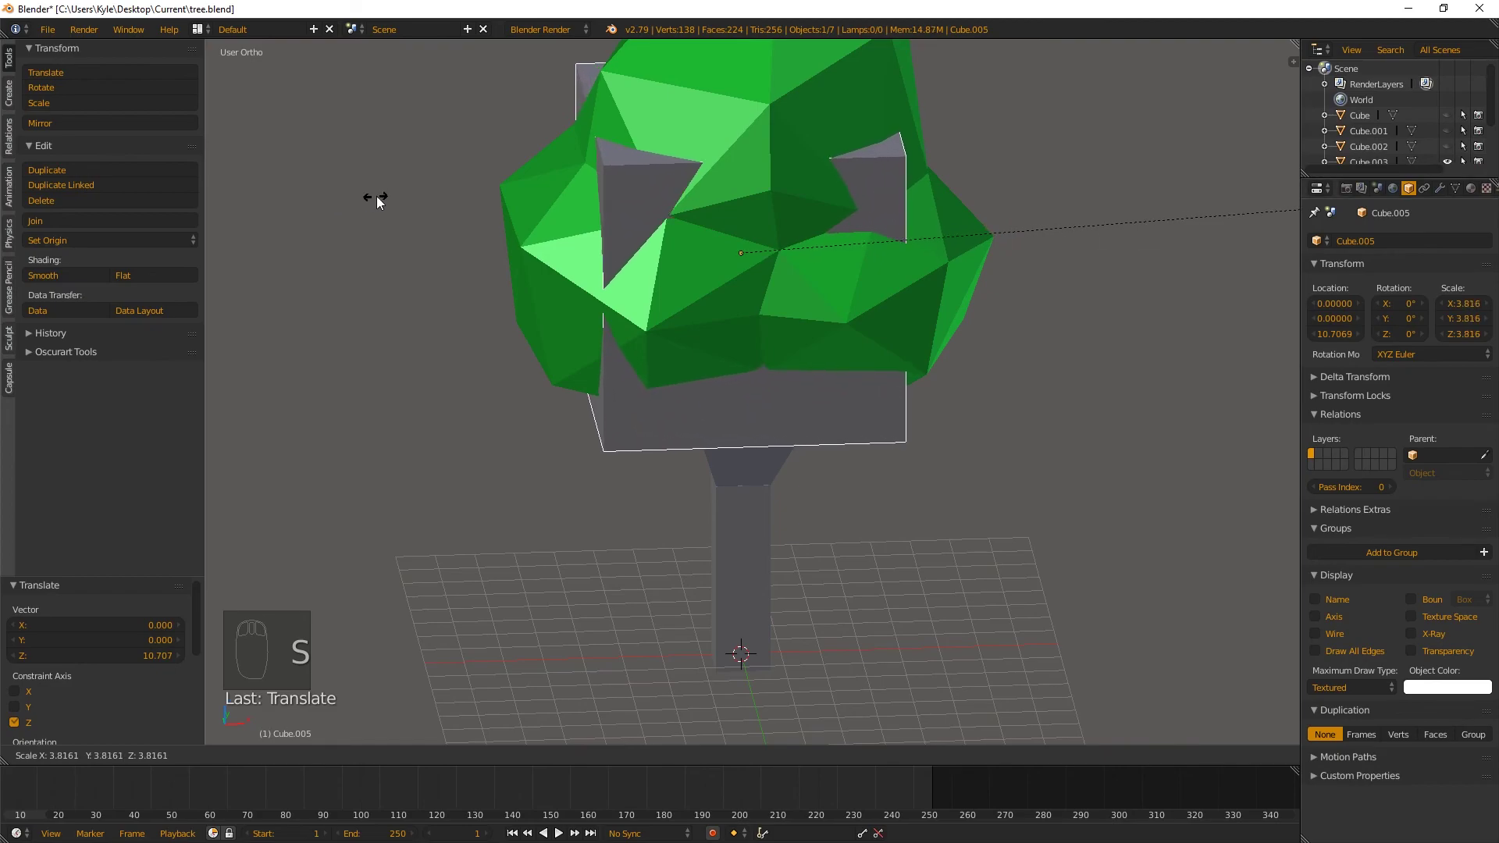
key("g")
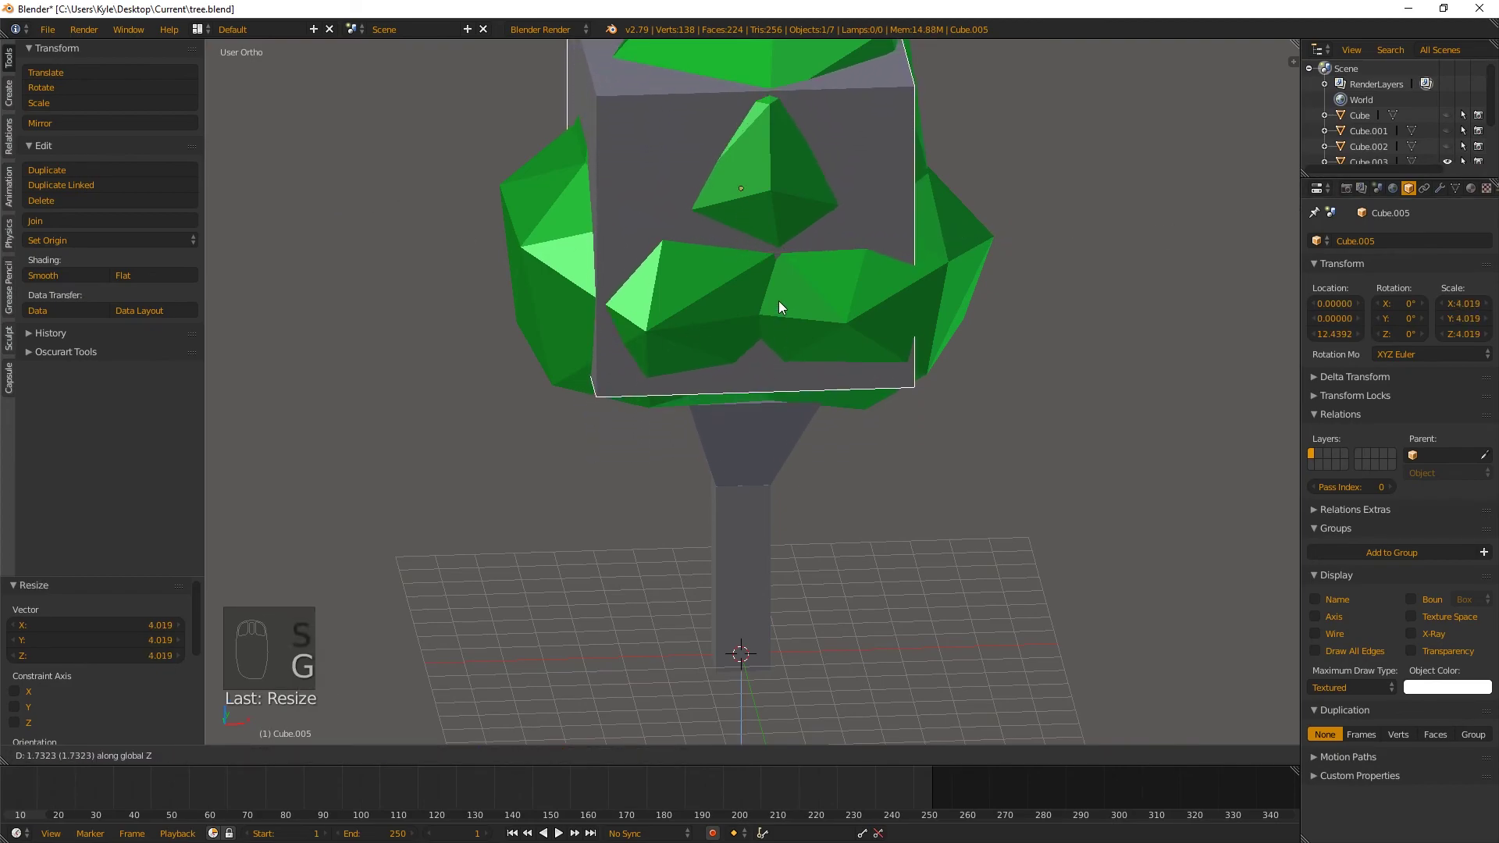
left_click_drag(848, 278, 831, 371)
key("g")
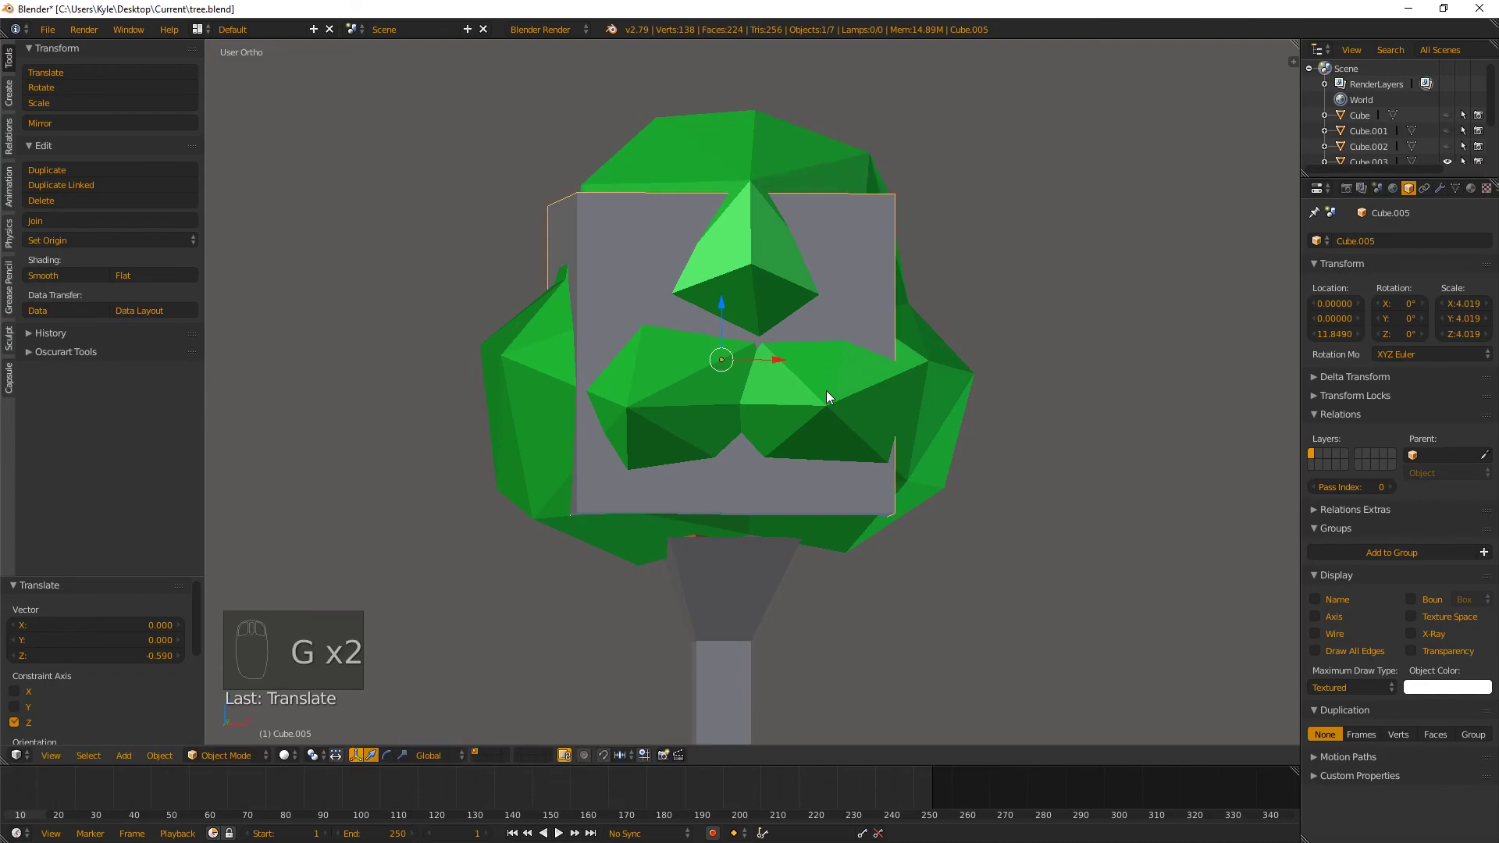
Scale the canopy cube to cover the foliage, then cut two vertical edge loops (Ctrl+R) and start spreading them along Y
key("s")
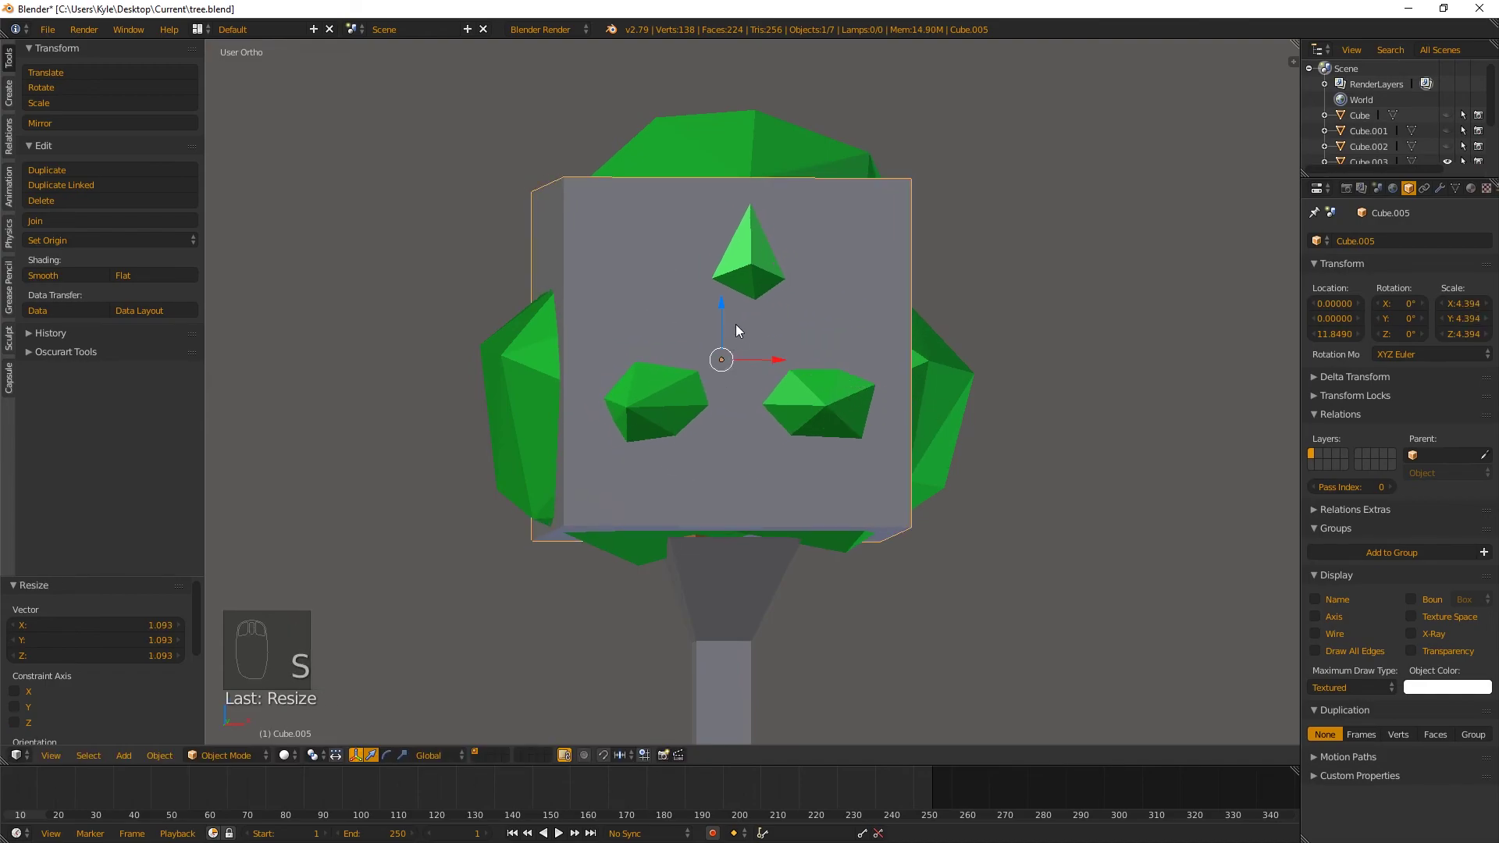
middle_click(757, 332)
key("Tab")
key("ctrl+r")
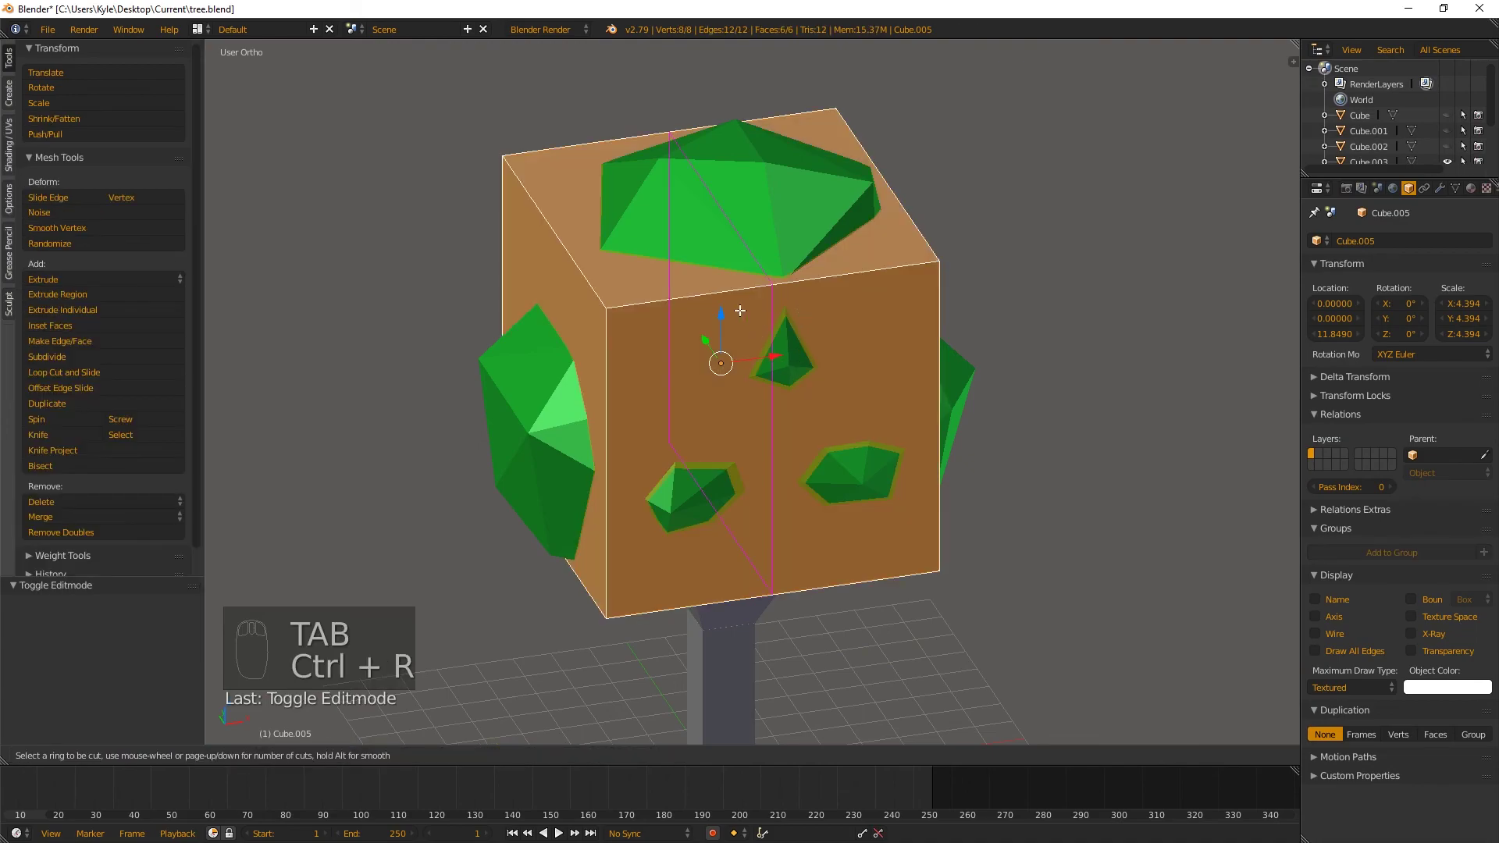
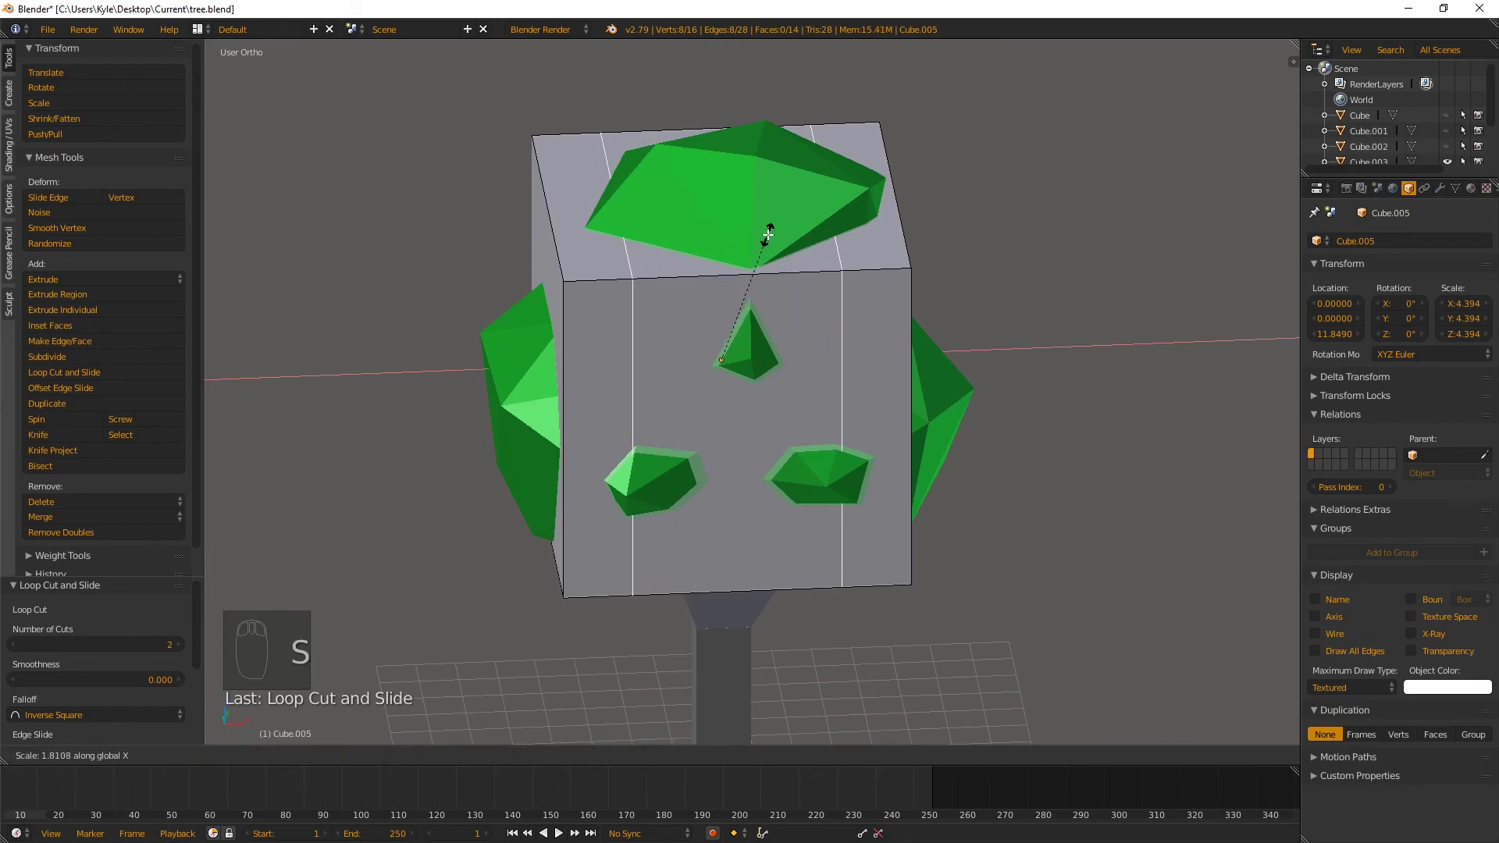
left_click_drag(573, 225, 747, 262)
key("ctrl+r")
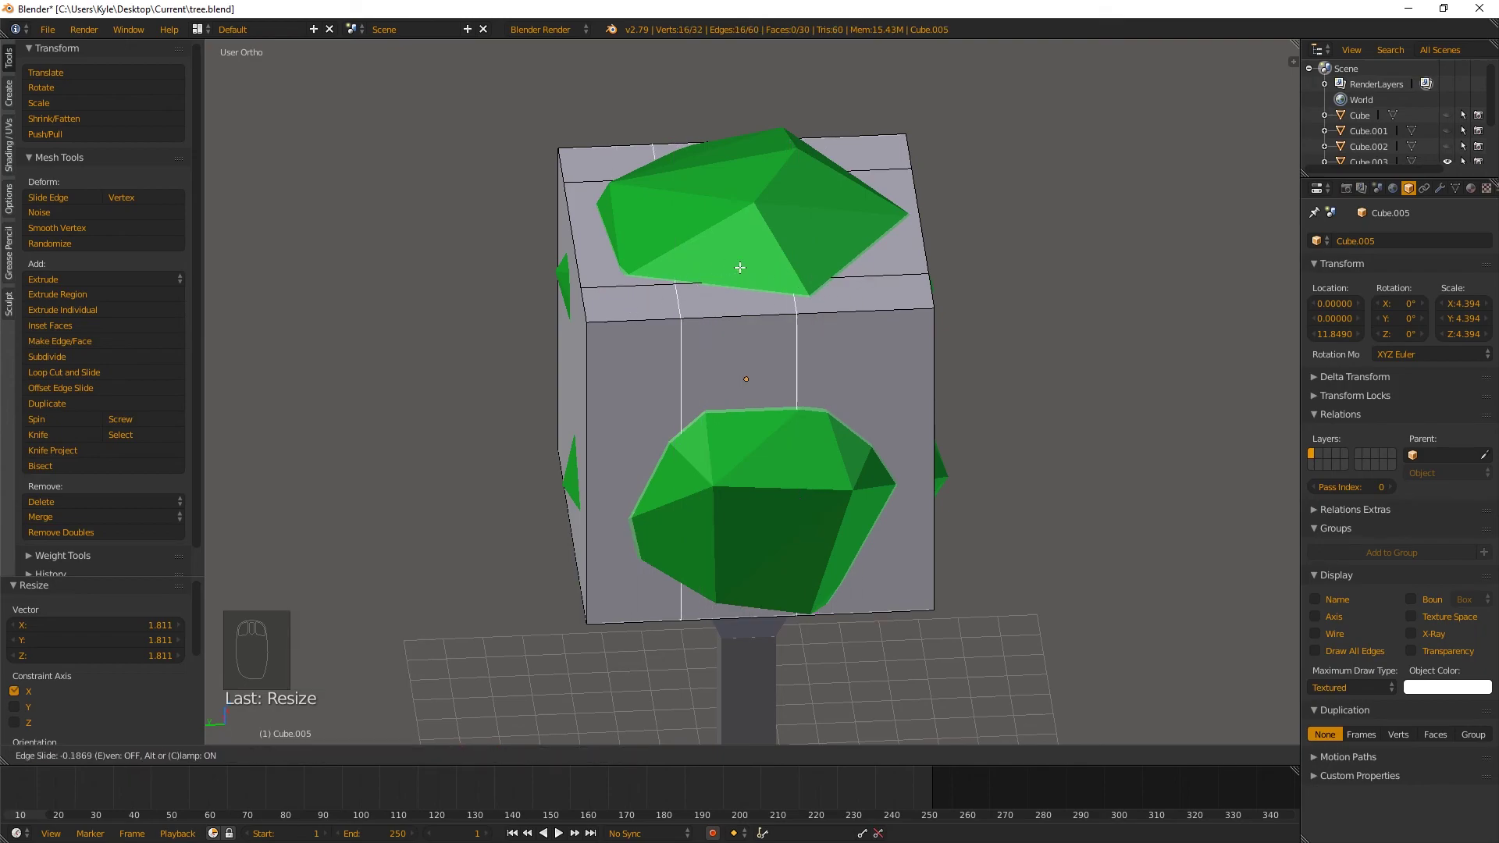
left_click_drag(804, 327, 819, 316)
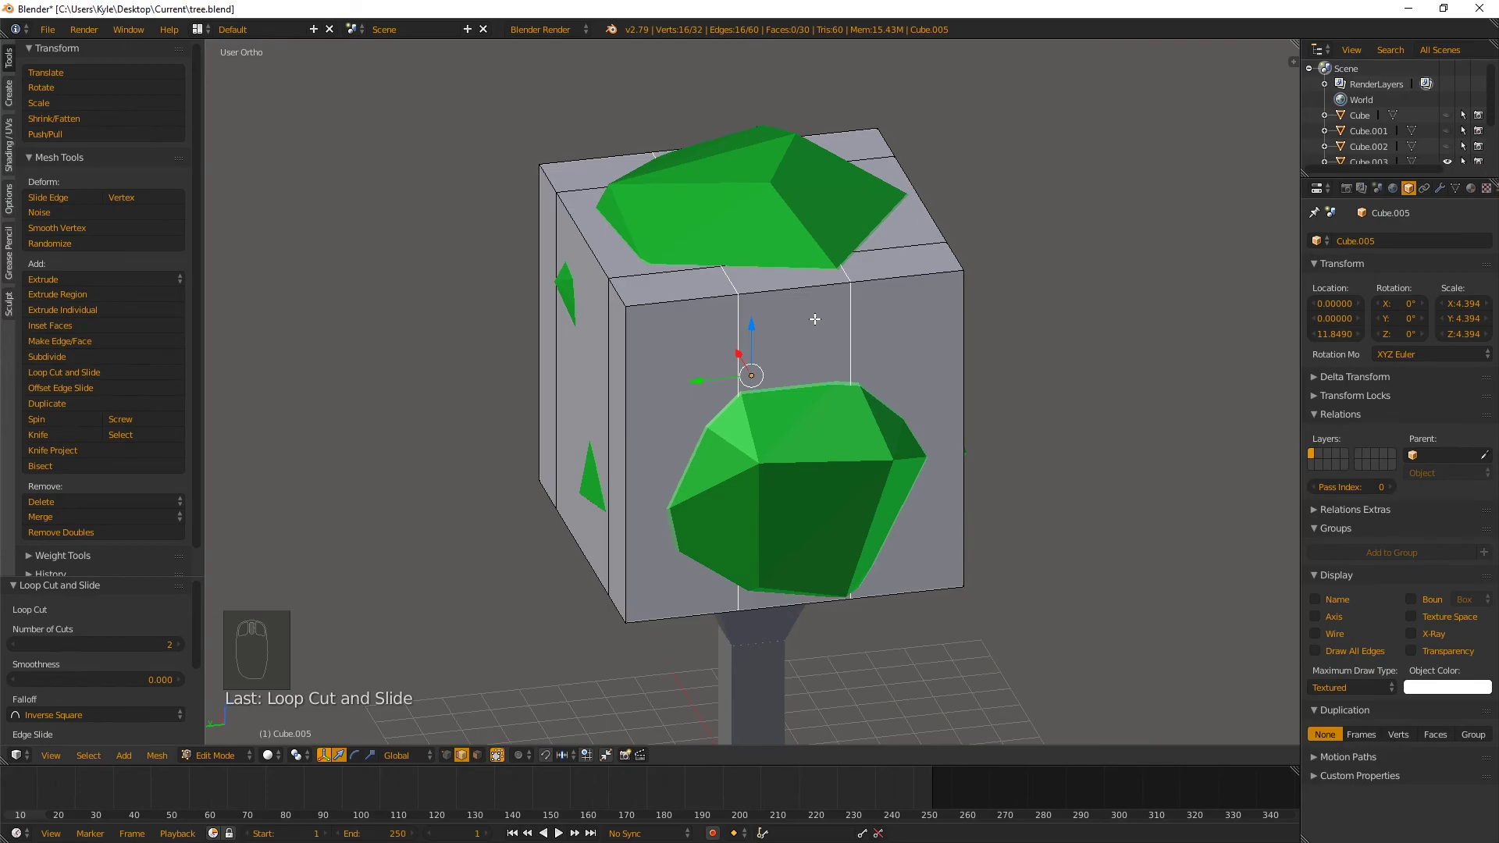
key("s")
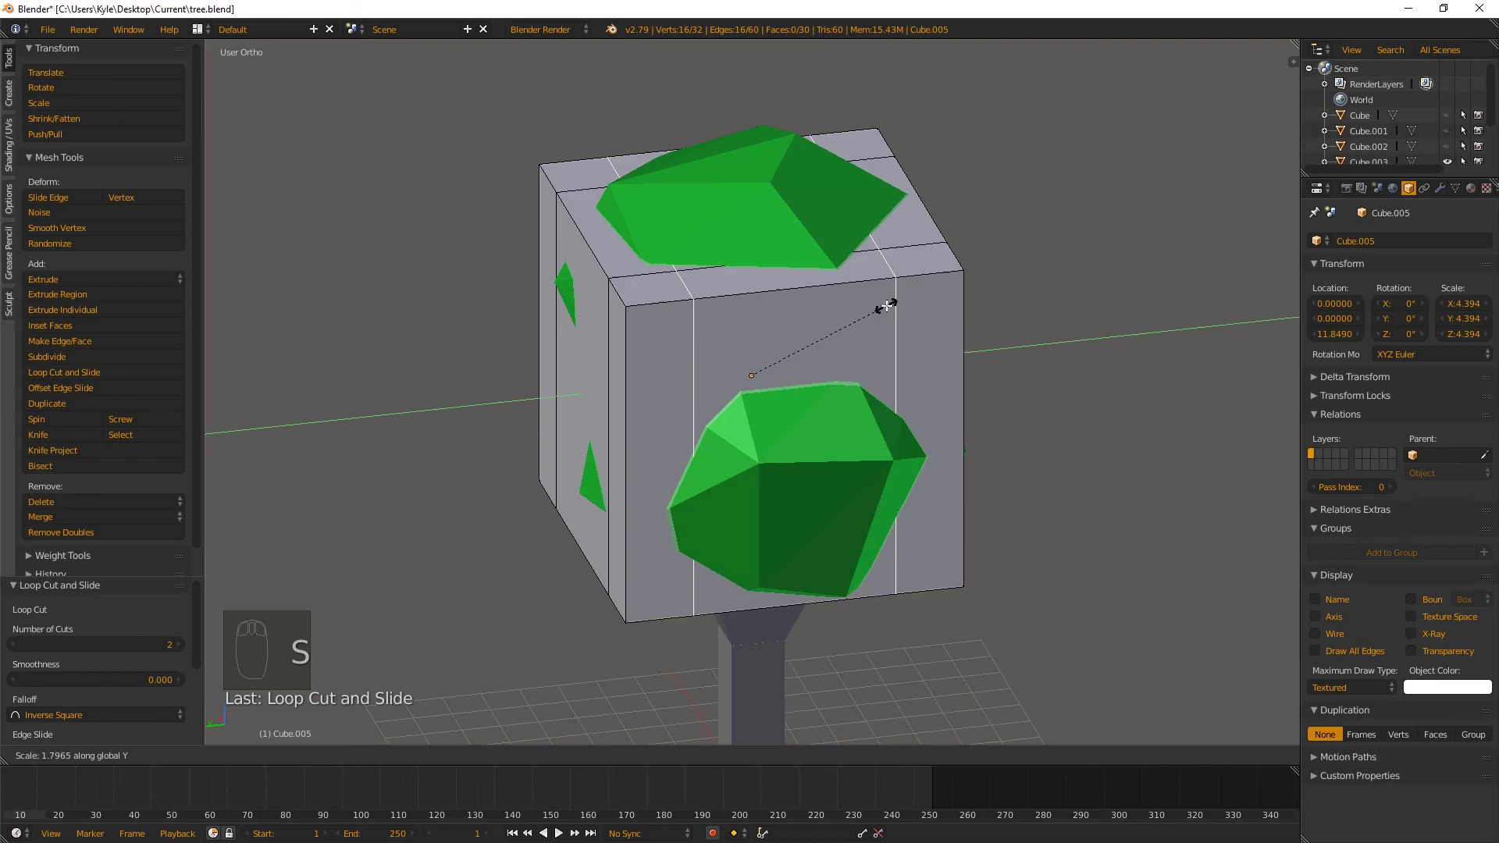
Stretch the canopy box along Y, then start a horizontal knife cut around its middle
left_click_drag(666, 267, 846, 417)
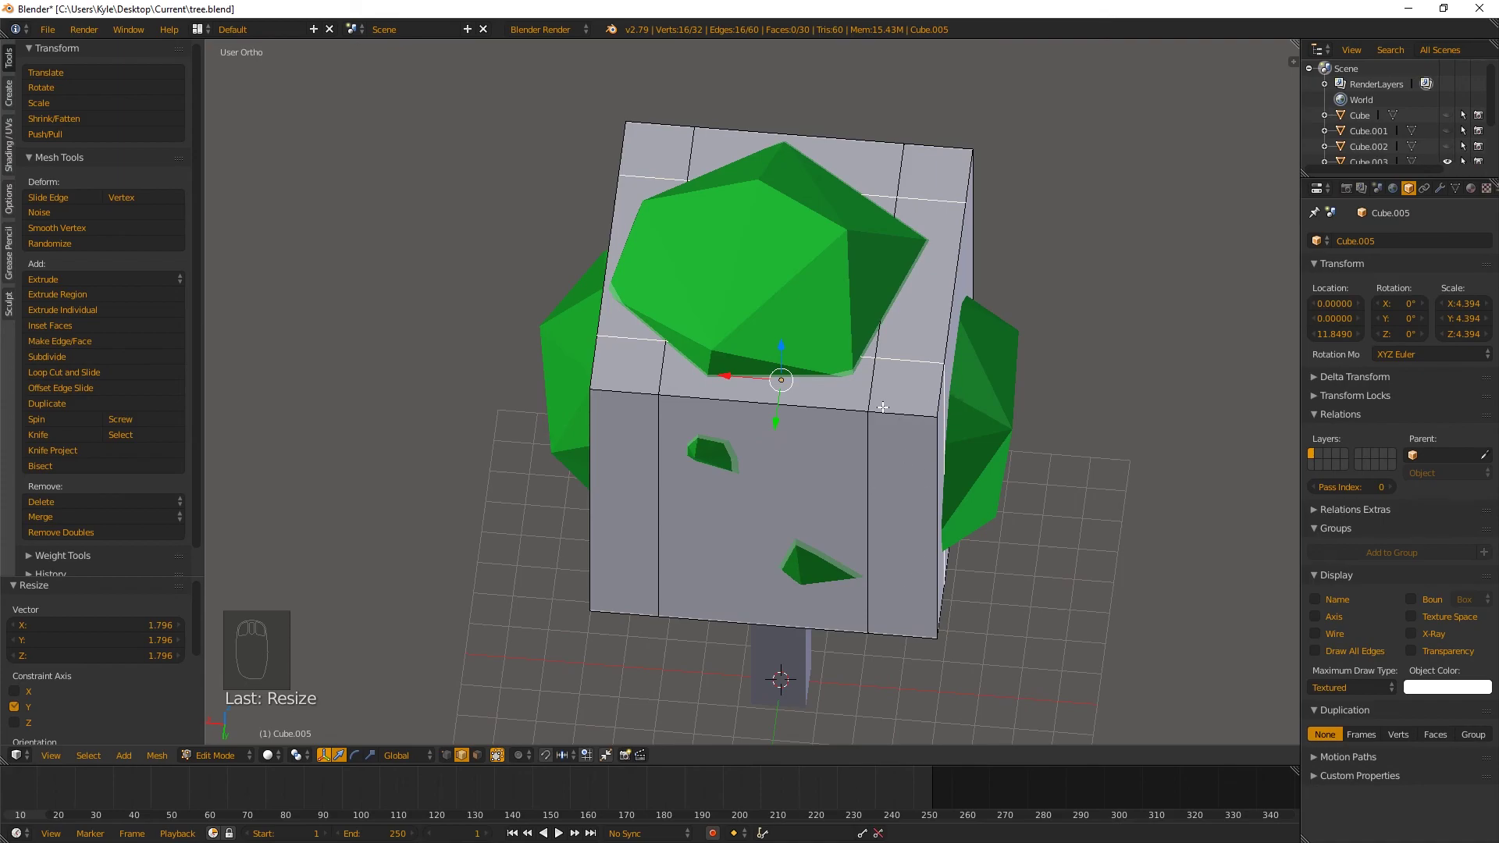
key("k")
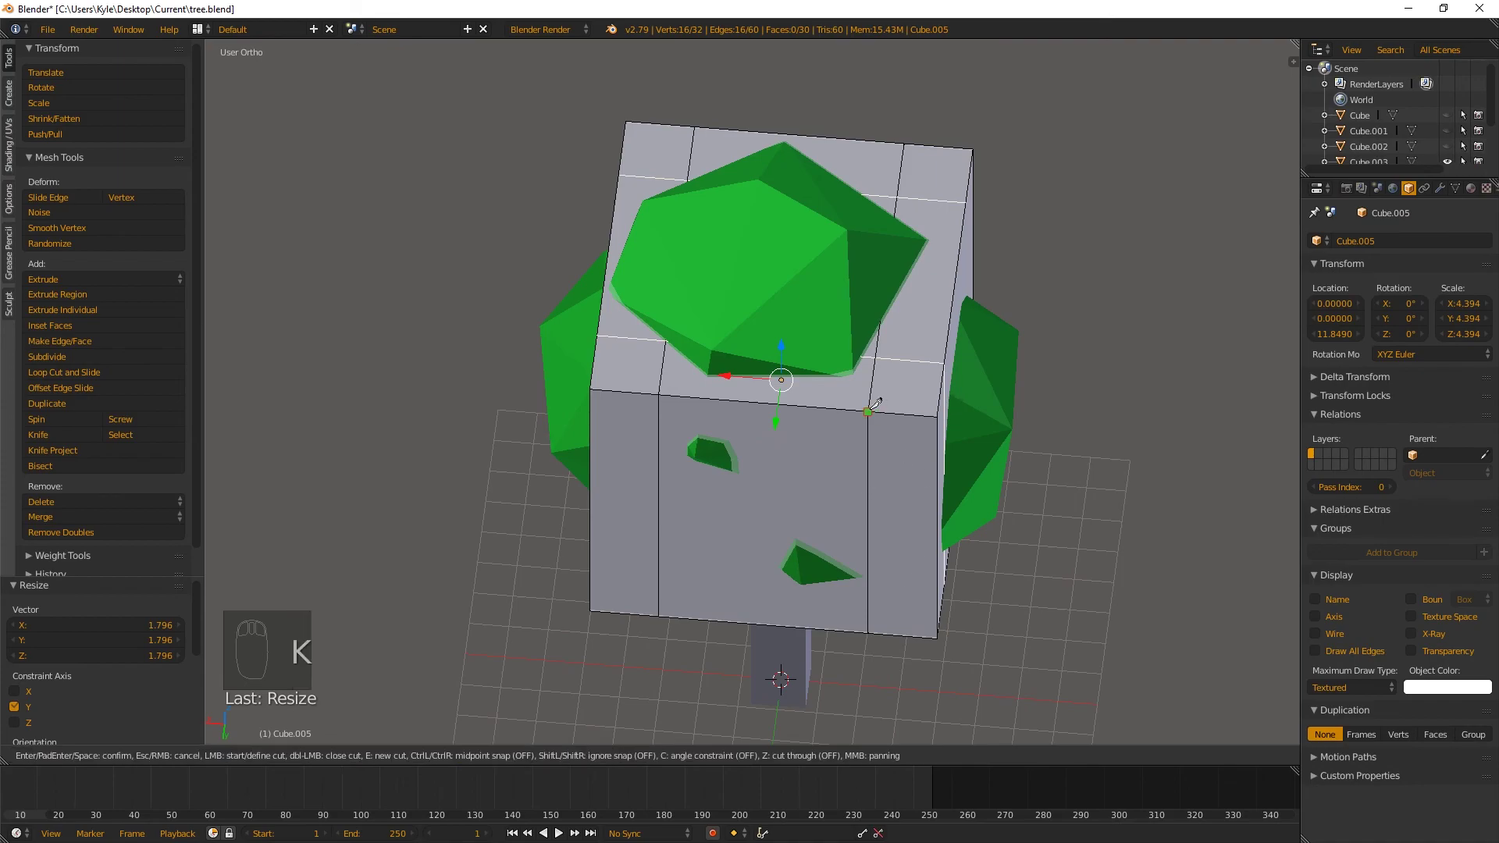
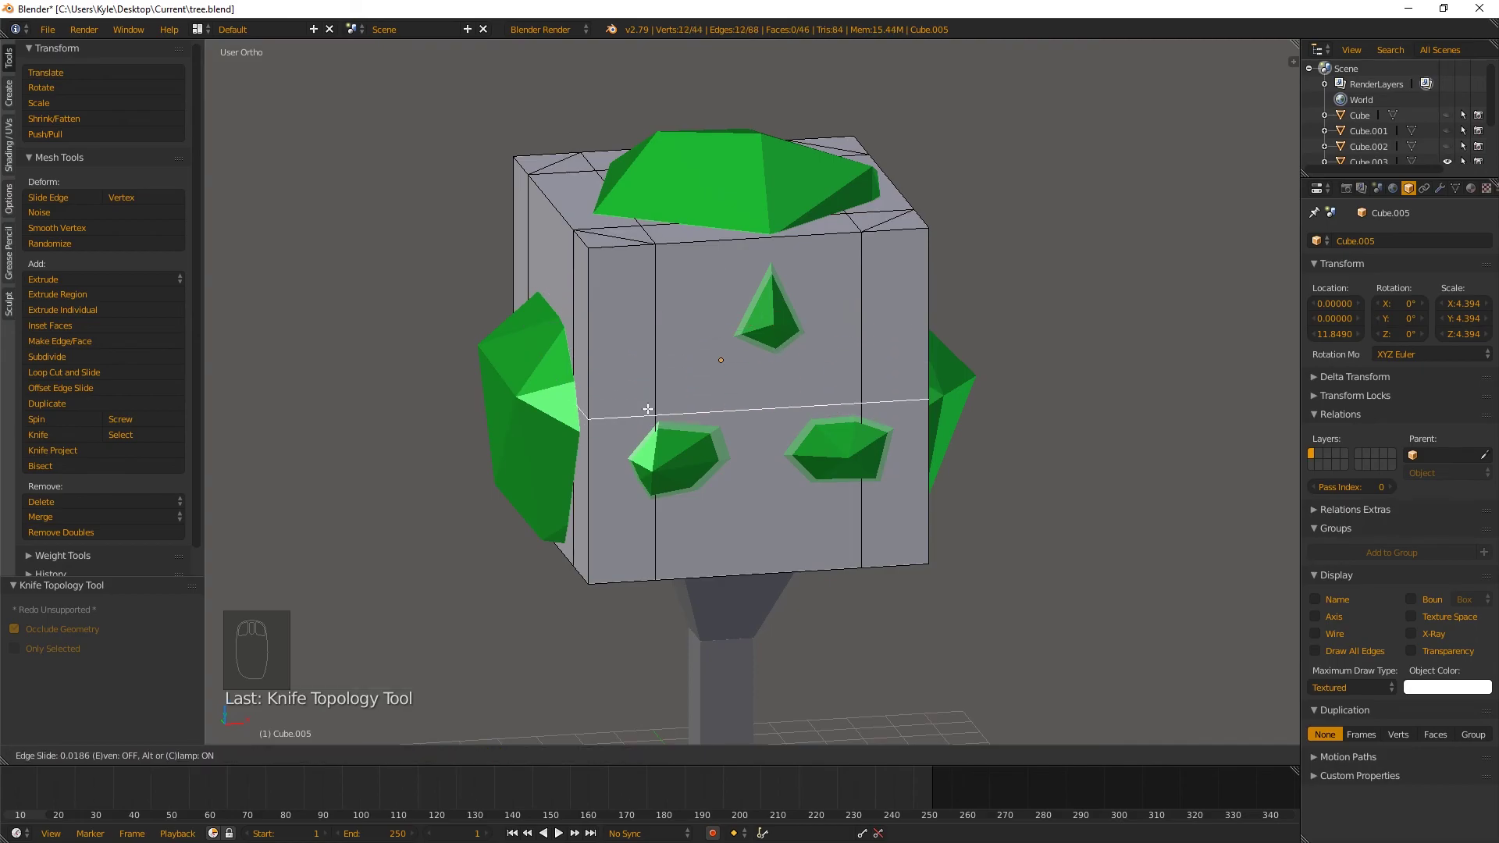
From a front wireframe view, box-select and delete the box's lower-half faces, then leave Edit Mode
left_click_drag(607, 342, 852, 369)
key("z")
middle_click(851, 368)
key("ctrl+Tab")
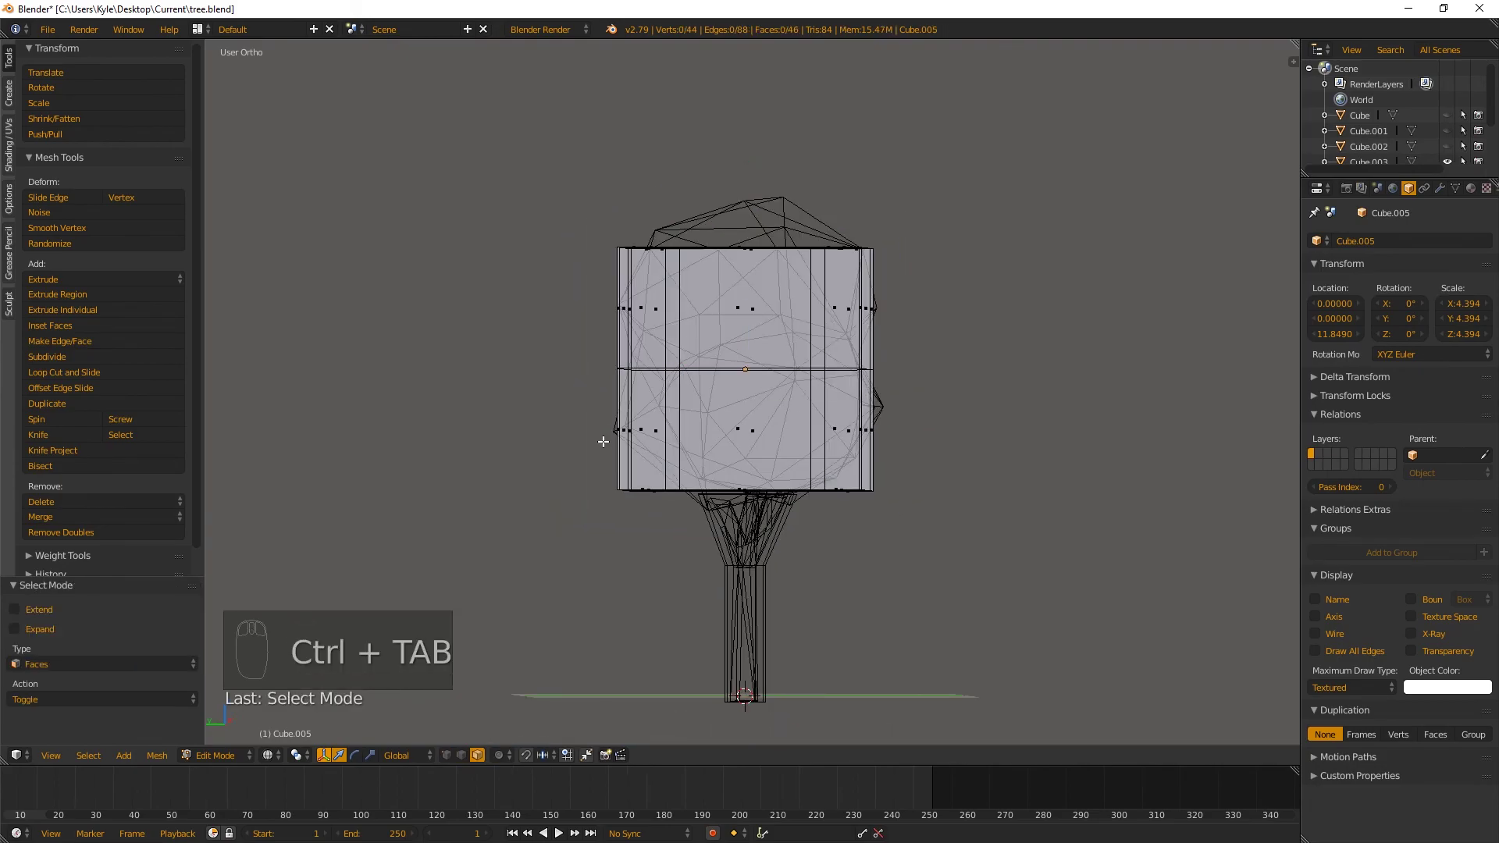
key("b")
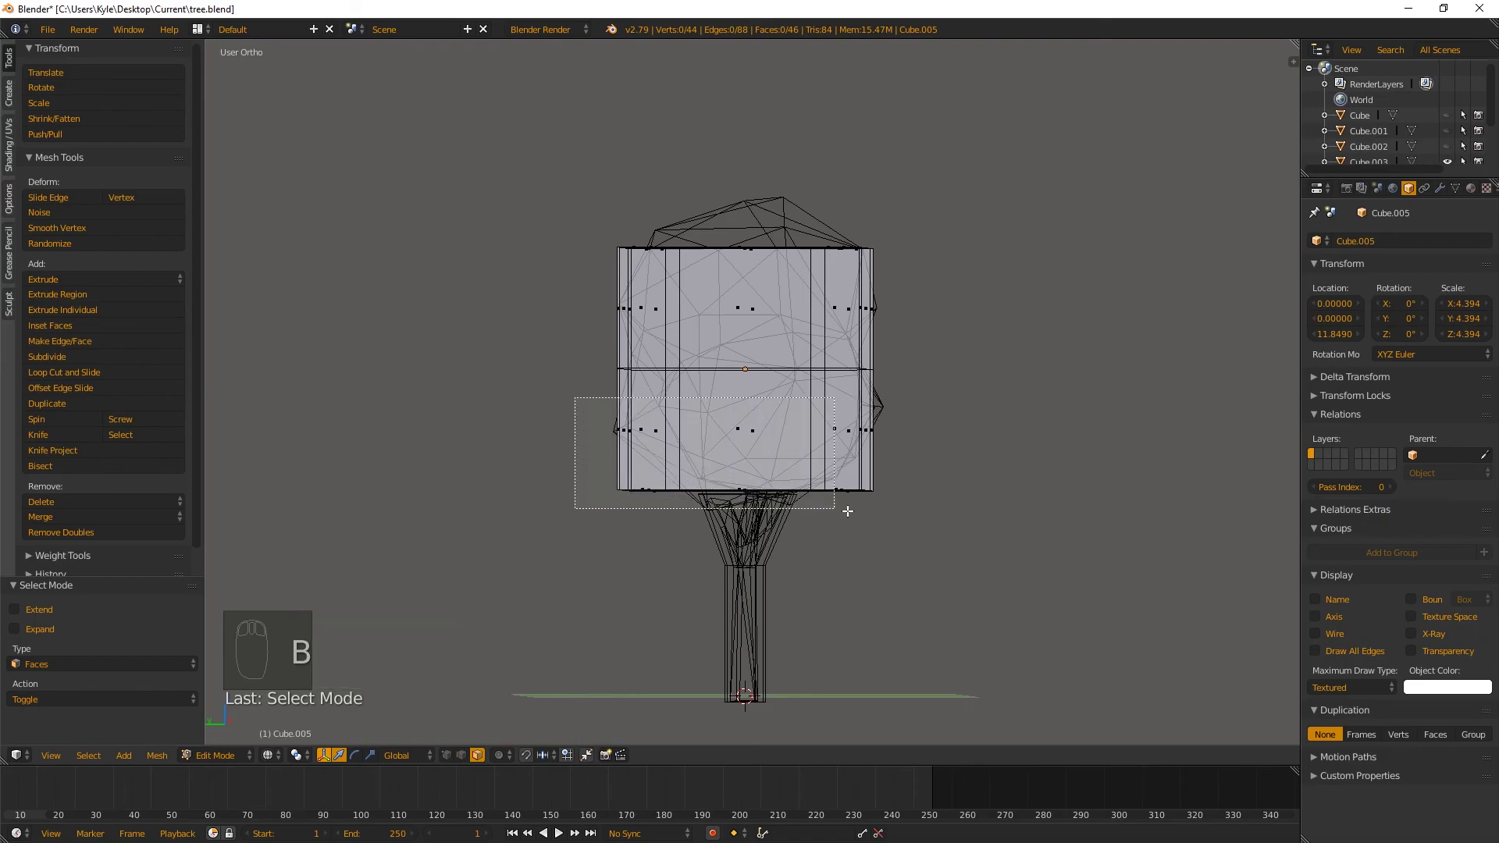
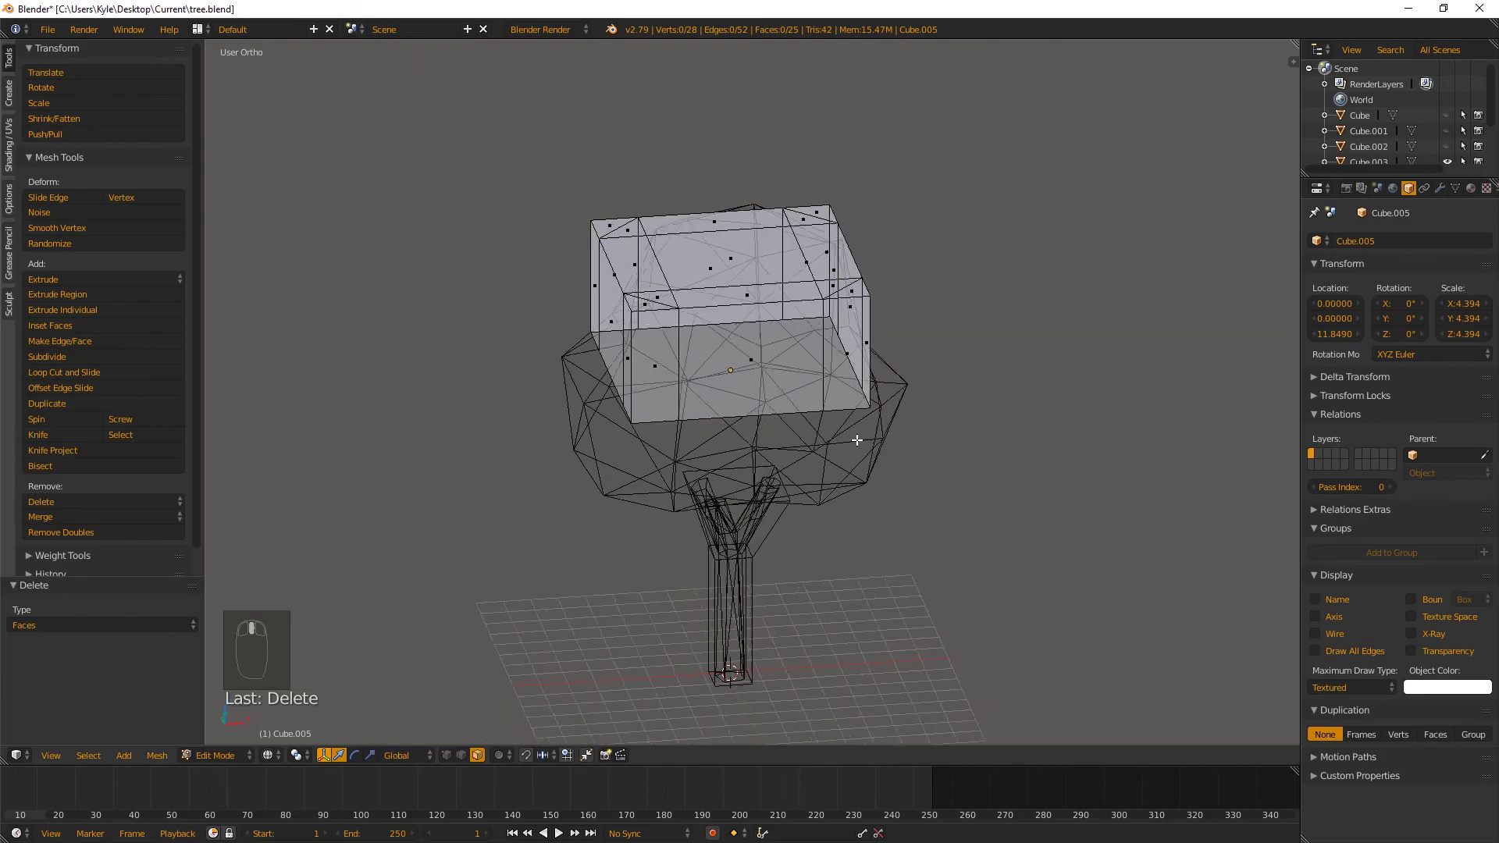
key("Tab")
left_click_drag(751, 301, 678, 202)
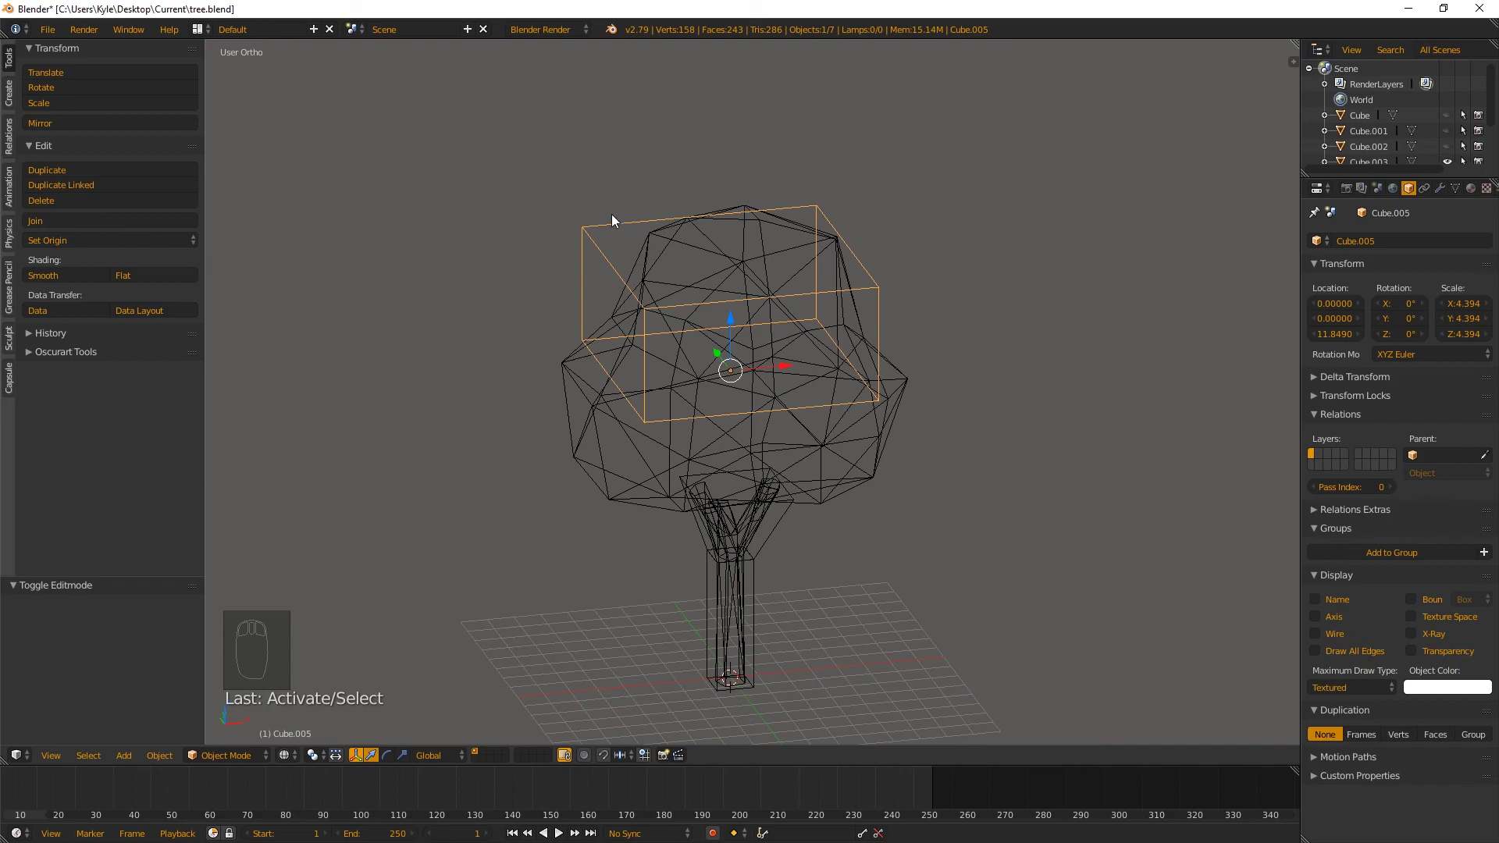
Mirror the half box along Z instead of X with a Mirror modifier and apply it
left_click_drag(1475, 192, 1447, 192)
left_click_drag(1447, 192, 1198, 398)
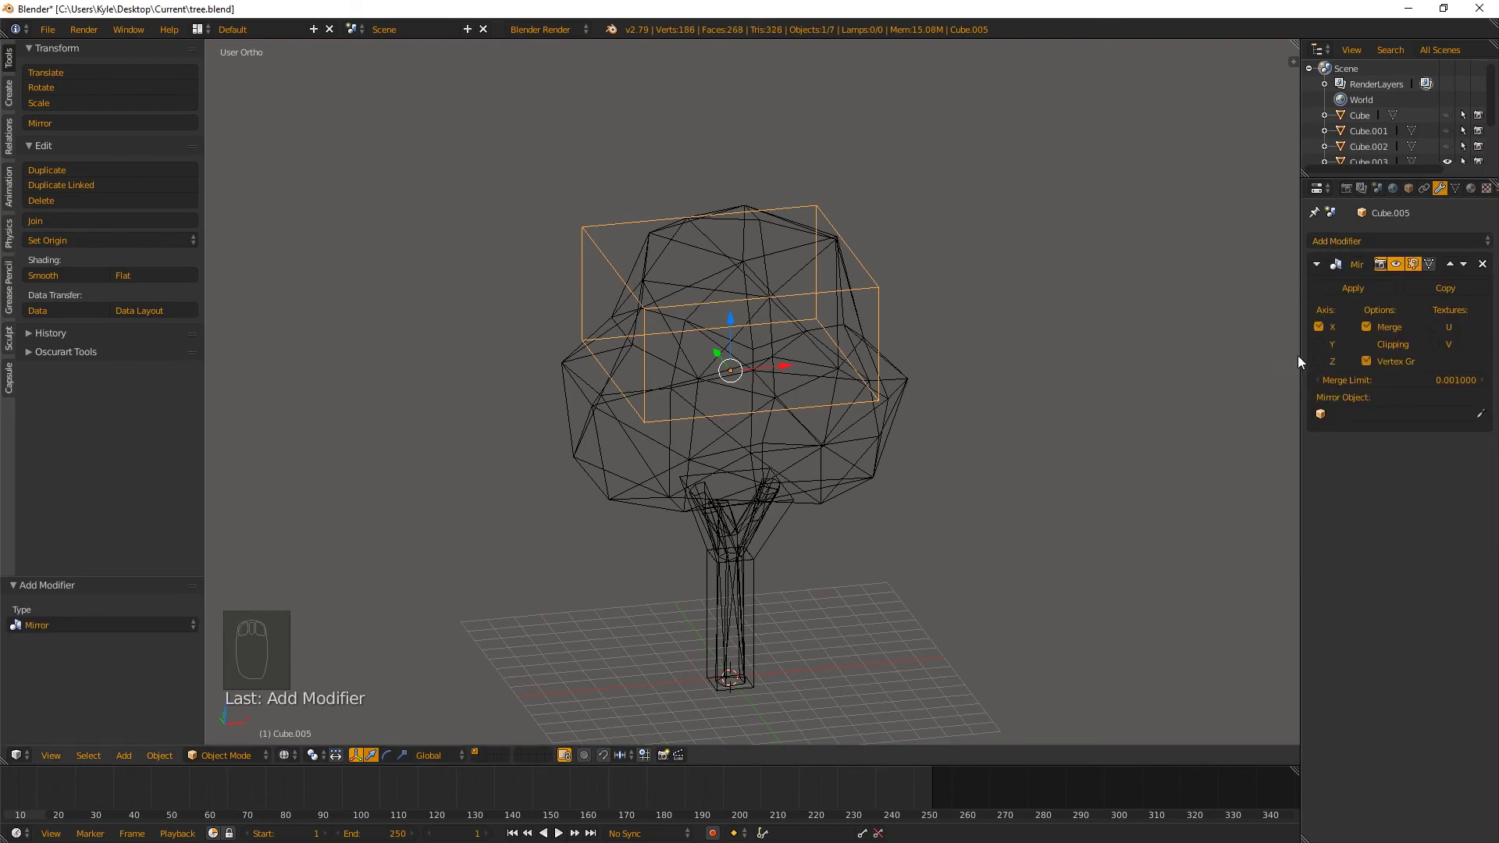
left_click_drag(1325, 366, 1060, 343)
left_click_drag(959, 380, 1350, 334)
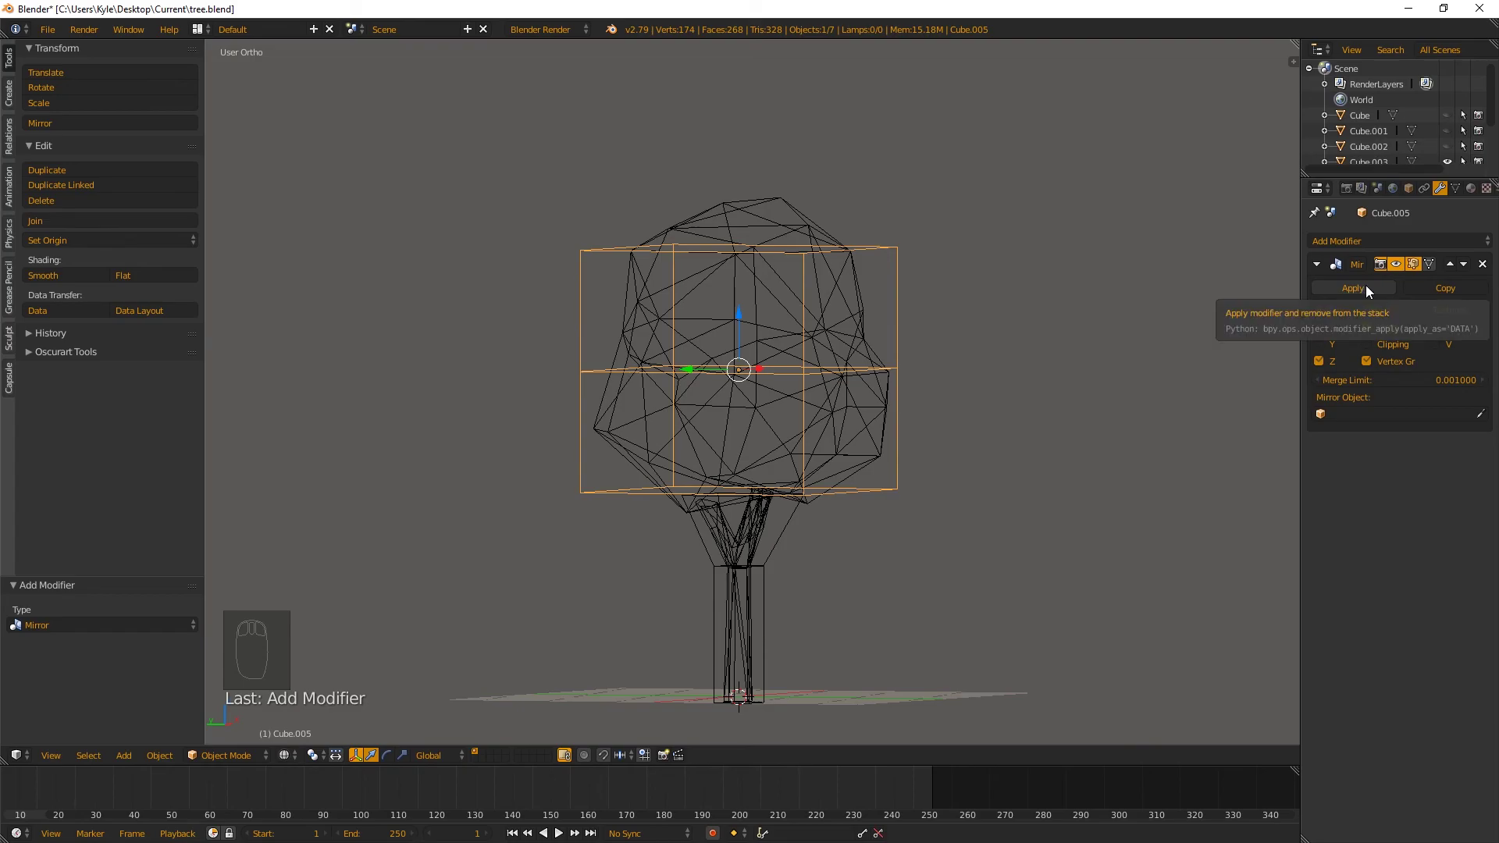
left_click(1371, 290)
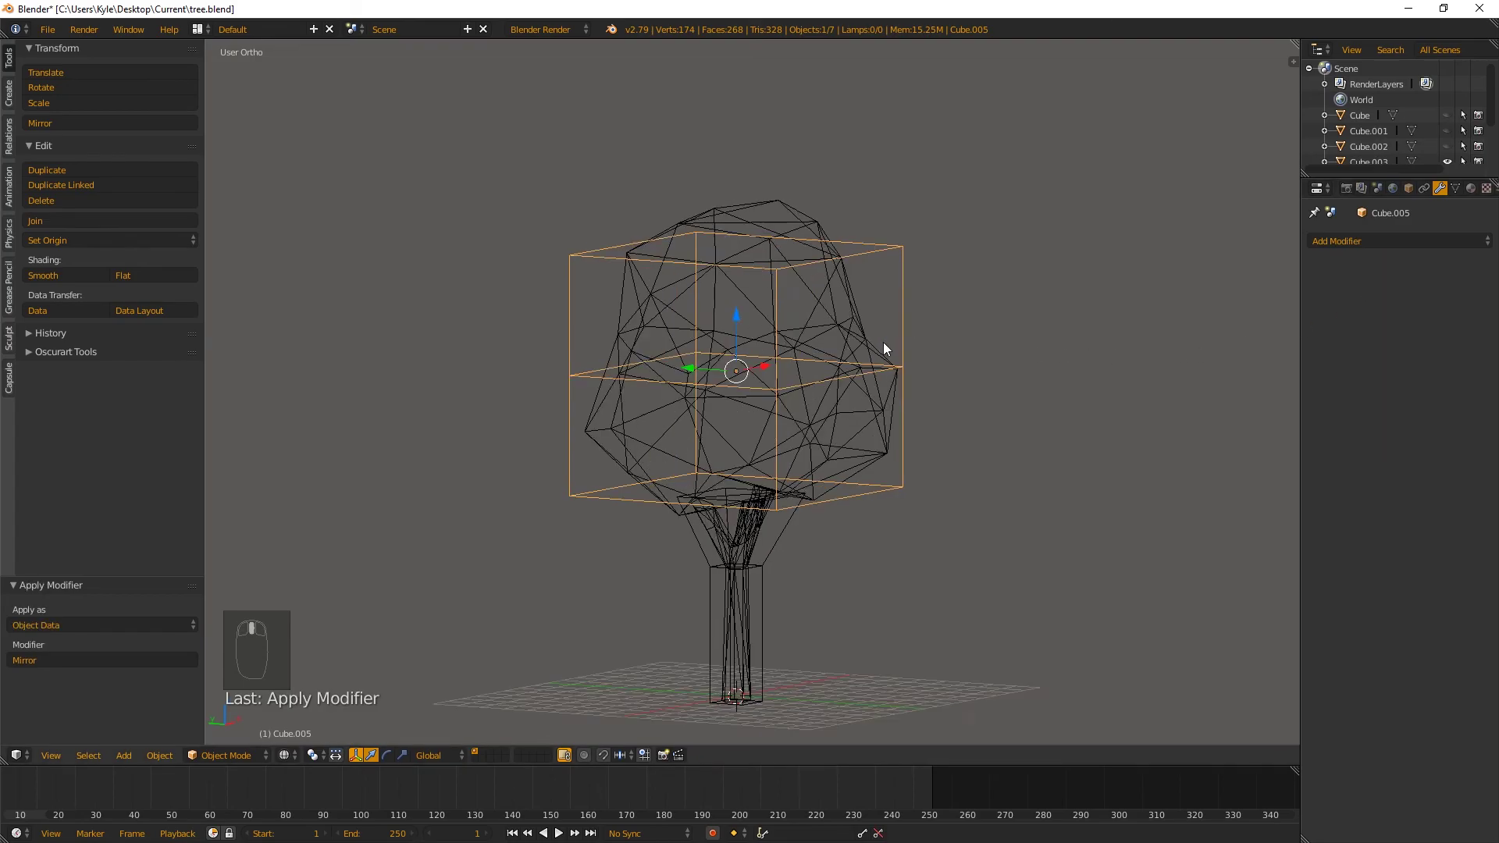
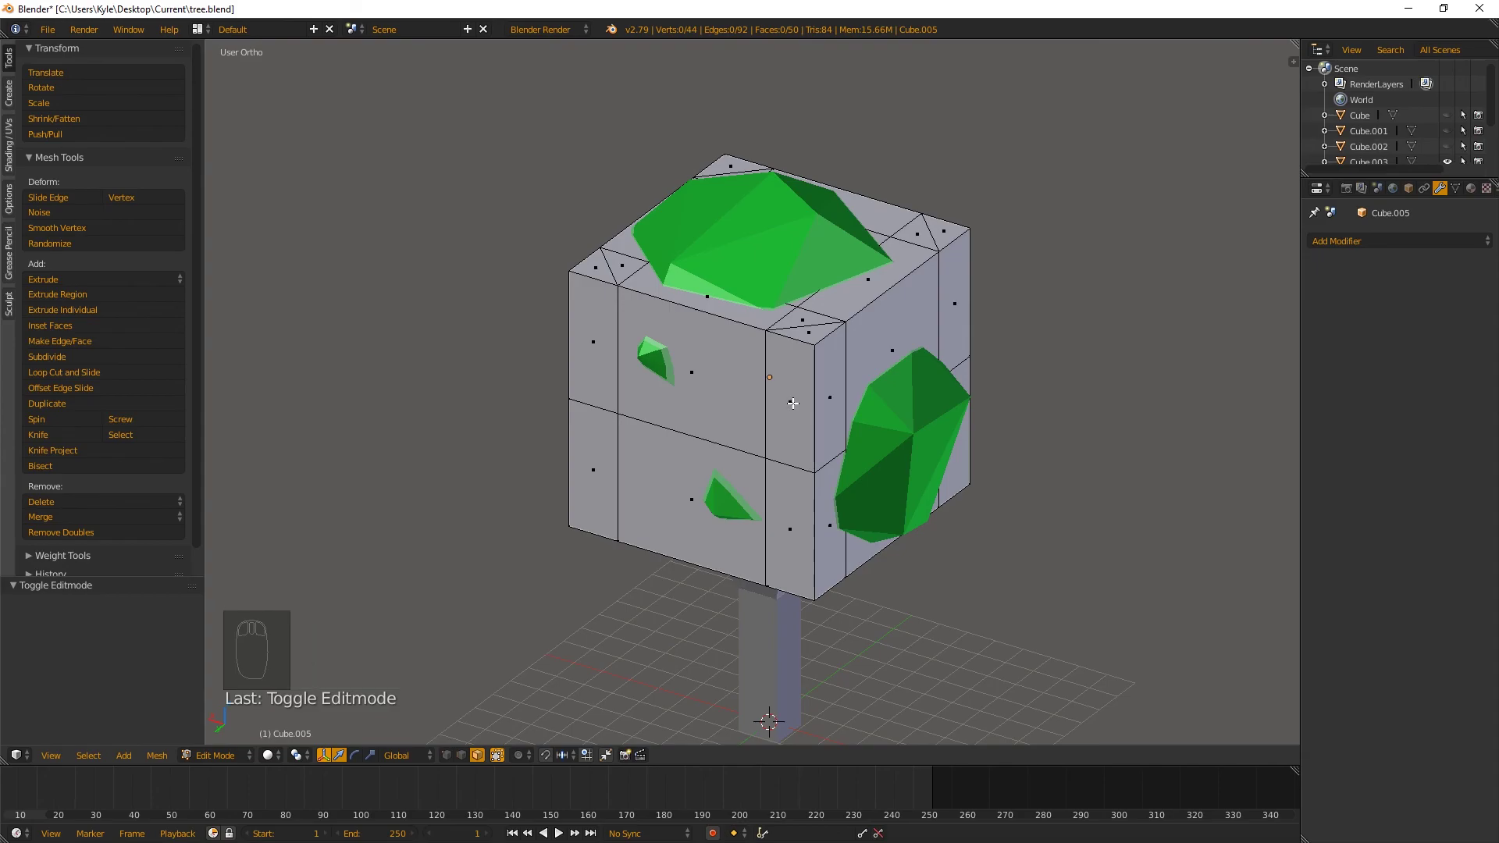
Select the four vertical corner face strips of the box and delete them
key("c")
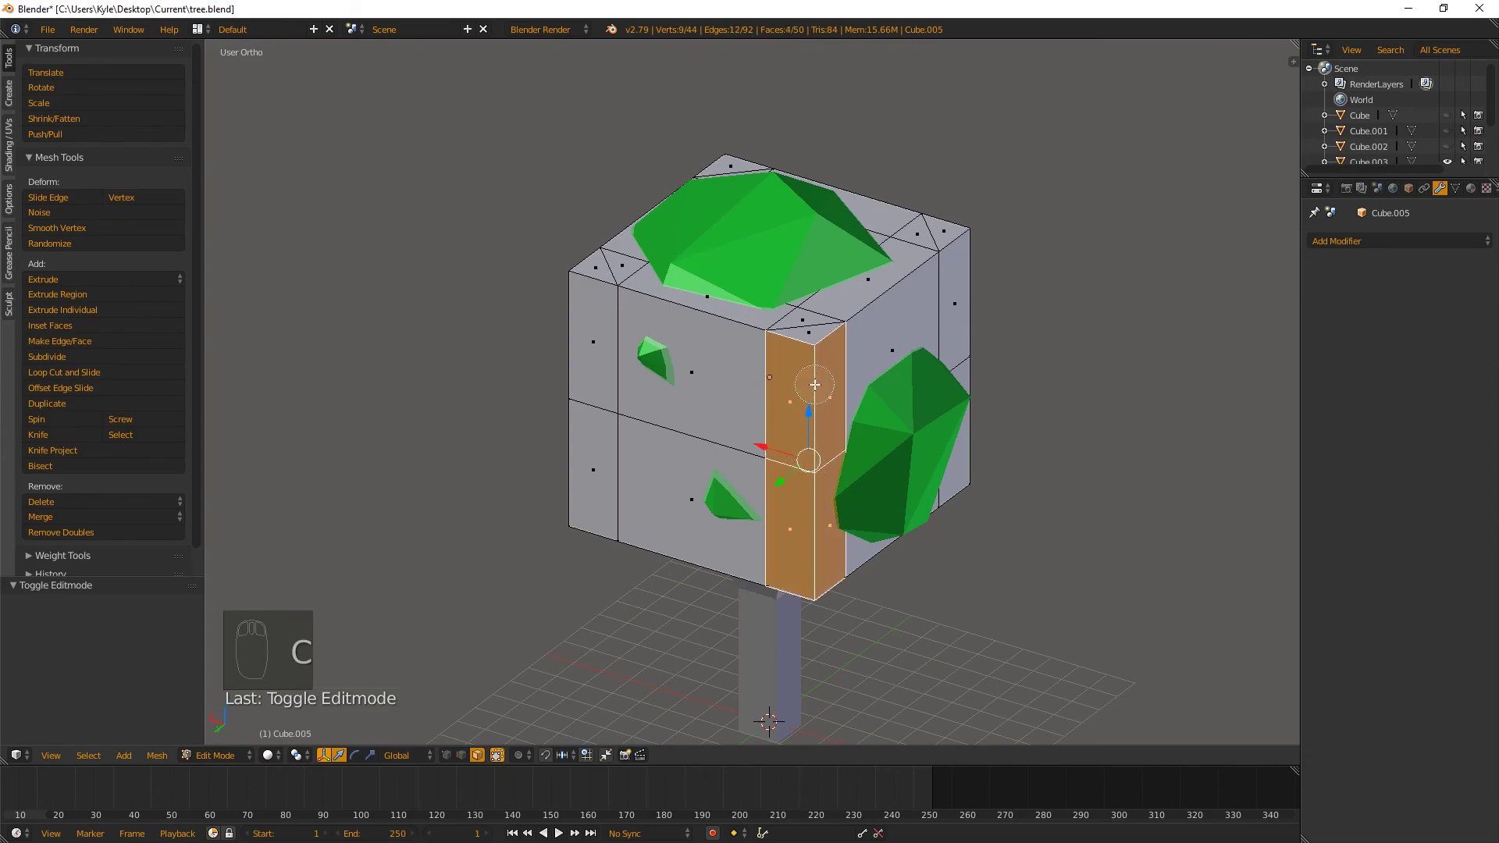
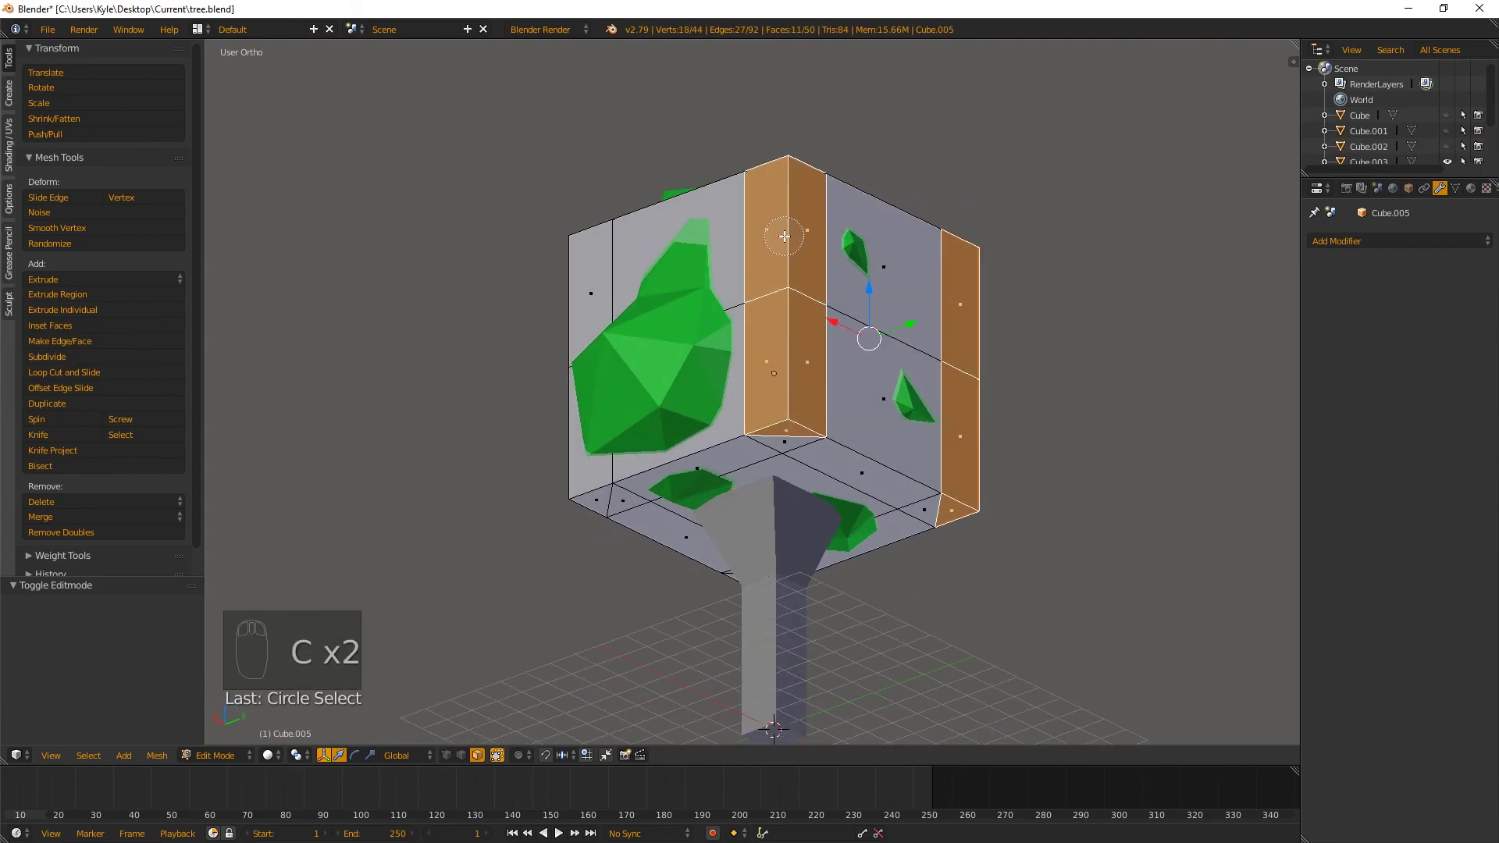
left_click_drag(784, 271, 821, 395)
left_click(787, 248)
key("c")
left_click_drag(801, 404, 745, 325)
key("c")
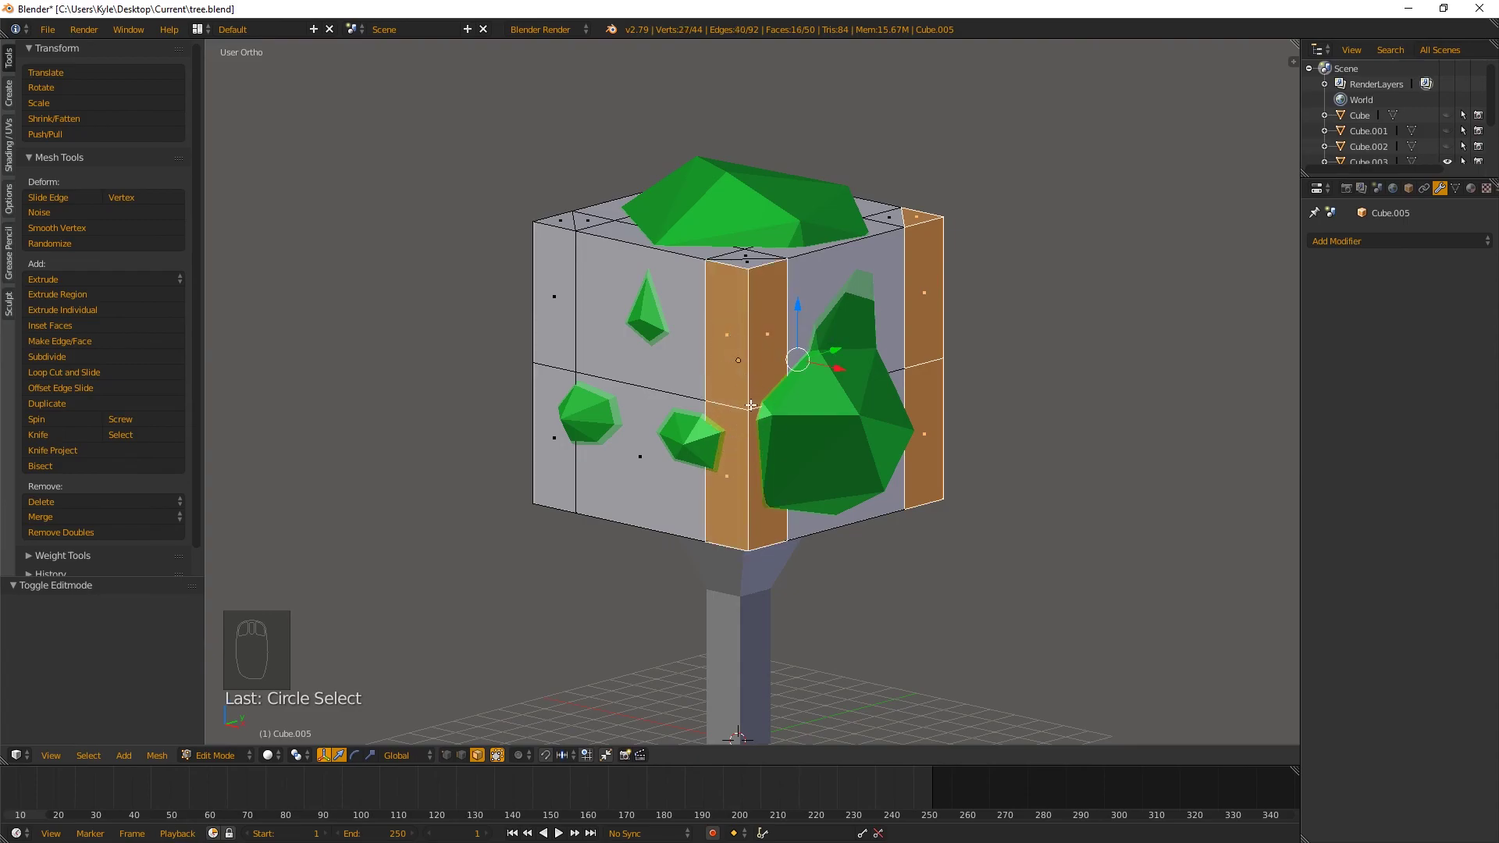
left_click_drag(738, 326, 754, 394)
key("c")
left_click_drag(754, 393, 767, 362)
key("c")
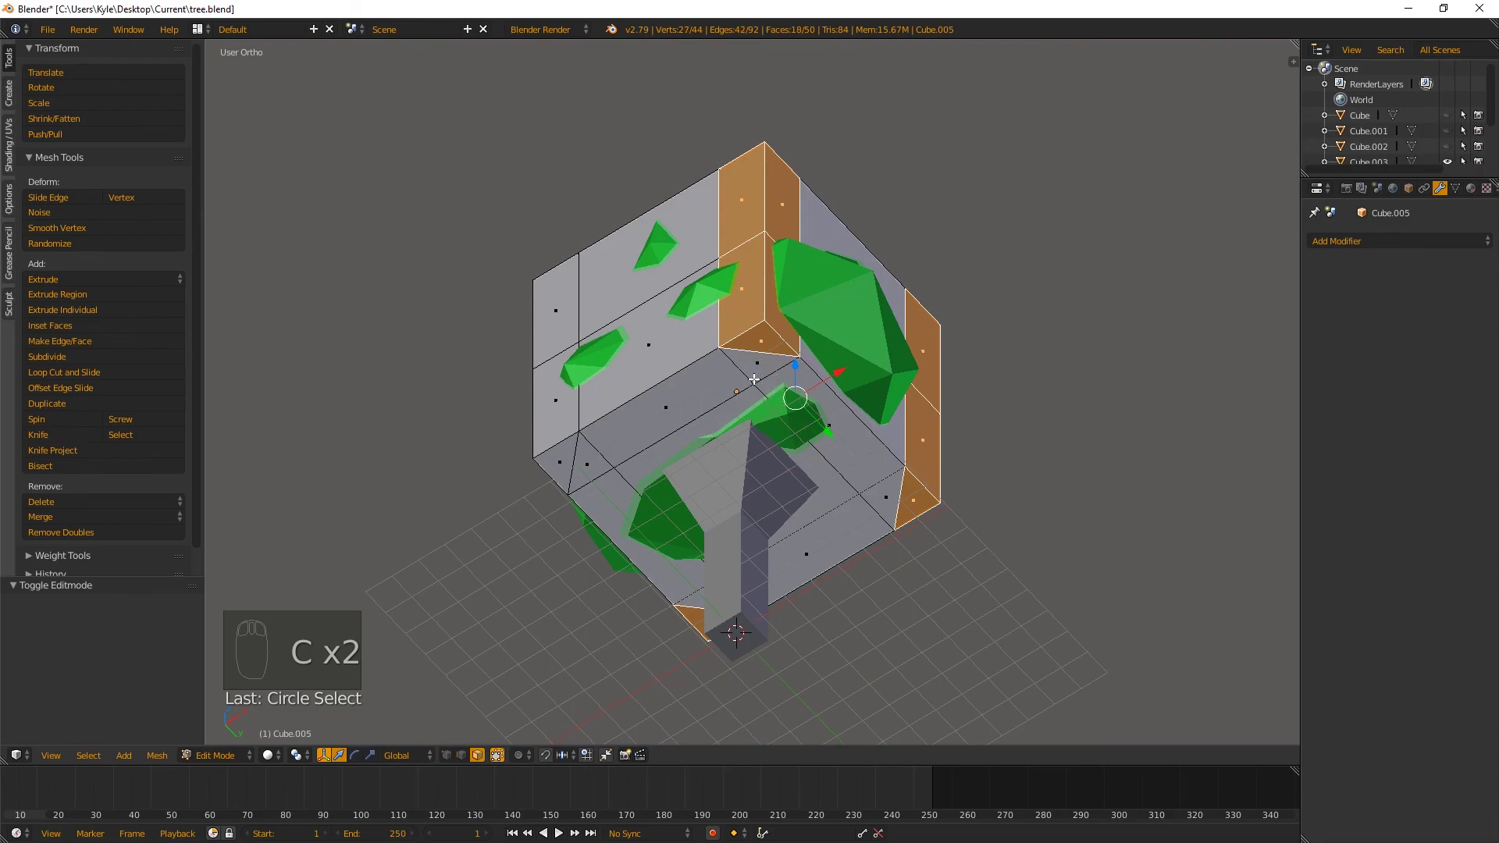
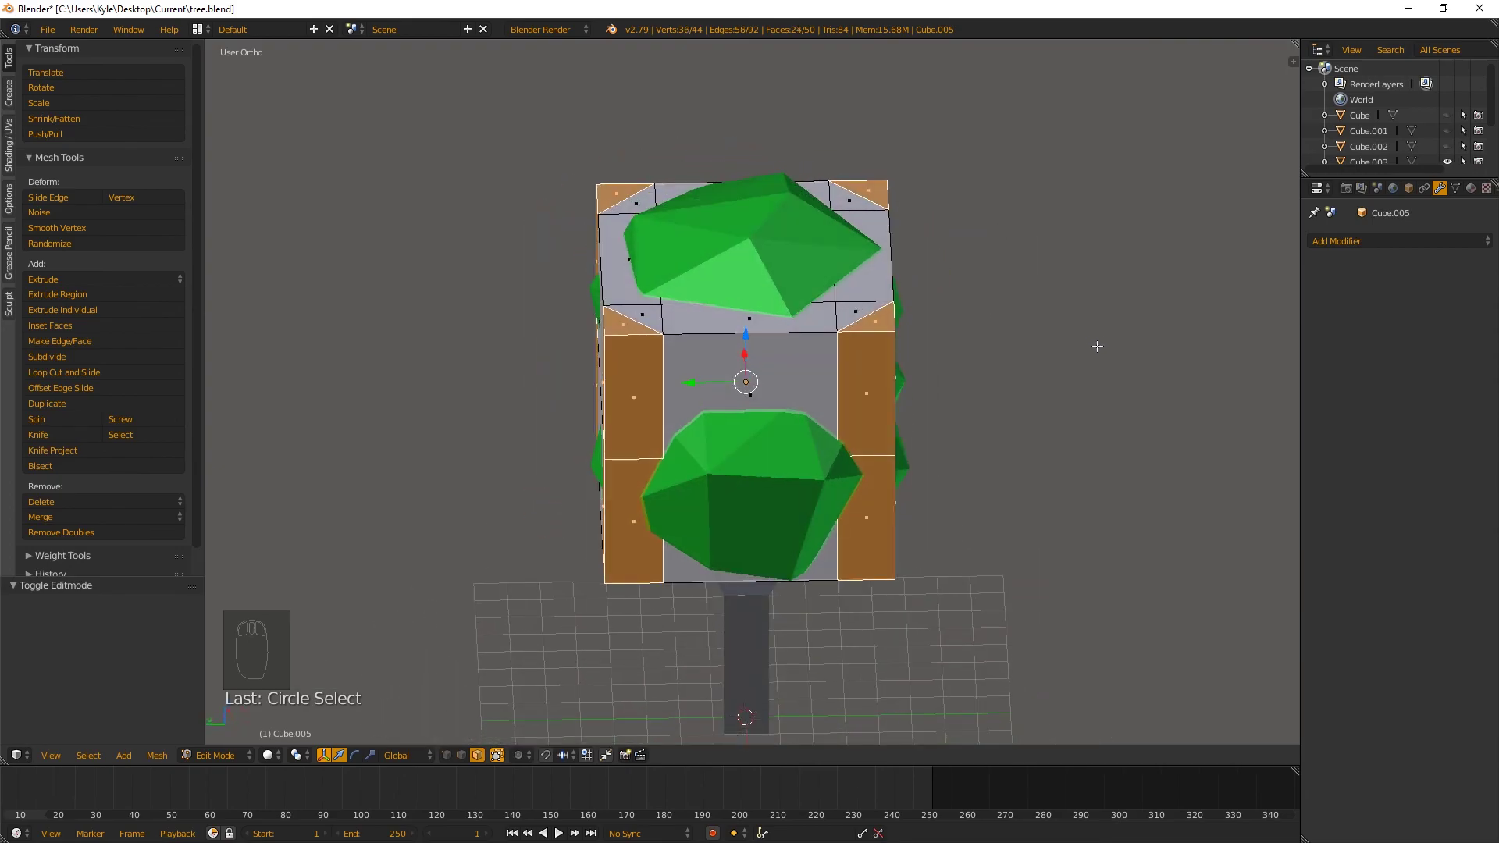
key("Delete")
left_click_drag(602, 329, 688, 331)
key("ctrl+Tab")
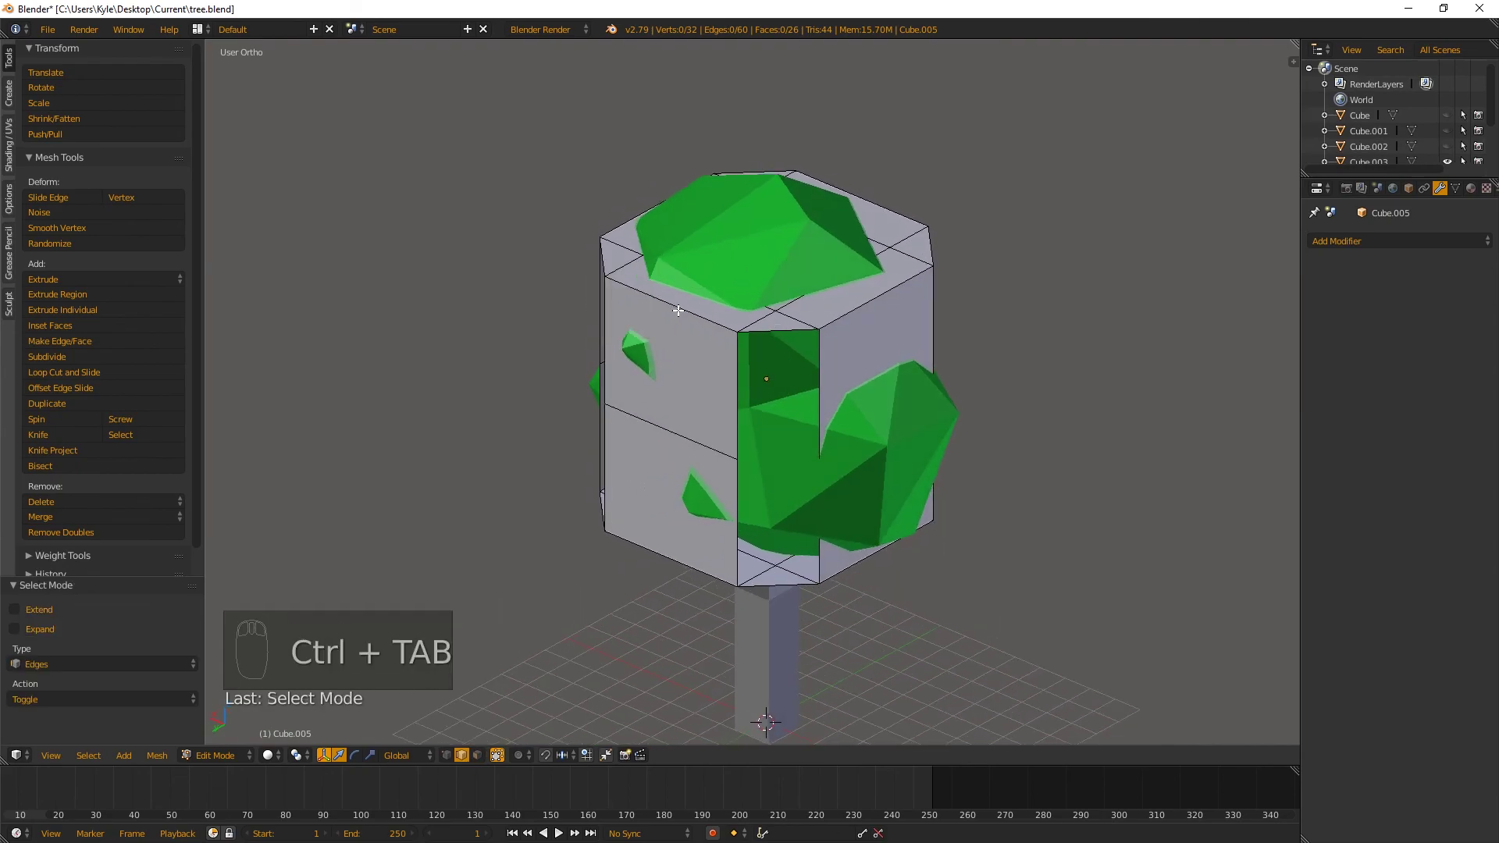
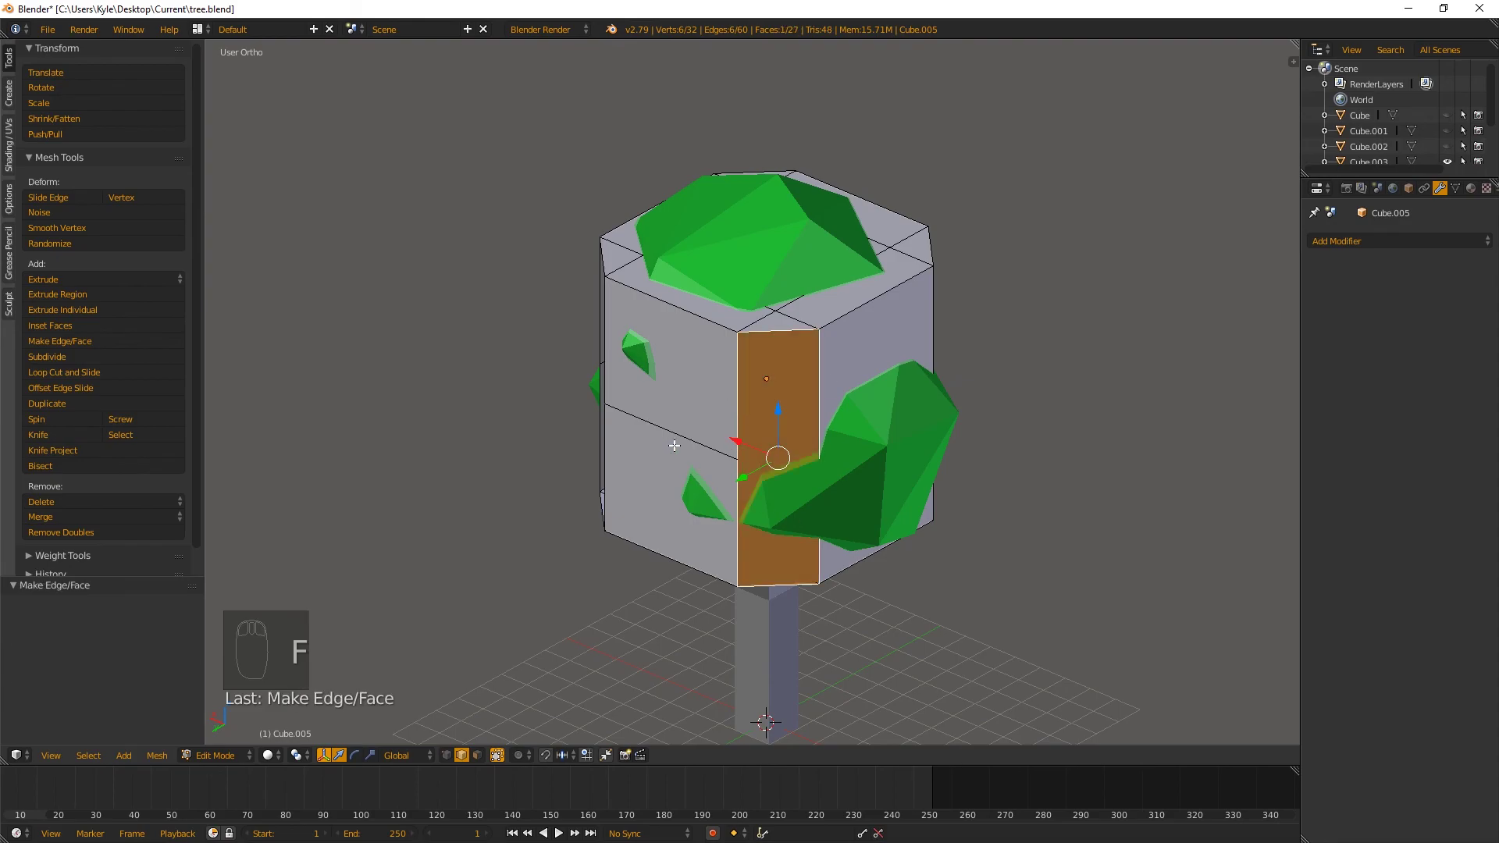
Fill each corner gap with a diagonal face between its edges
left_click_drag(678, 435, 772, 368)
left_click_drag(773, 368, 786, 360)
key("f")
key("f")
key("f")
left_click_drag(757, 336, 841, 320)
left_click_drag(841, 320, 880, 338)
key("ctrl+Tab")
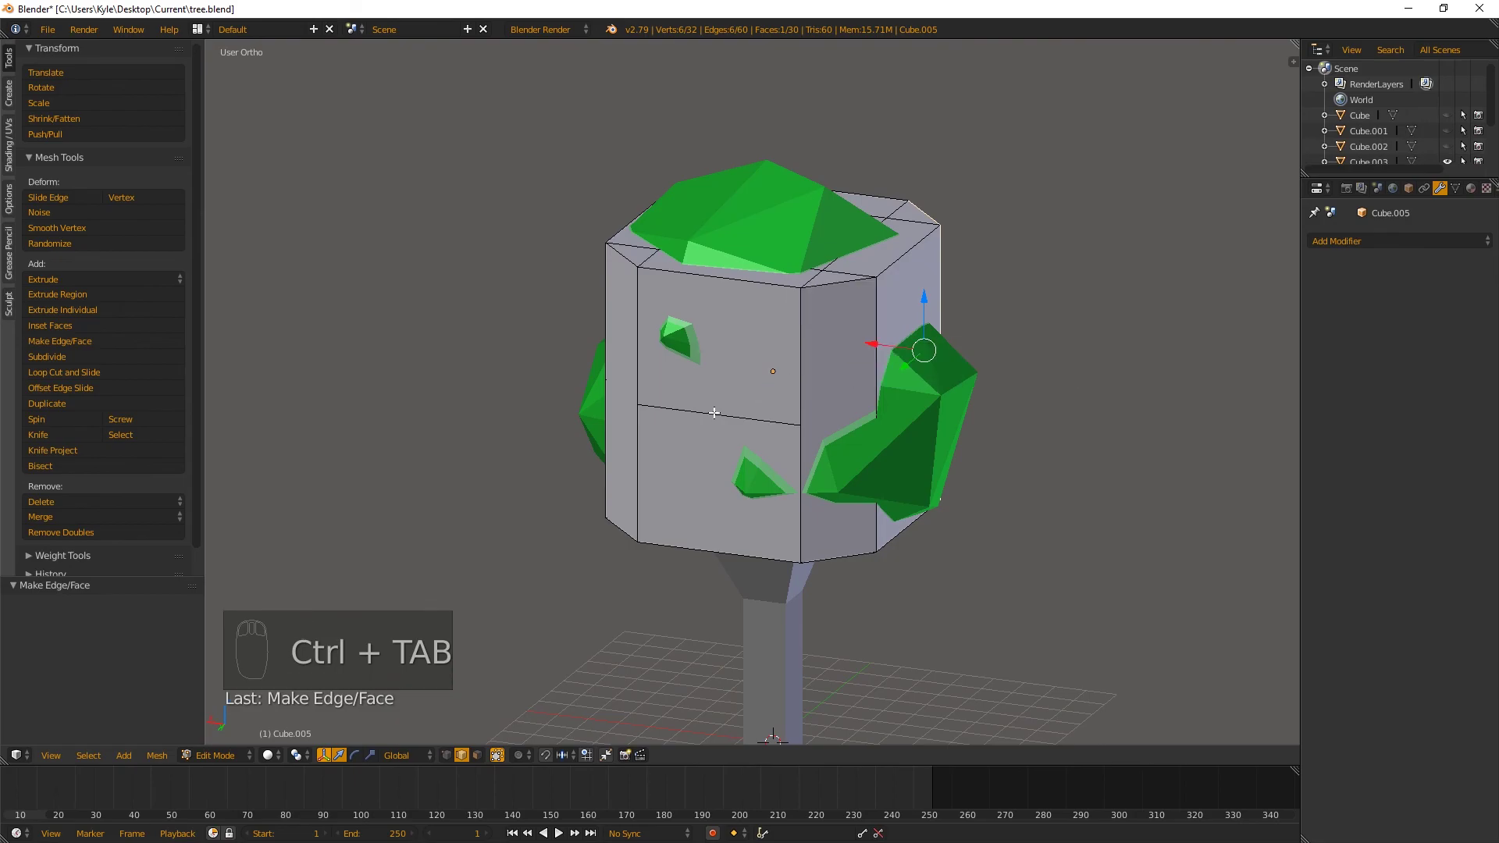
Select the horizontal middle edge ring from the front and dissolve it
left_click_drag(719, 410, 805, 399)
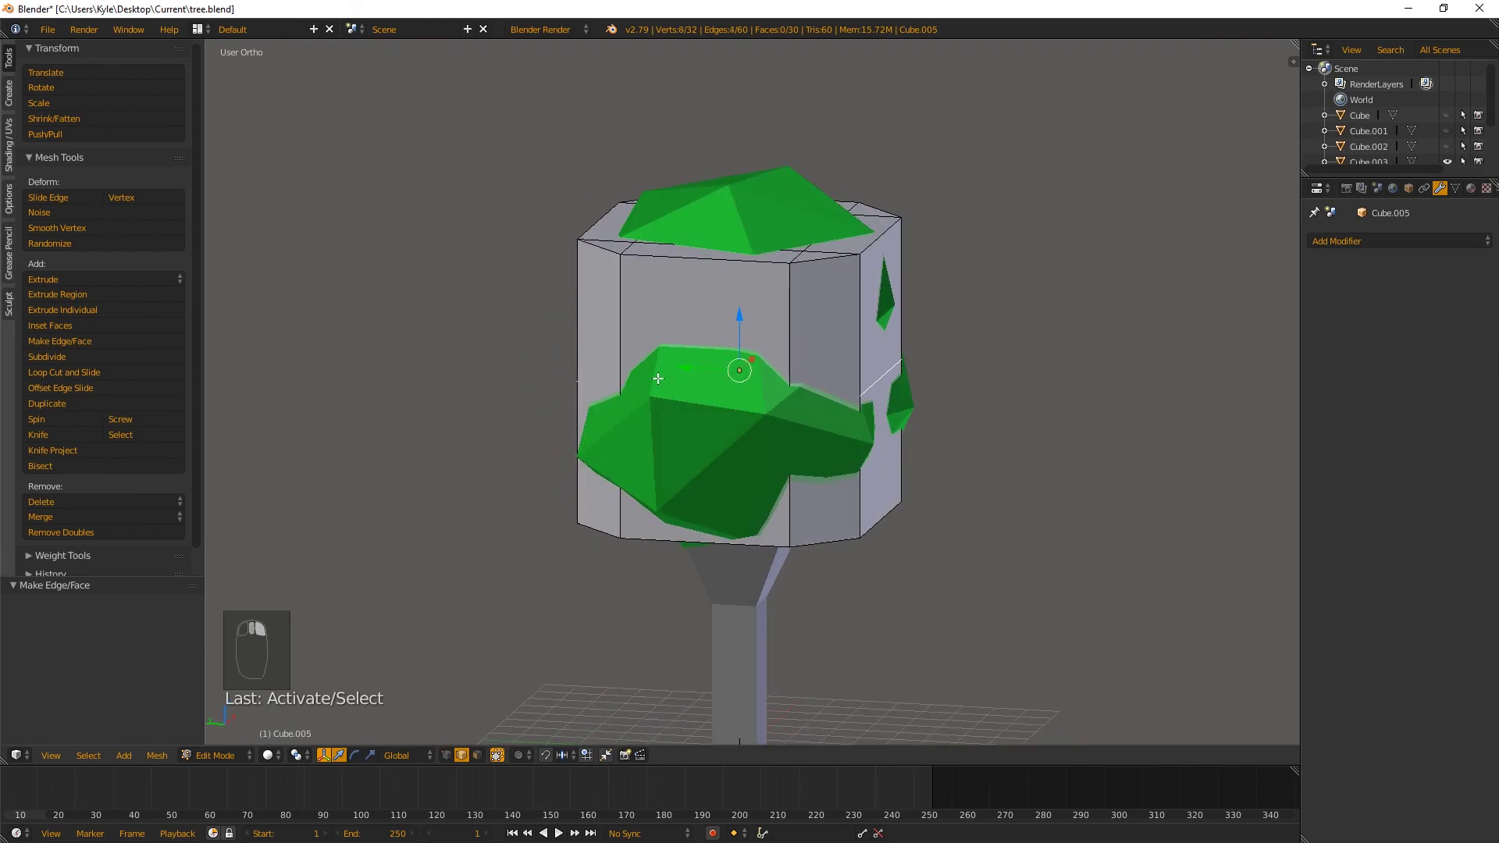
key("z")
right_click(841, 401)
key("z")
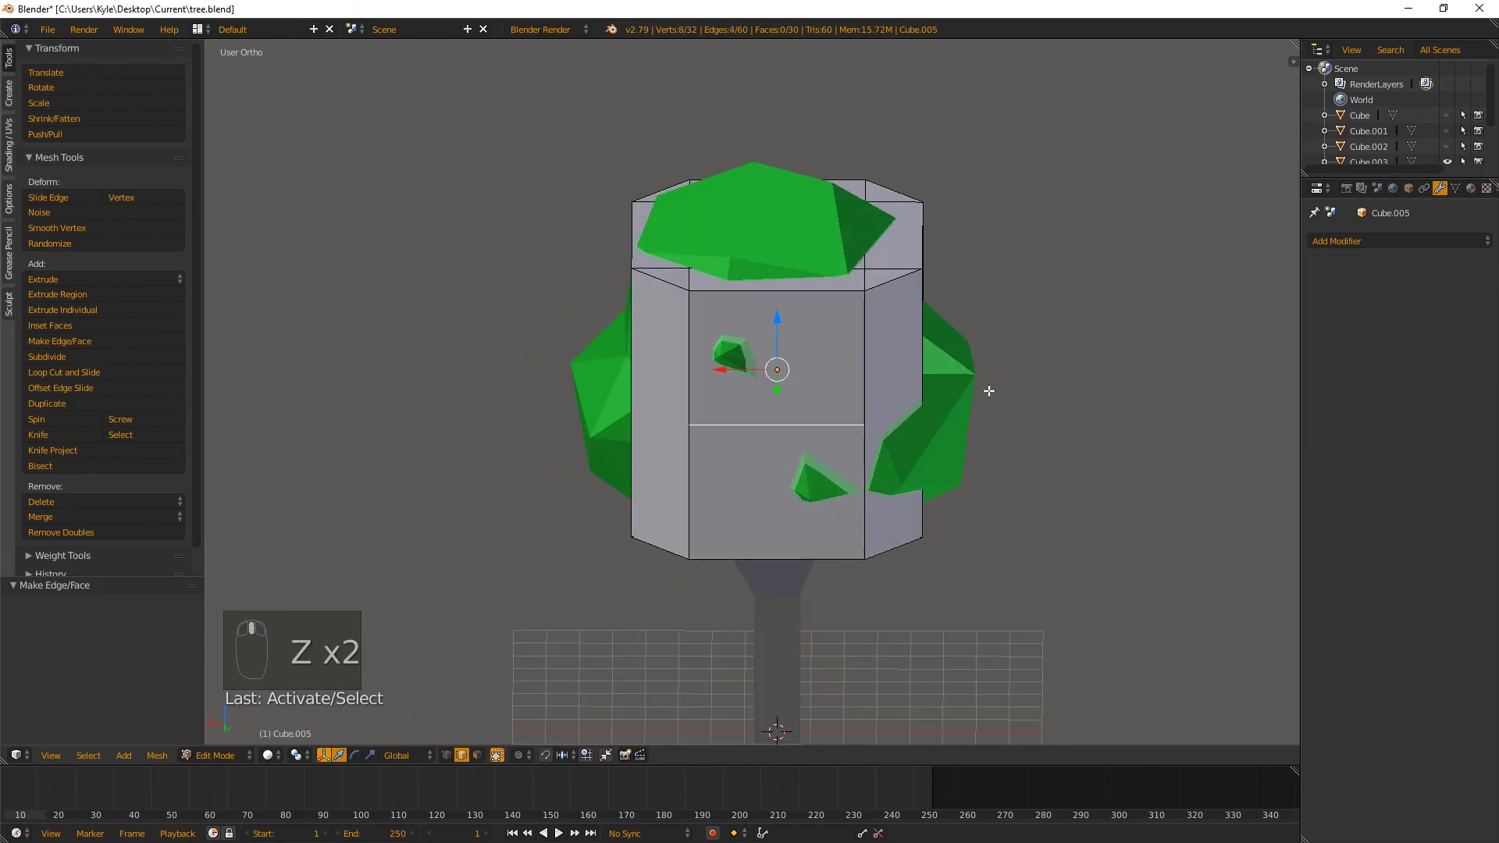
key("Delete")
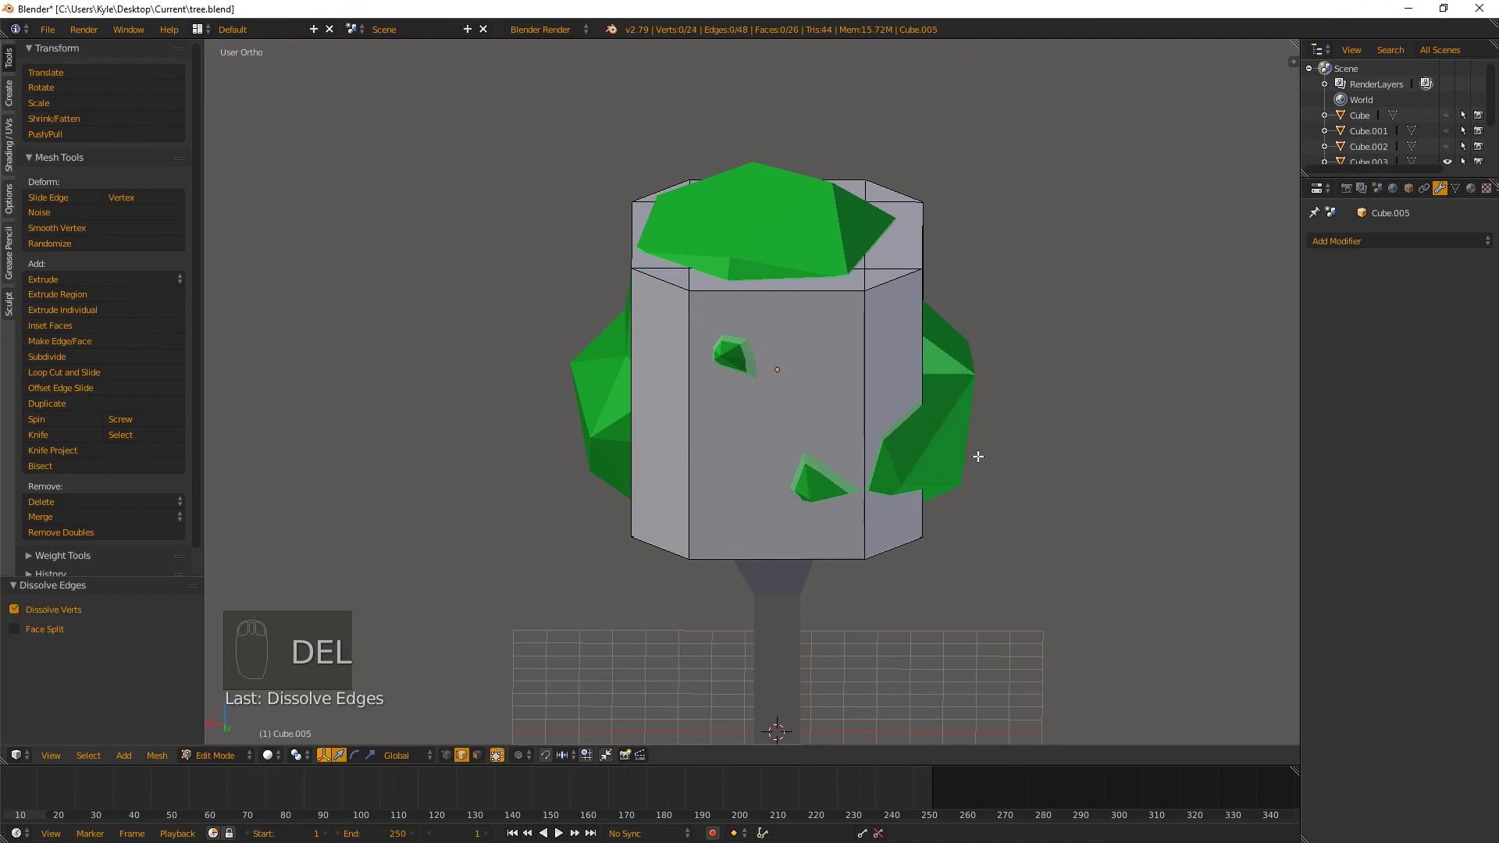
Add a new horizontal edge loop around the middle of the box
middle_click(960, 357)
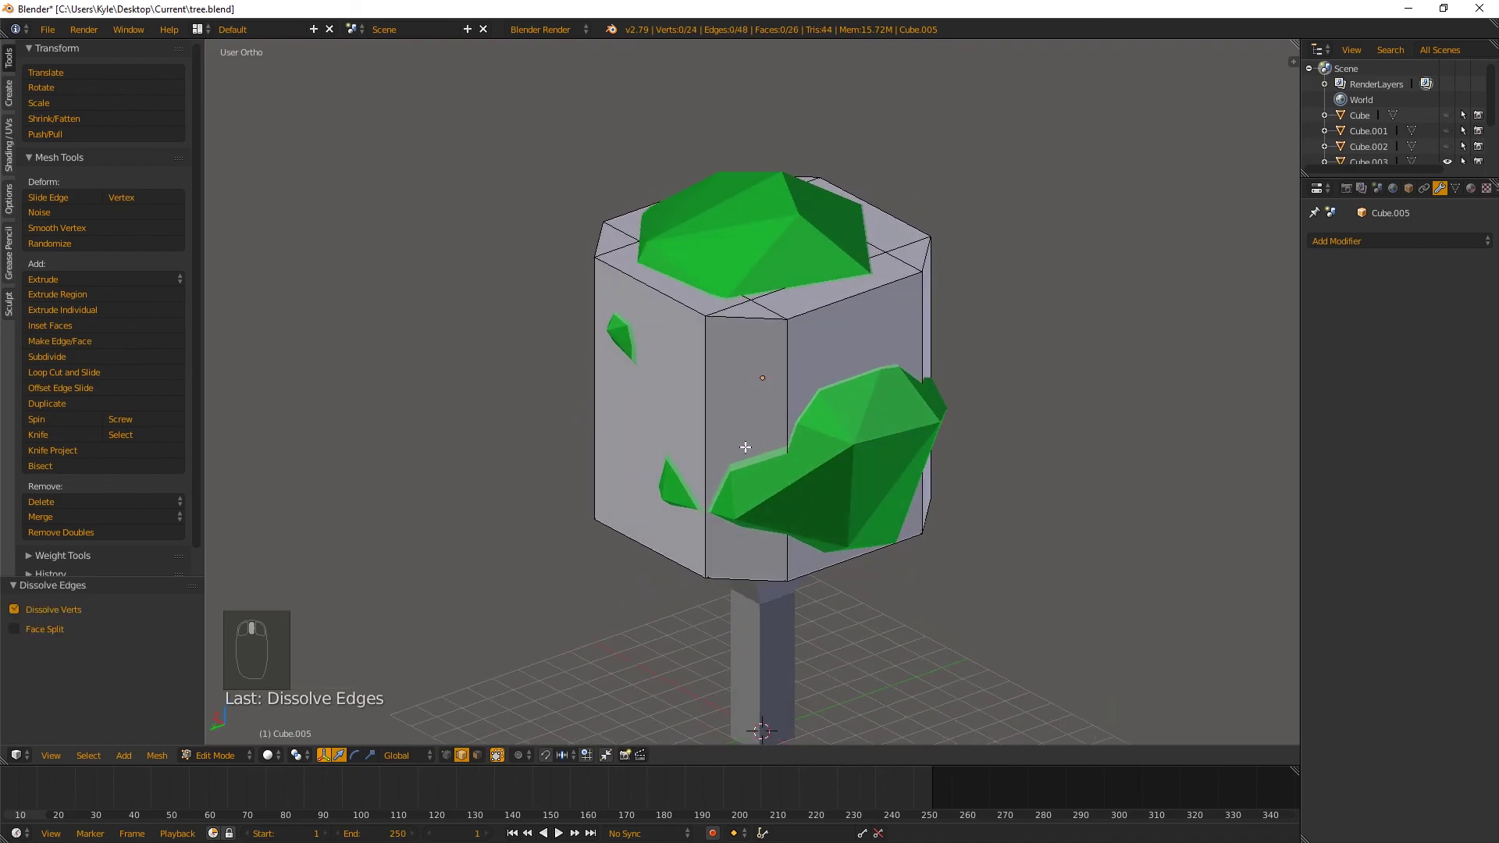
key("ctrl+r")
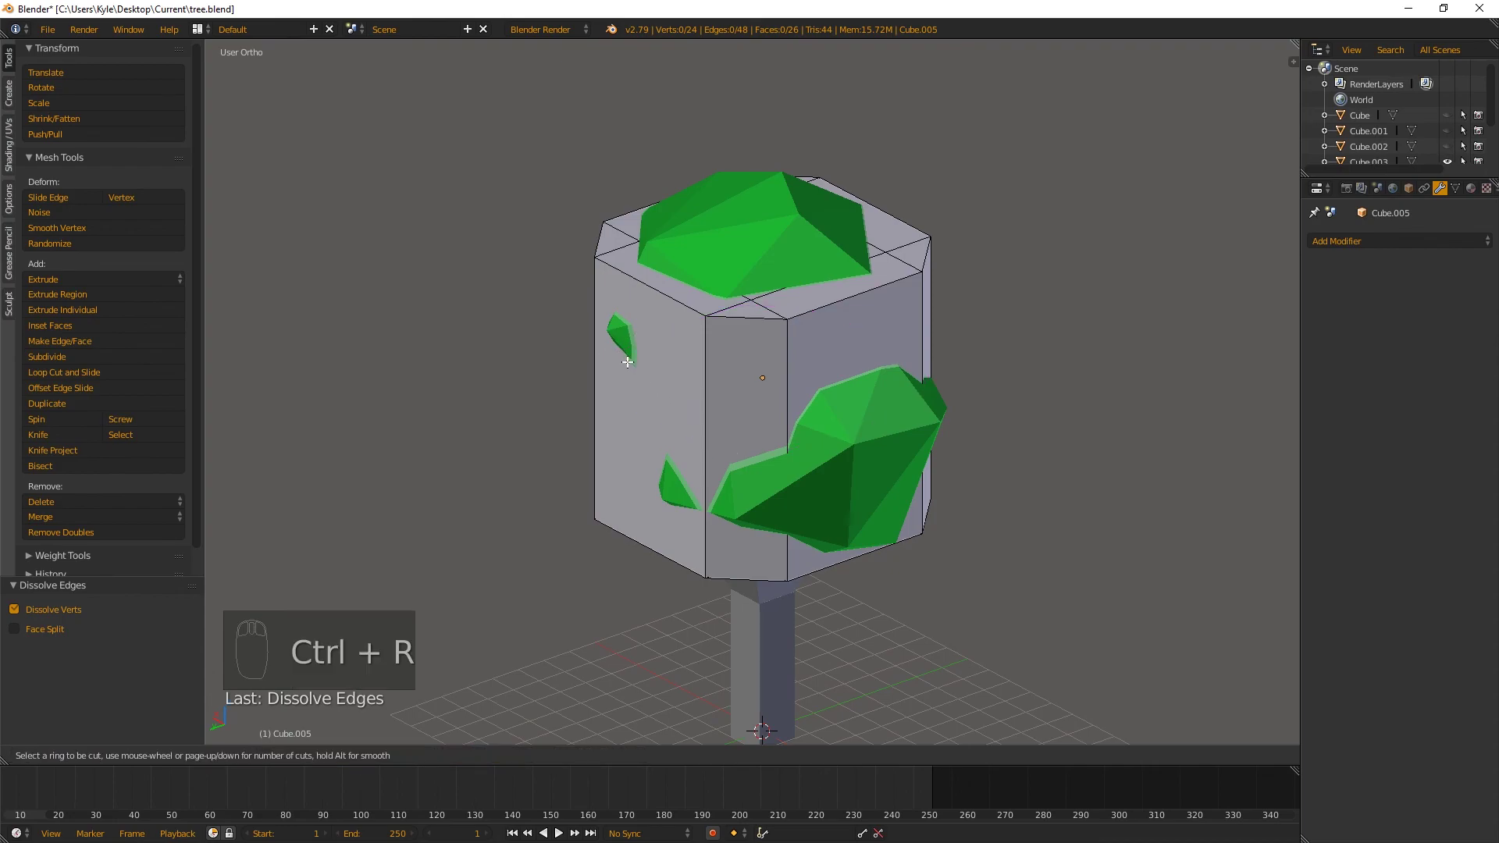
key("ctrl+r")
left_click_drag(575, 379, 736, 417)
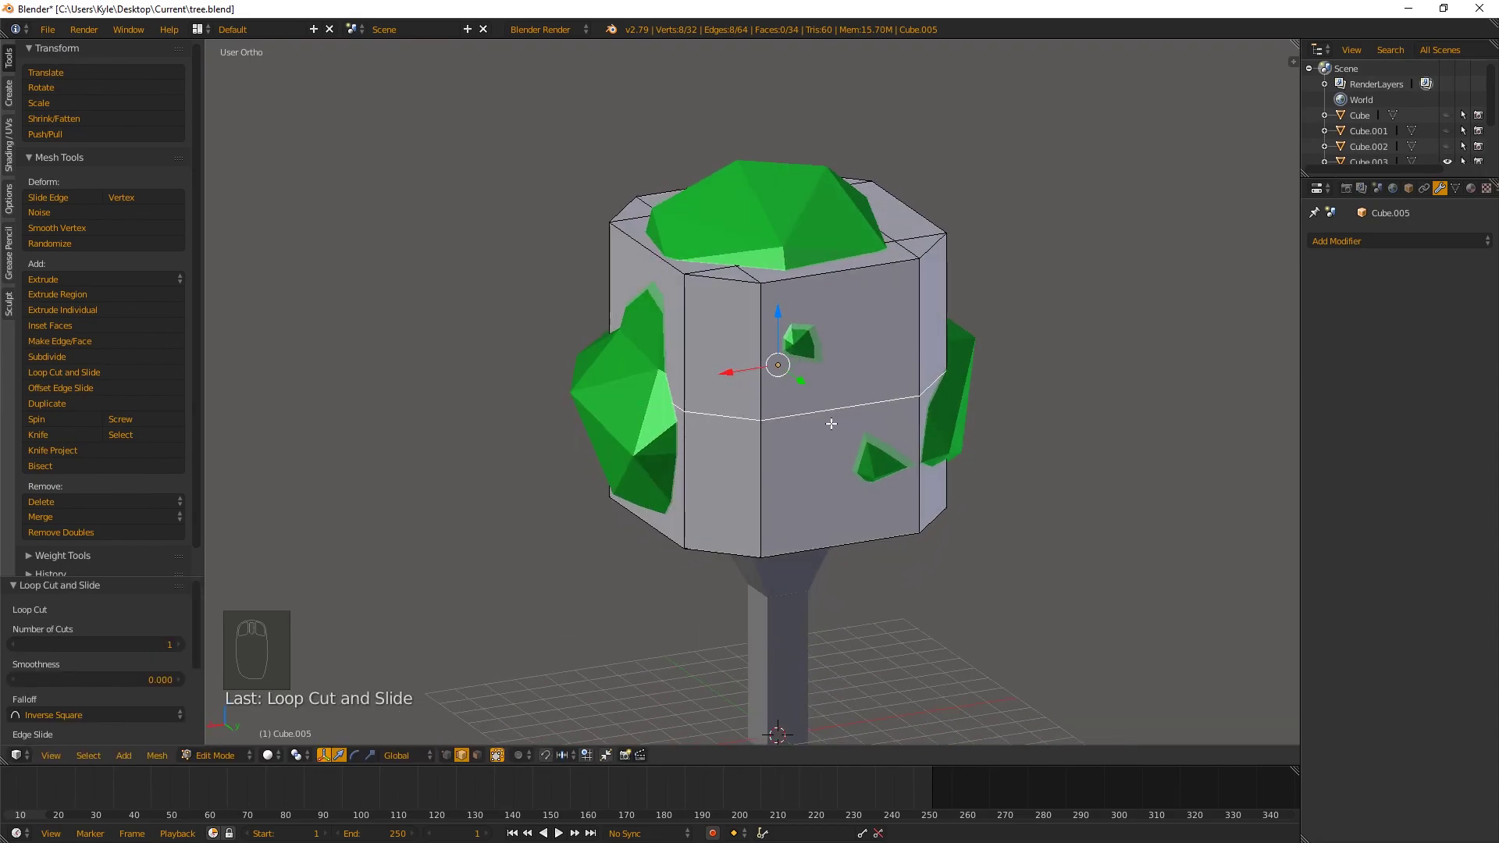
left_click_drag(746, 383, 691, 360)
In face select, move the top faces up and the bottom faces down along Z around the foliage
key("a")
middle_click(838, 367)
key("ctrl+Tab")
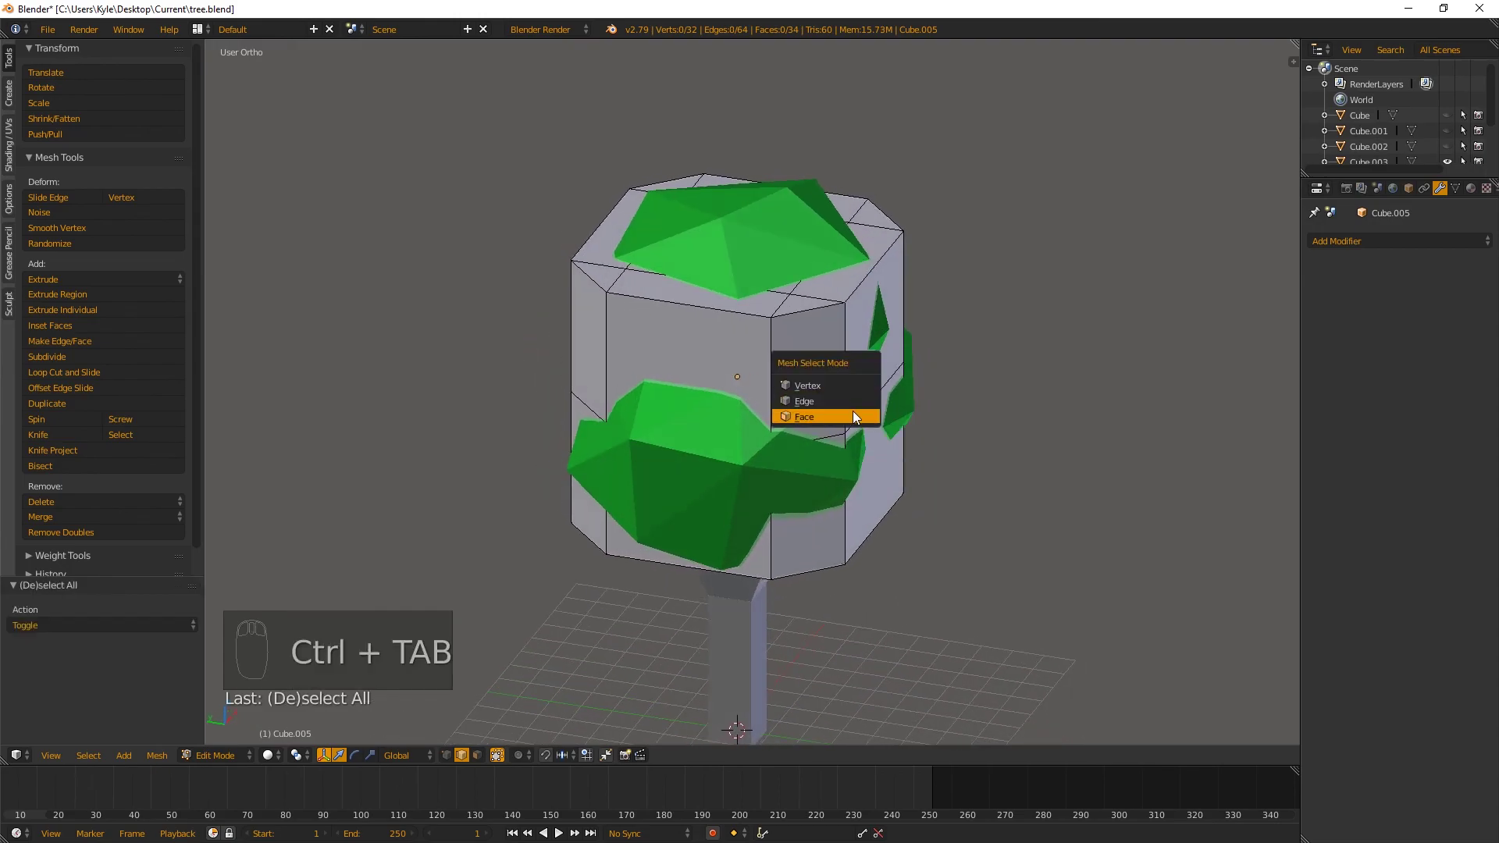
left_click_drag(759, 249, 823, 333)
middle_click(824, 332)
key("g")
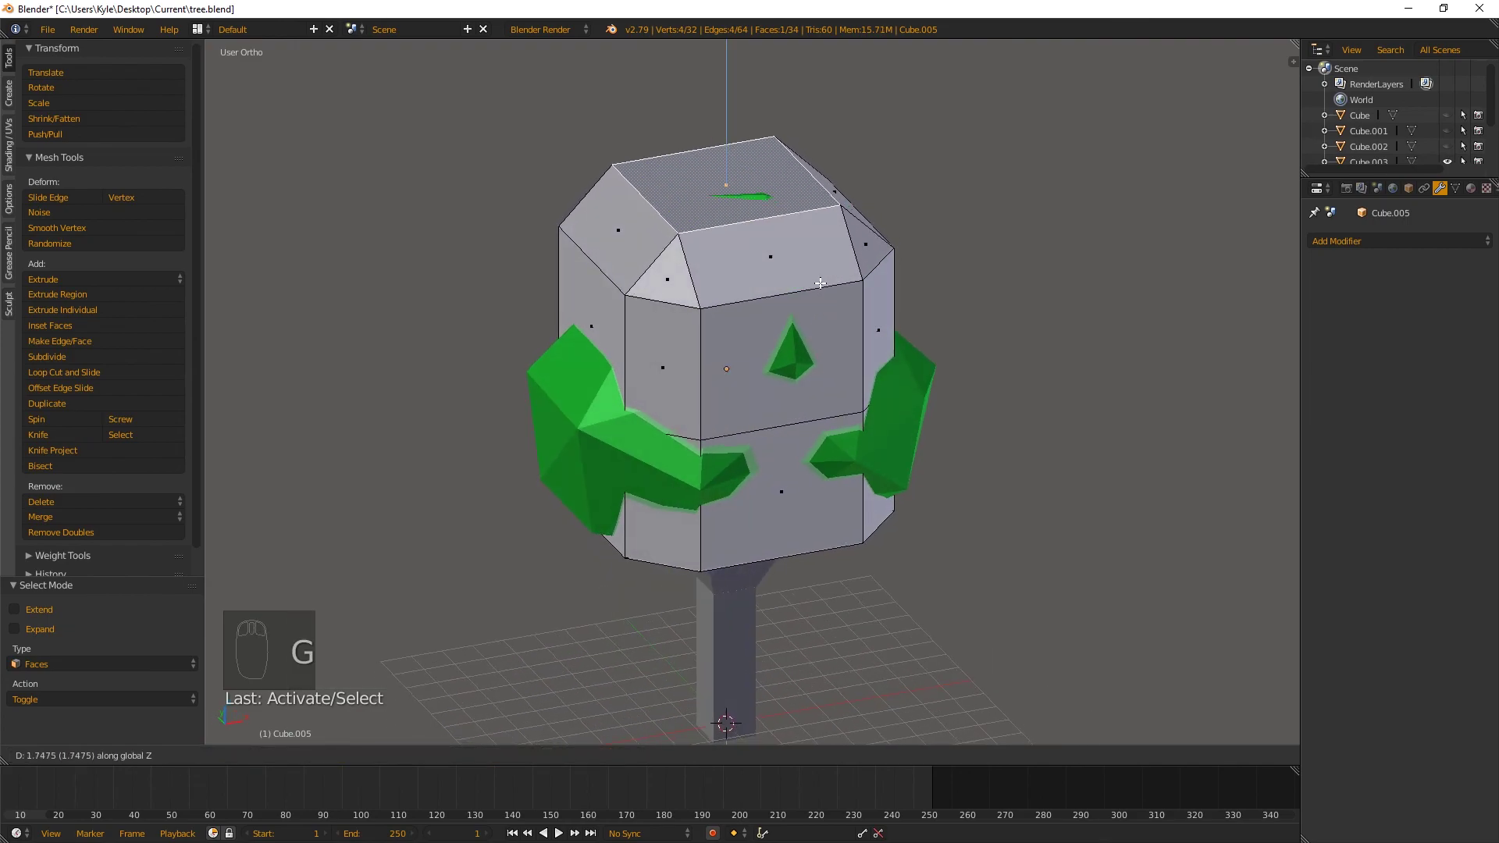
middle_click(803, 377)
left_click_drag(758, 442, 798, 432)
key("g")
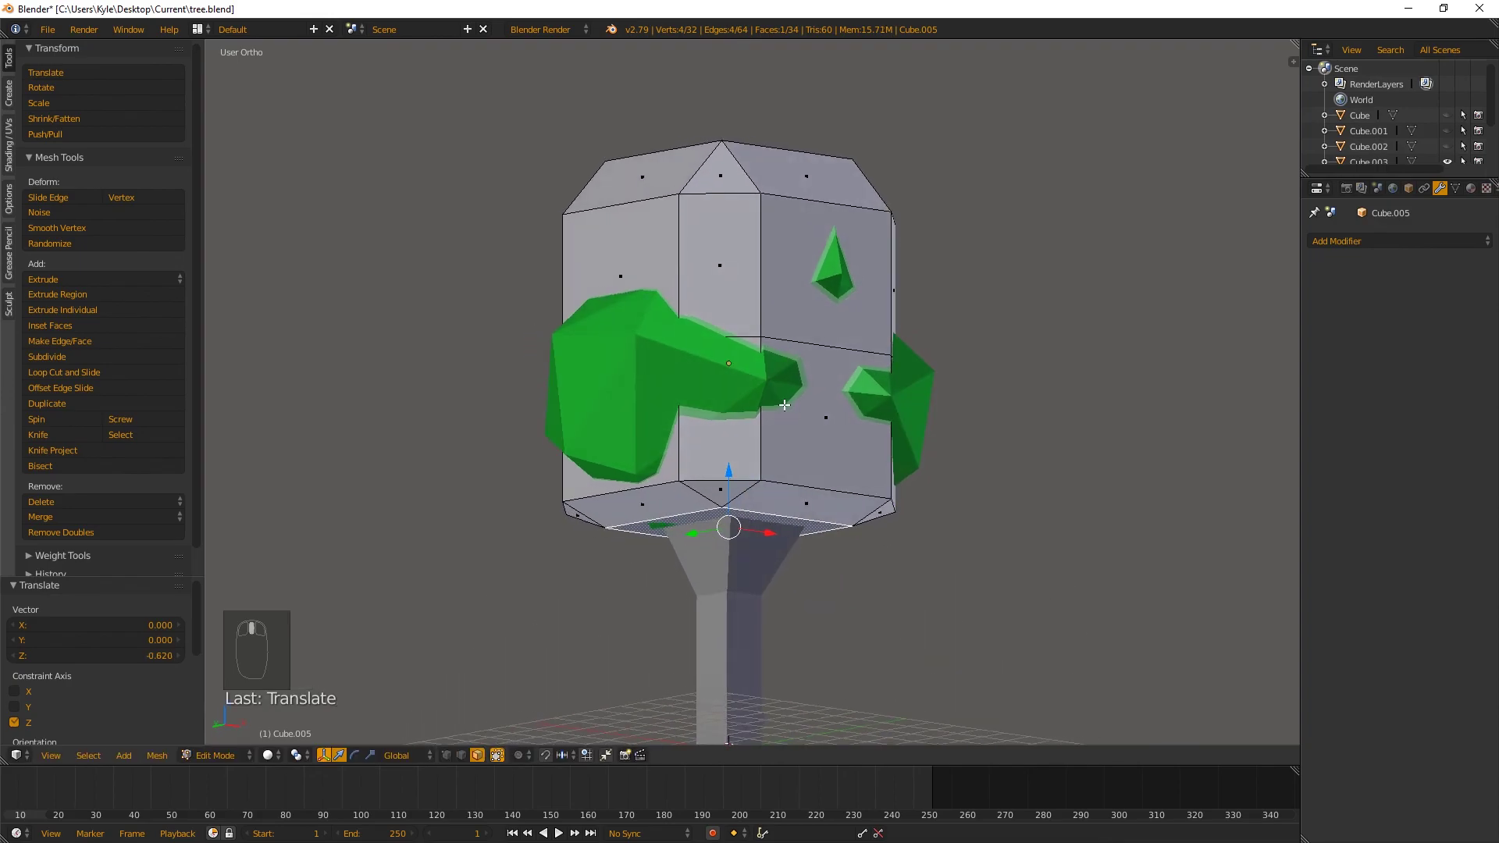
In edge select, scale up the middle edge loop so the sides bulge, viewed in wireframe
key("ctrl+Tab")
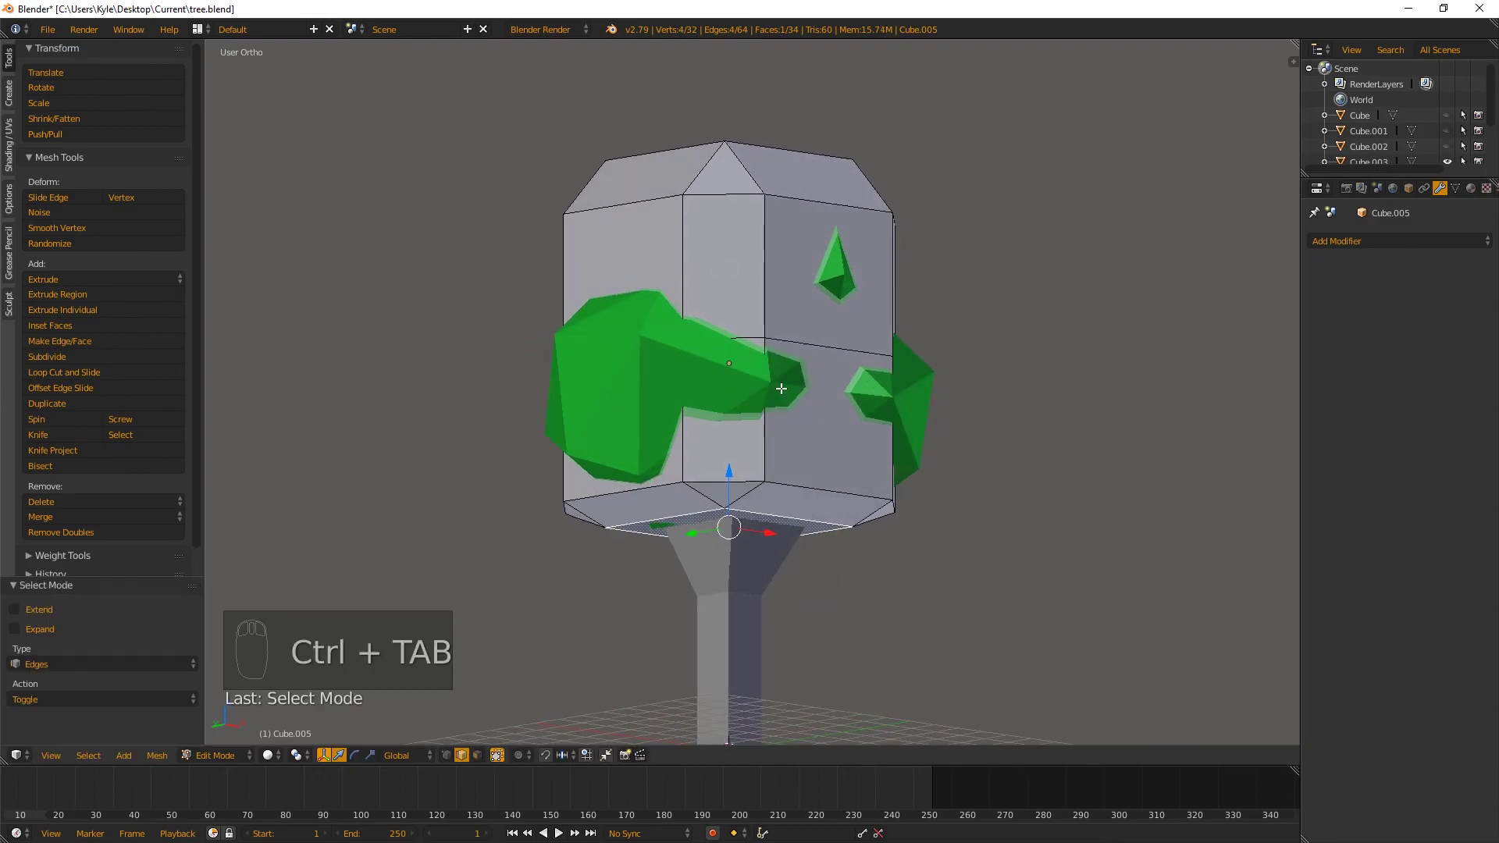
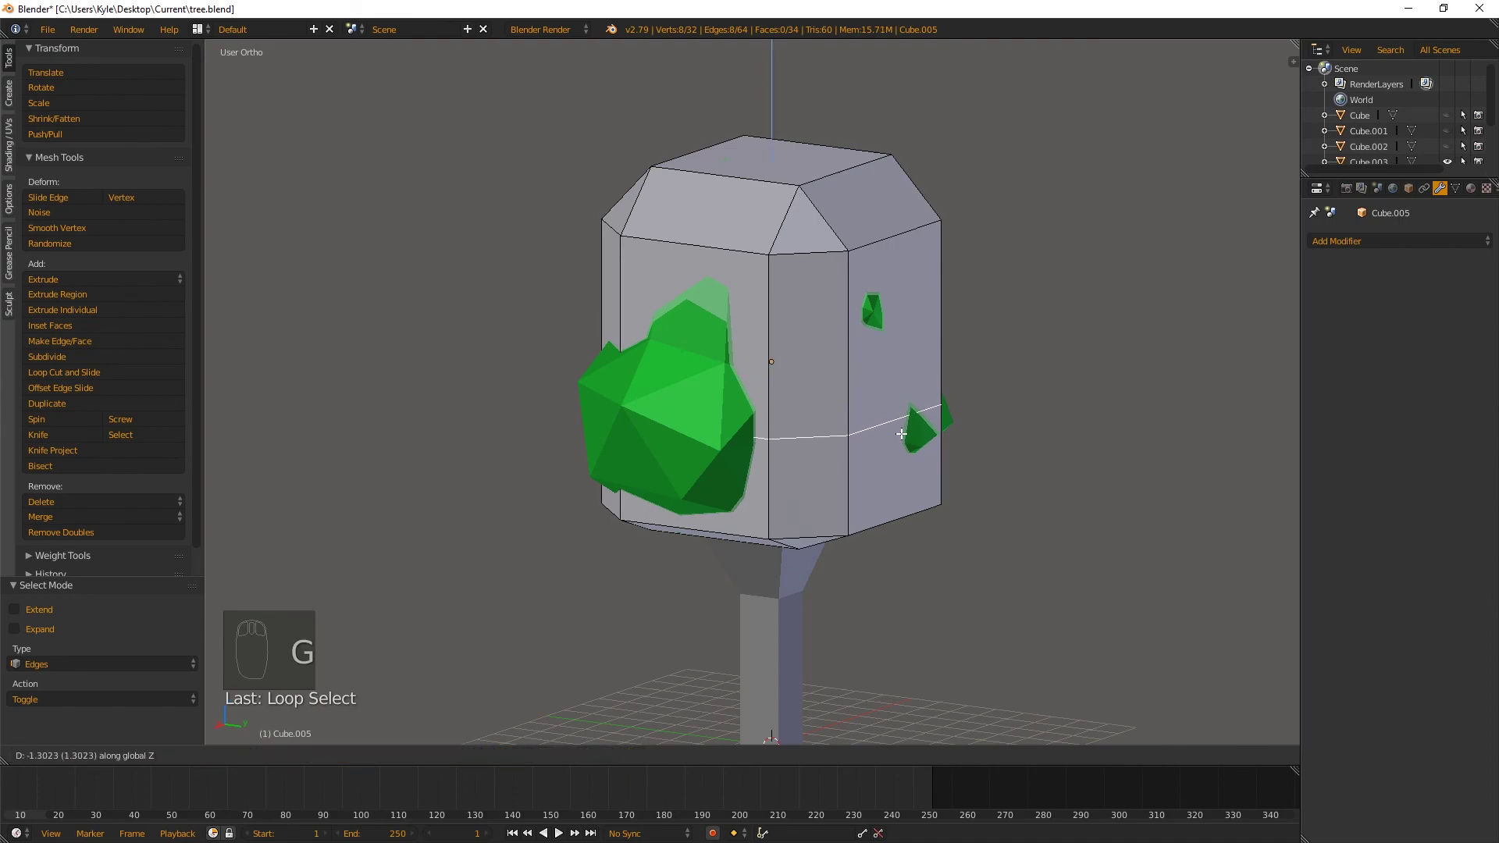
key("s")
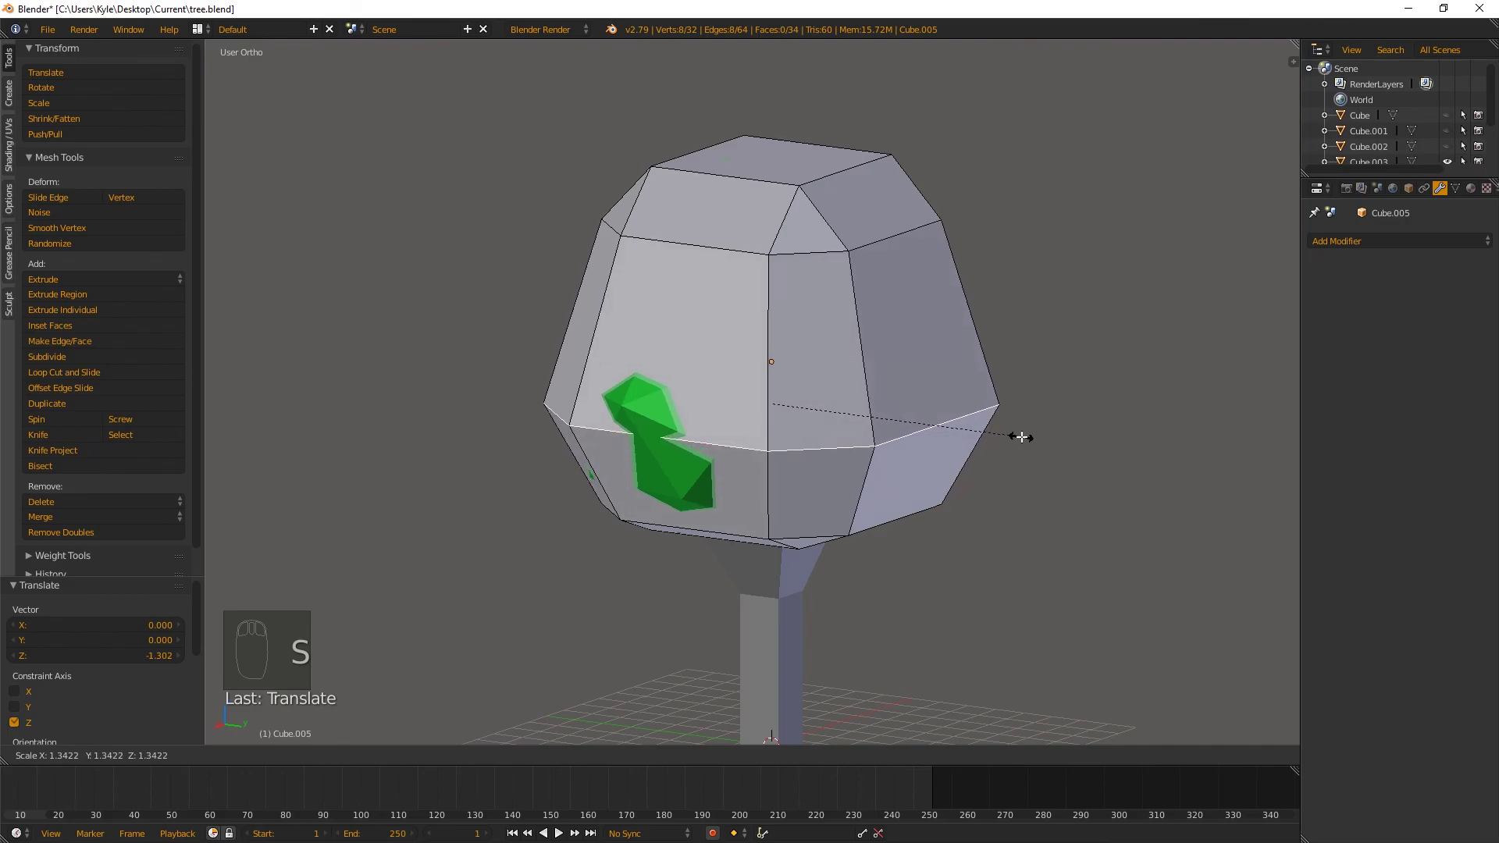
middle_click(1005, 404)
key("z")
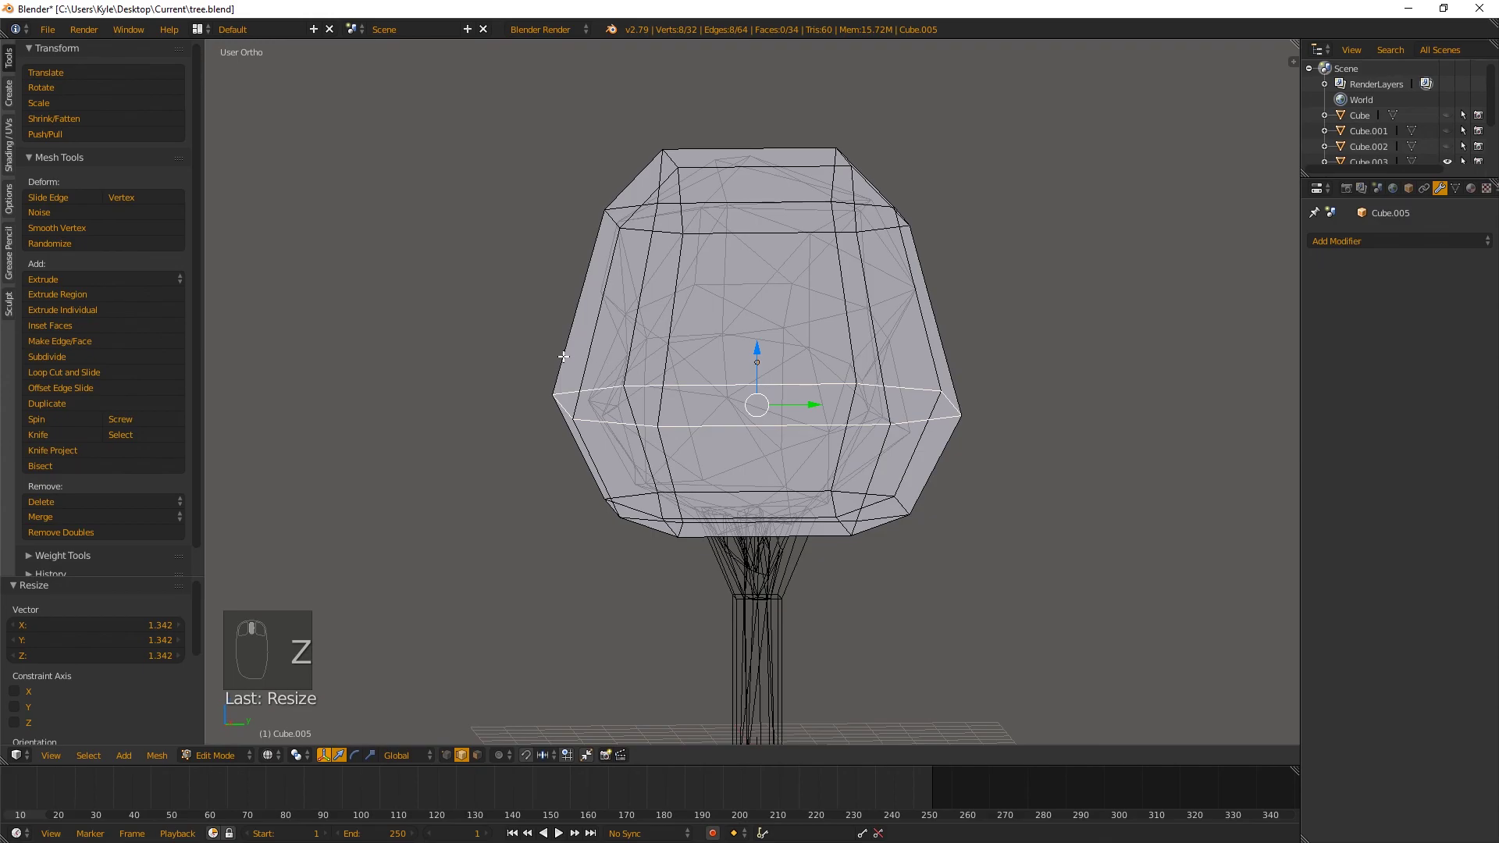
left_click_drag(868, 365, 663, 372)
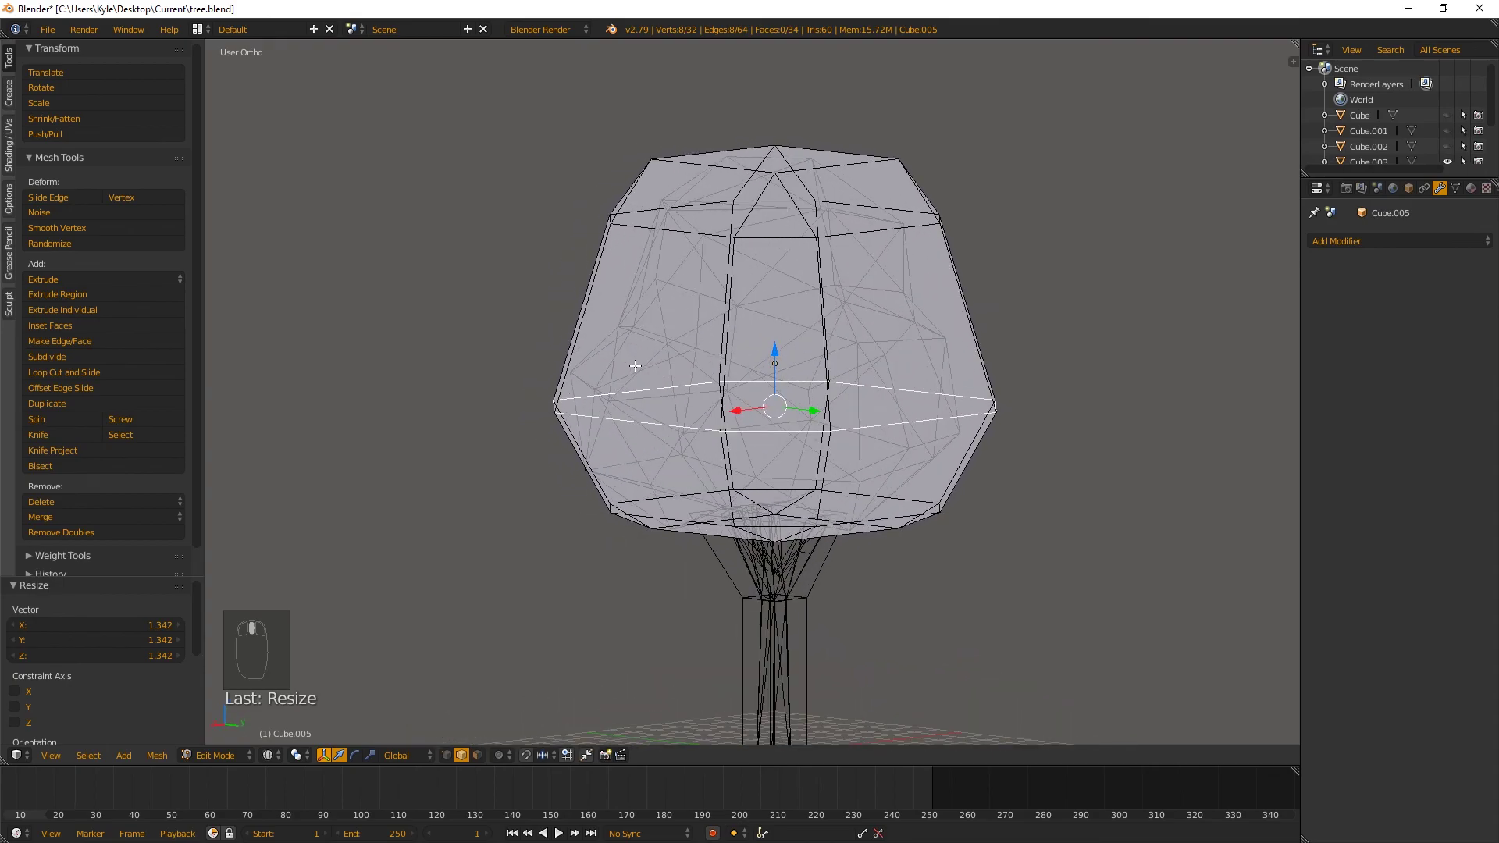
In face select with solid shading, scale the selected faces in along Y toward the foliage
key("ctrl+Tab")
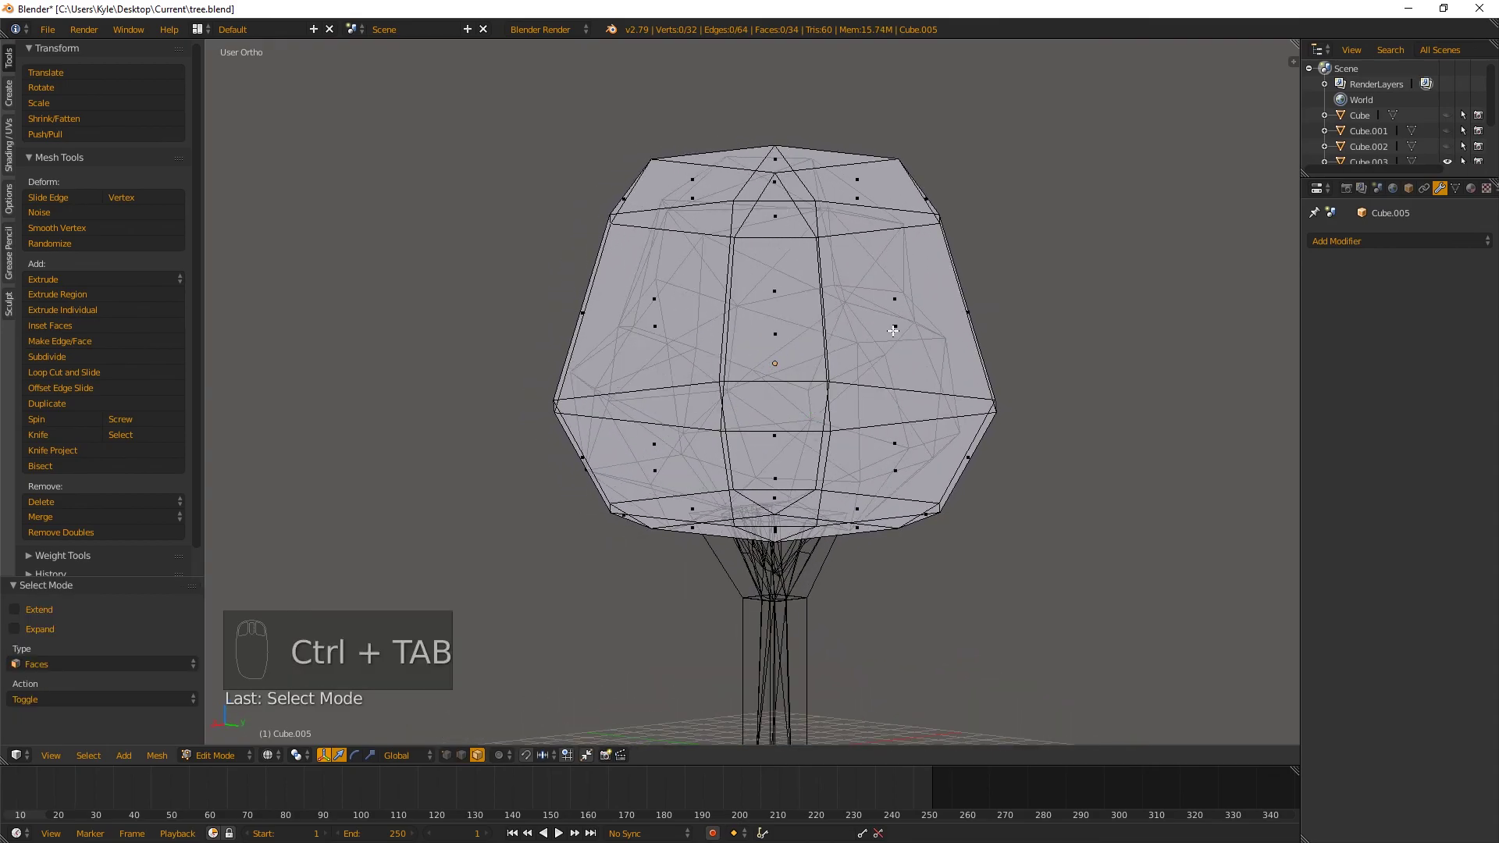
key("z")
right_click(900, 345)
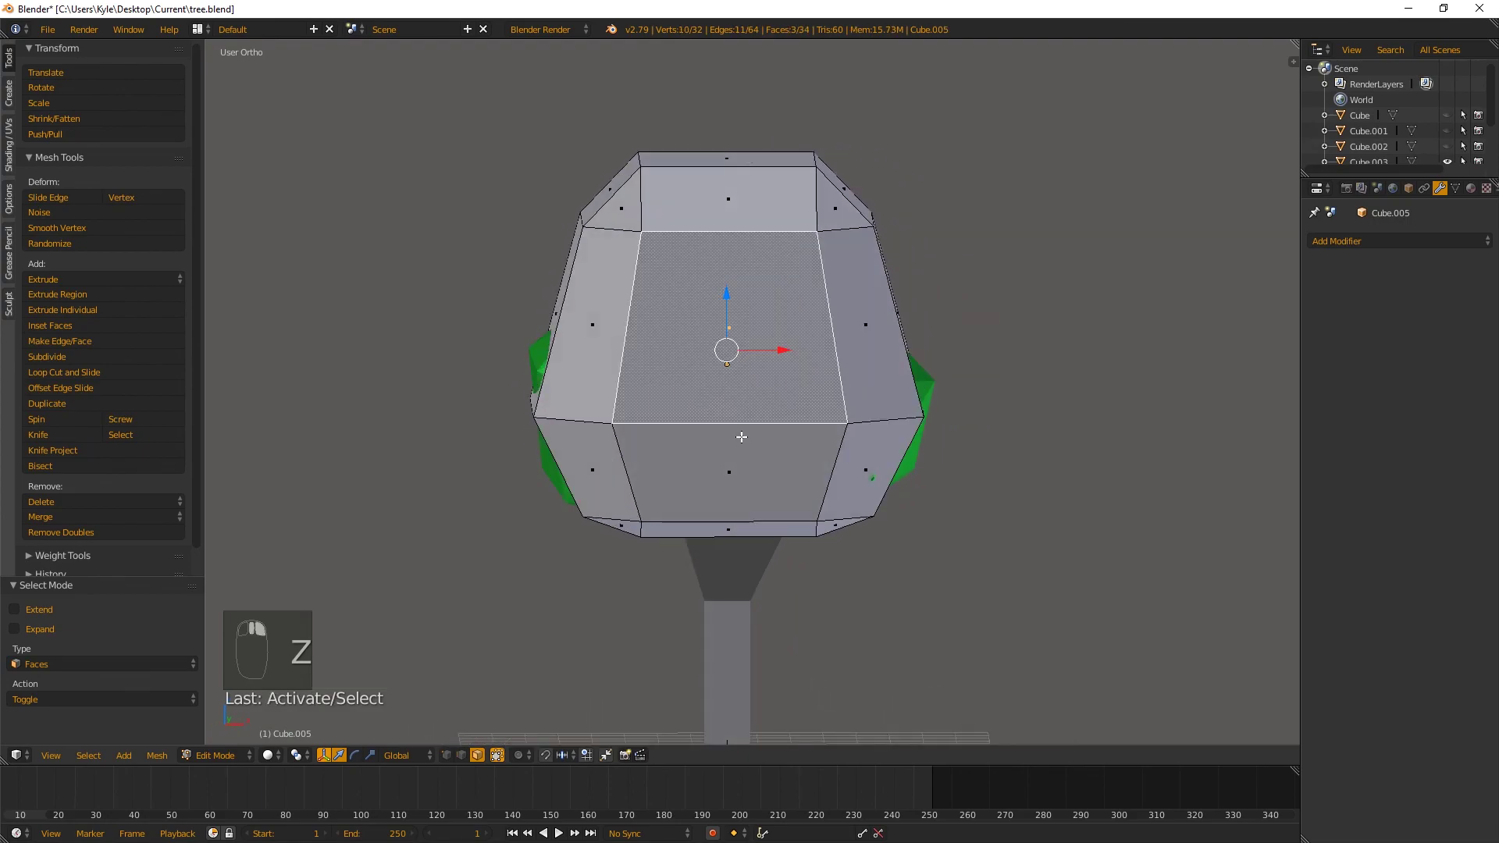
left_click_drag(819, 387, 936, 361)
key("s")
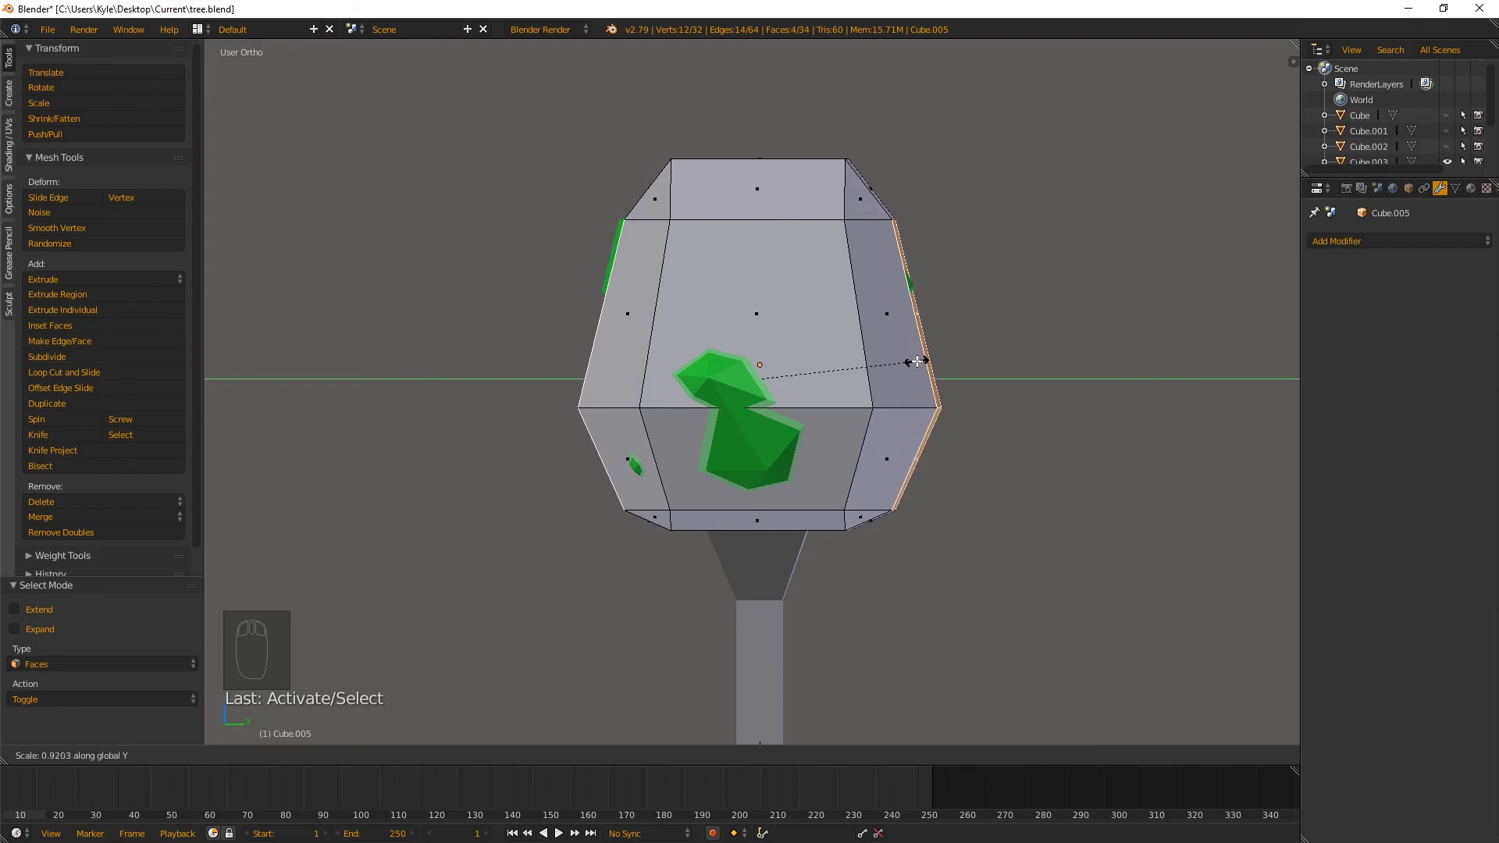
left_click_drag(747, 344, 833, 389)
Deselect all faces and finish editing, checking the box around the tree
key("z")
left_click_drag(837, 383, 819, 353)
key("a")
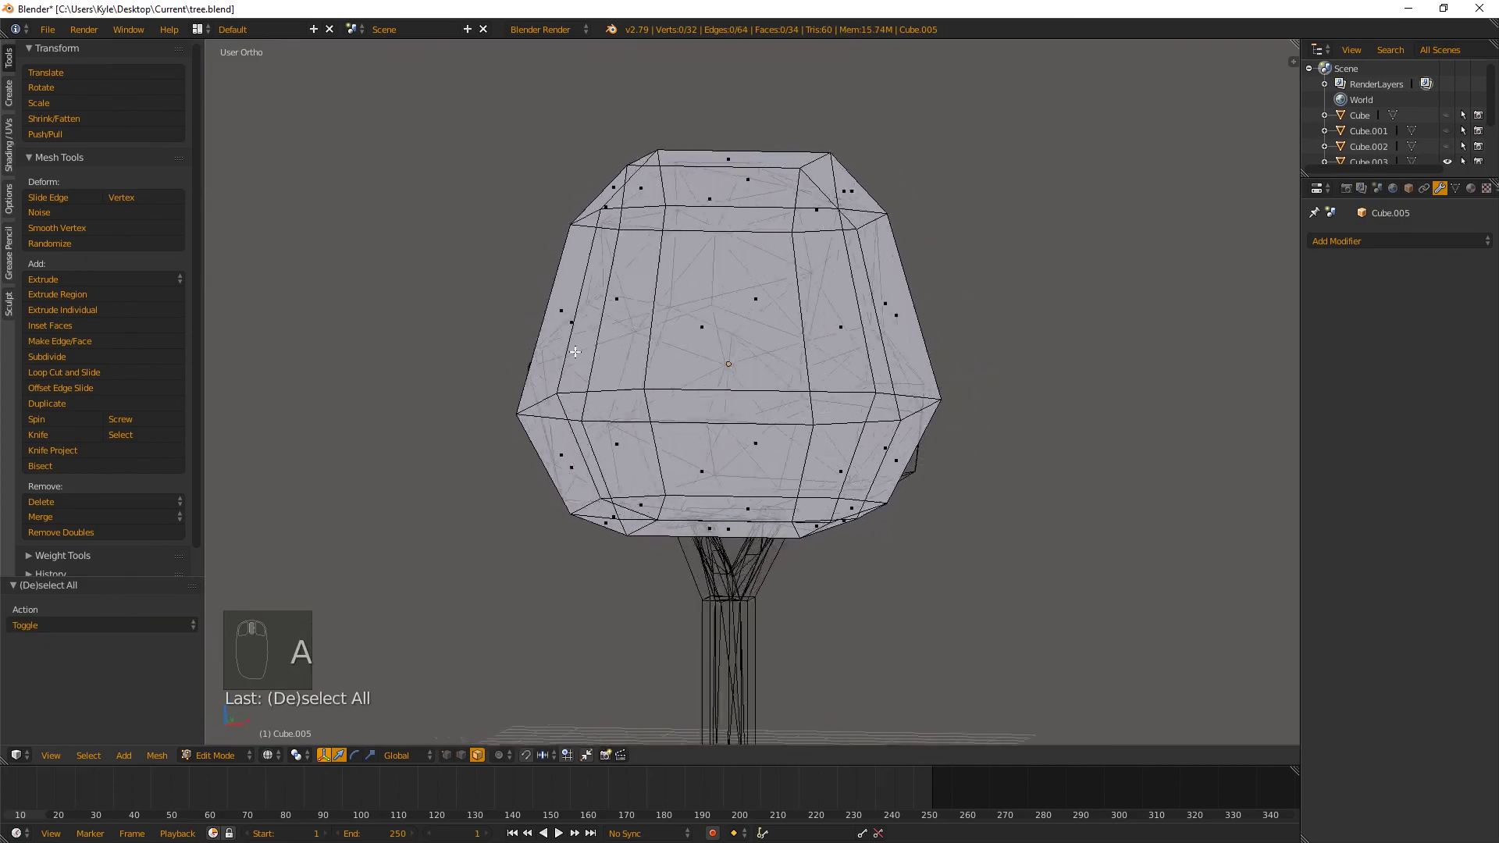
key("z")
left_click_drag(897, 353, 882, 382)
key("Tab")
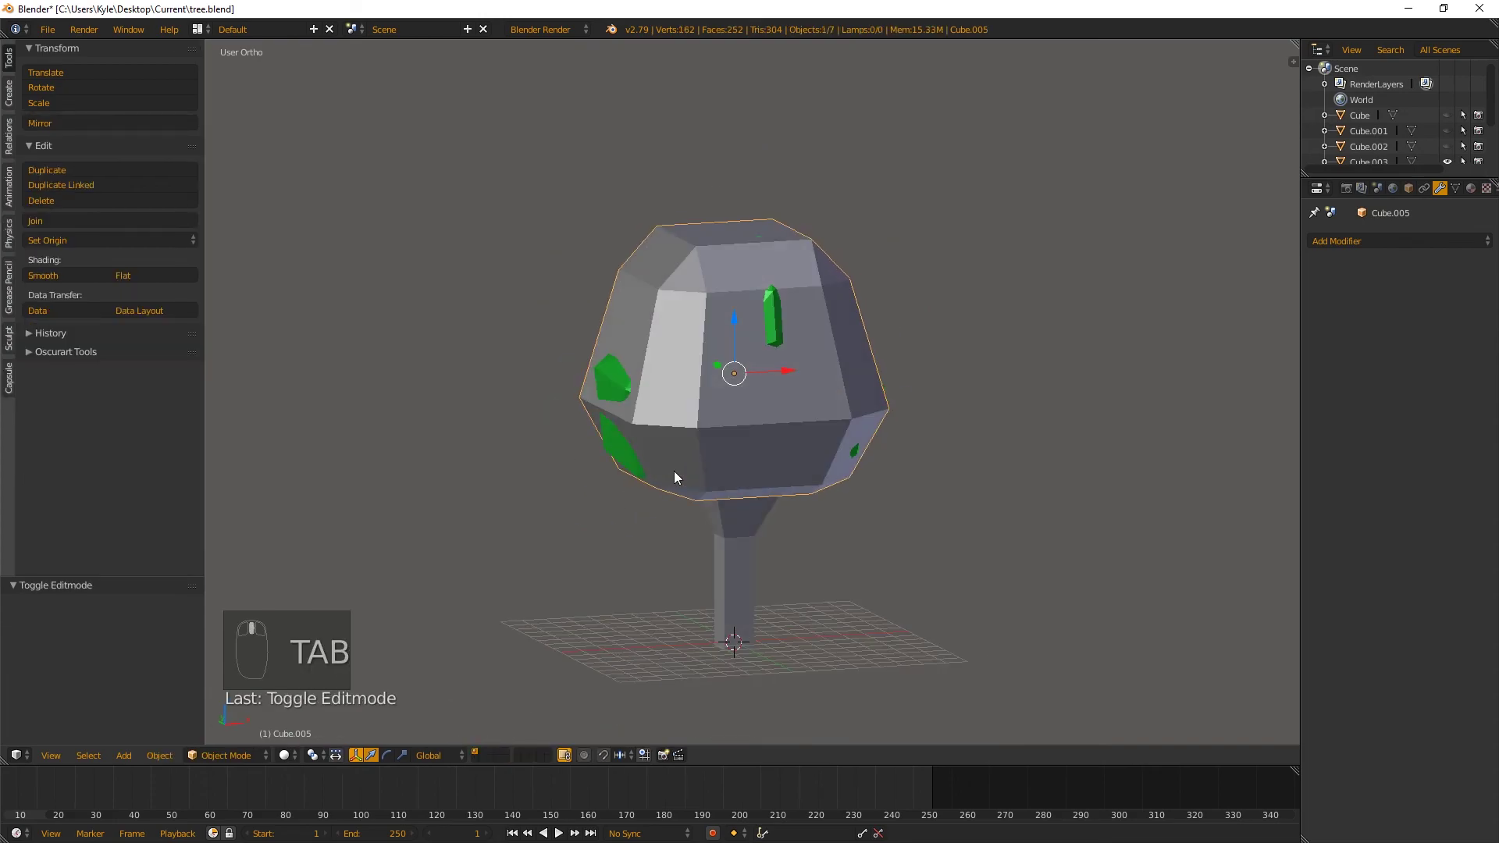
left_click_drag(640, 393, 777, 406)
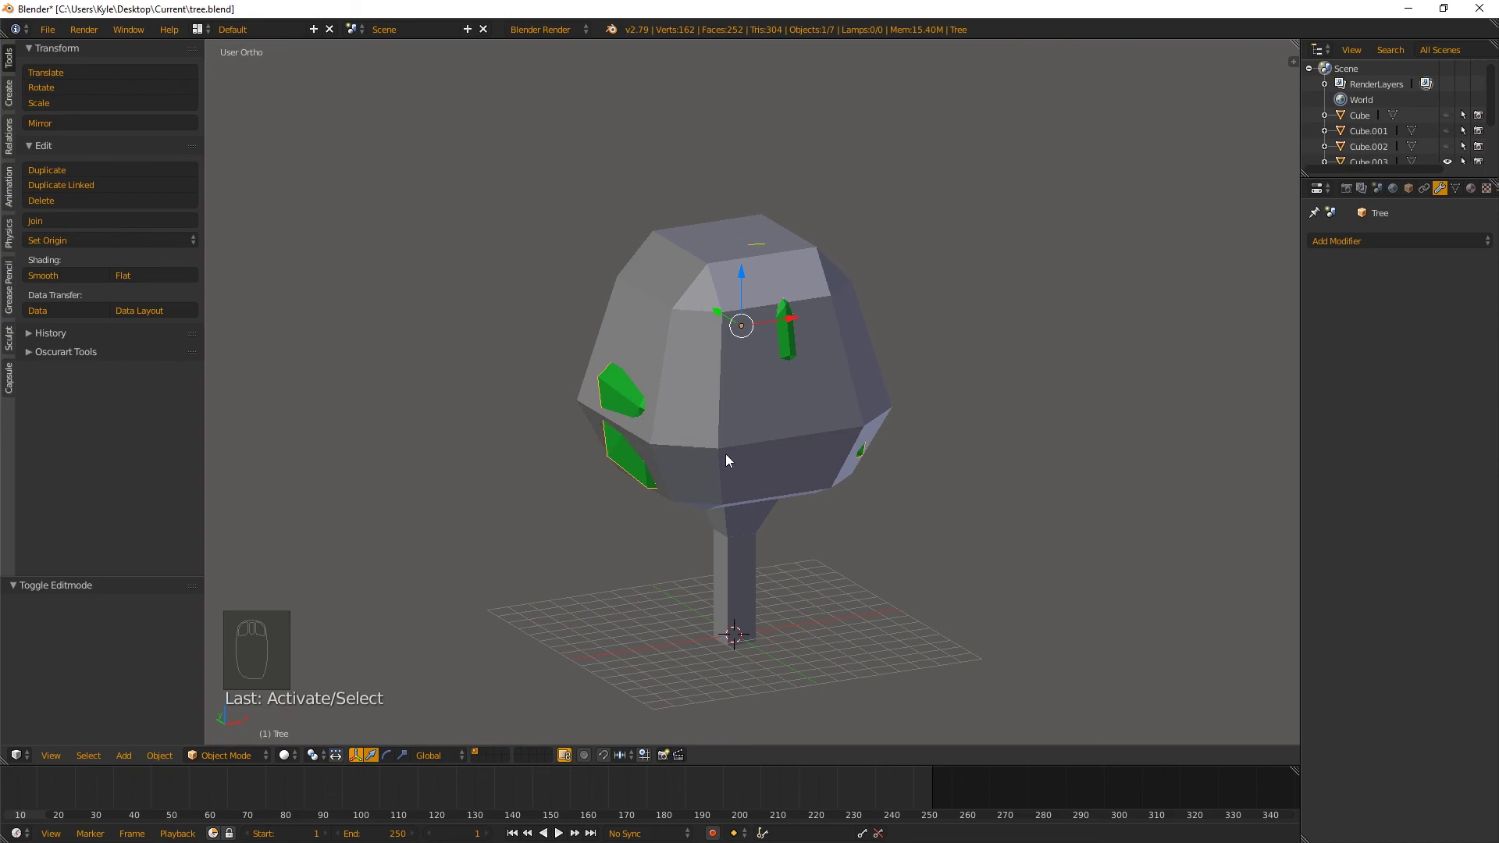
middle_click(786, 397)
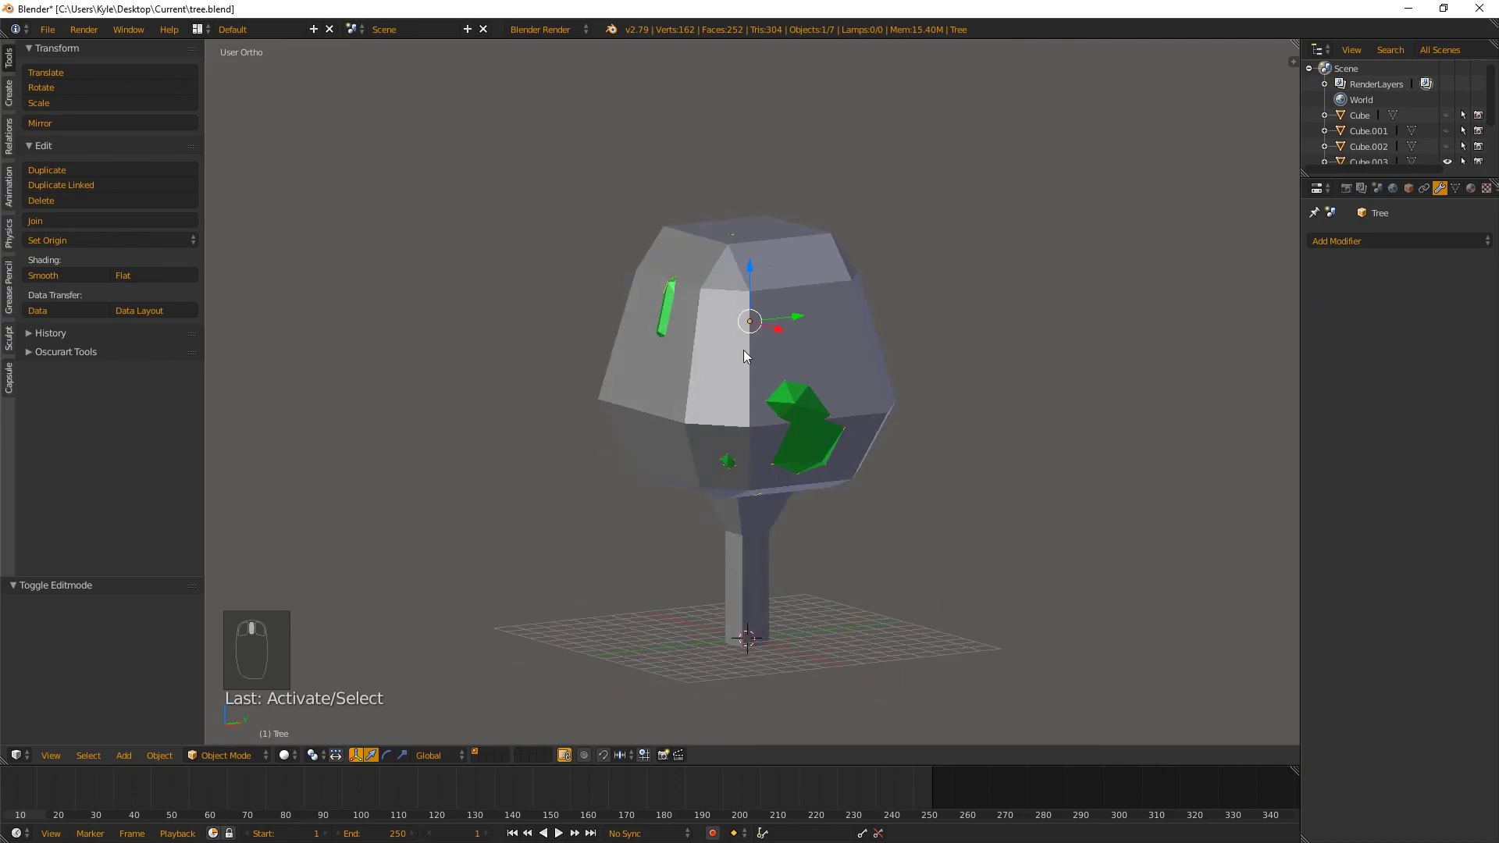
scroll("down", 3)
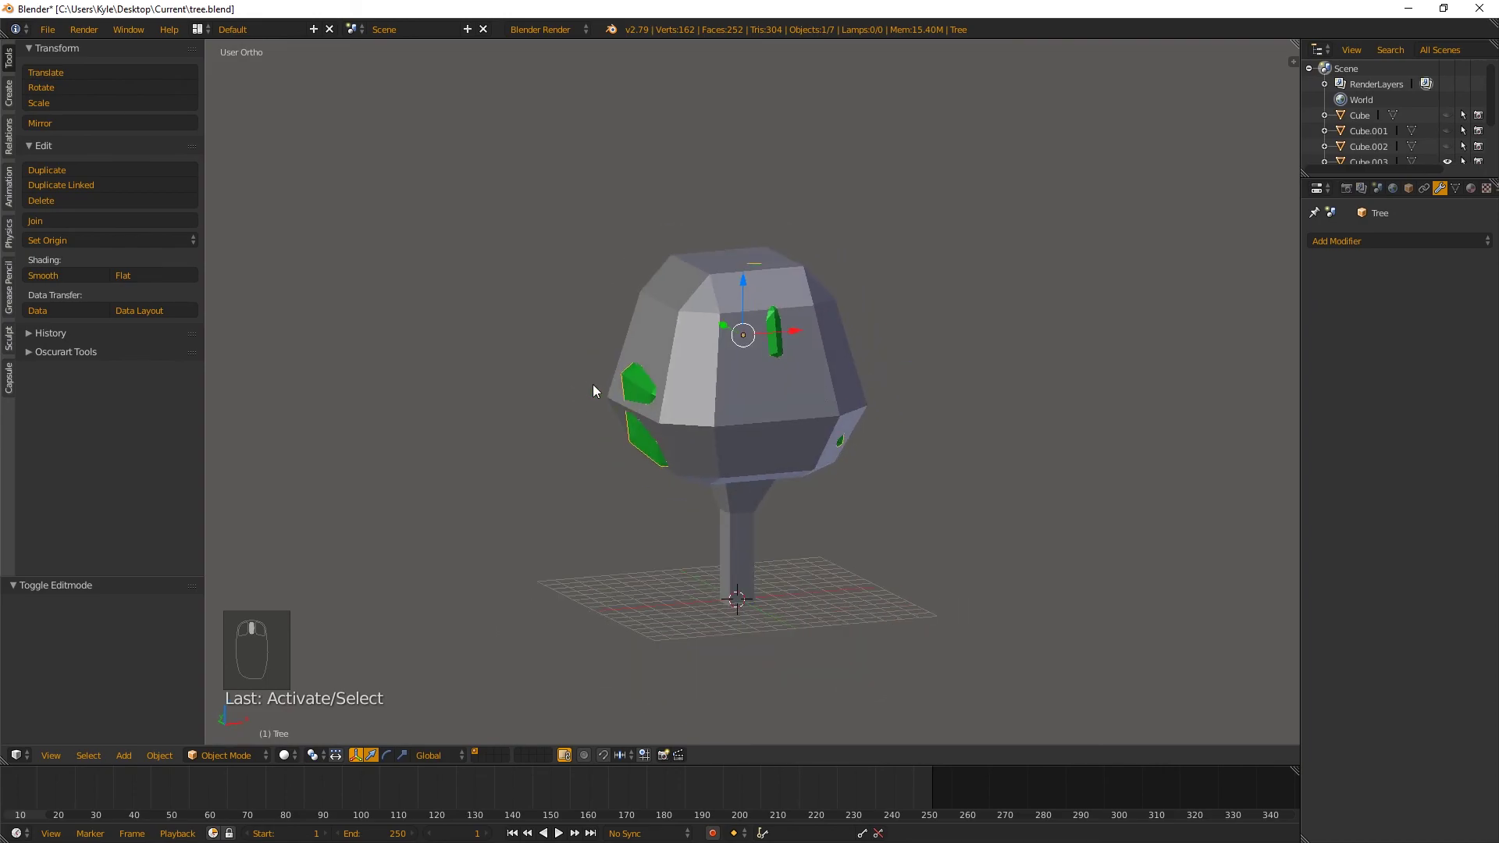
scroll("up", 3)
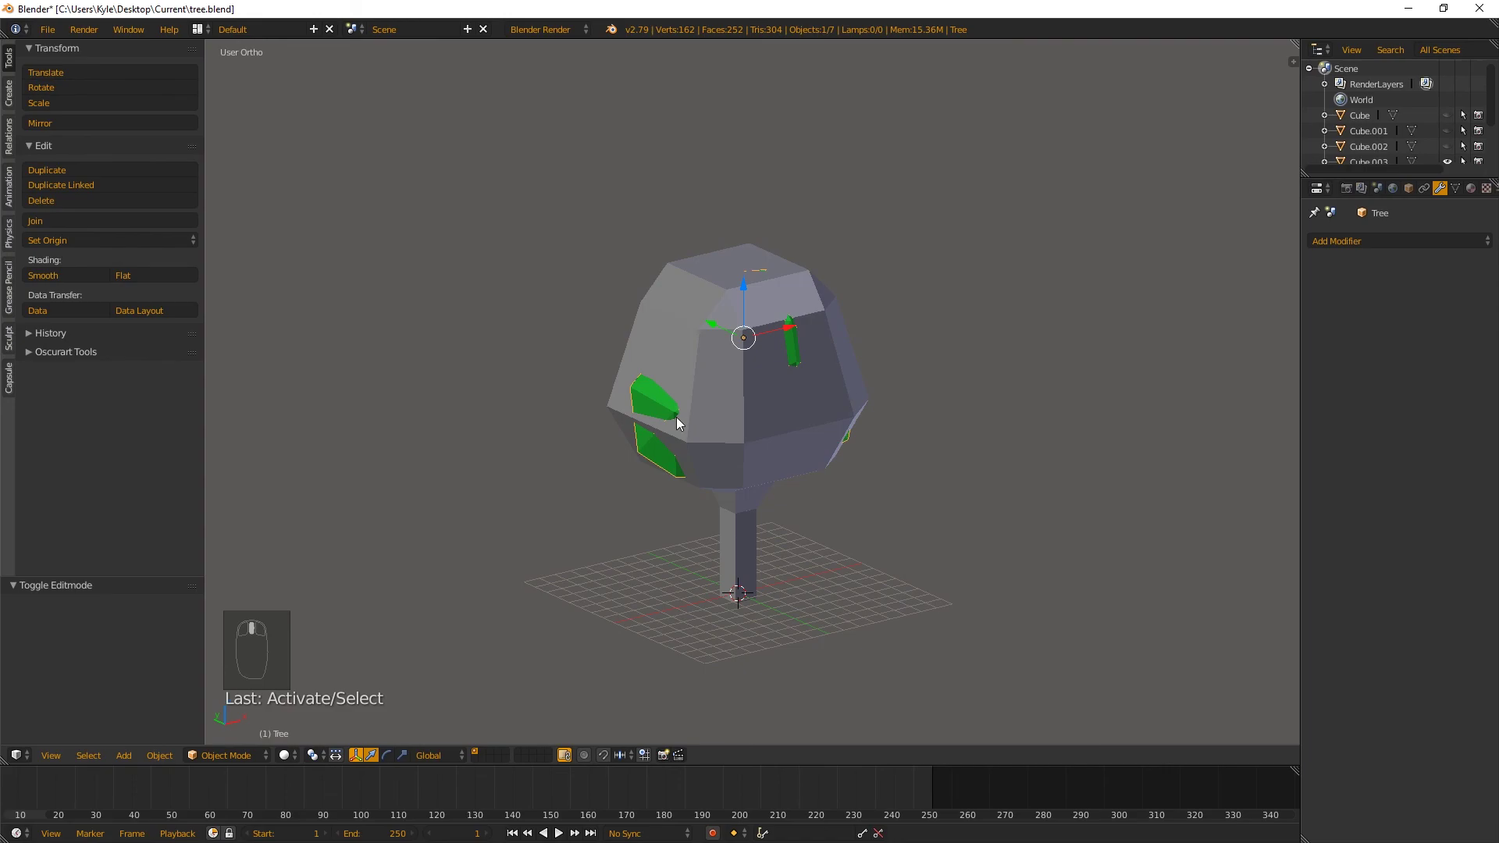
Rename the trunk collision box with the UCX_Tree prefix in Object properties
scroll("down", 3)
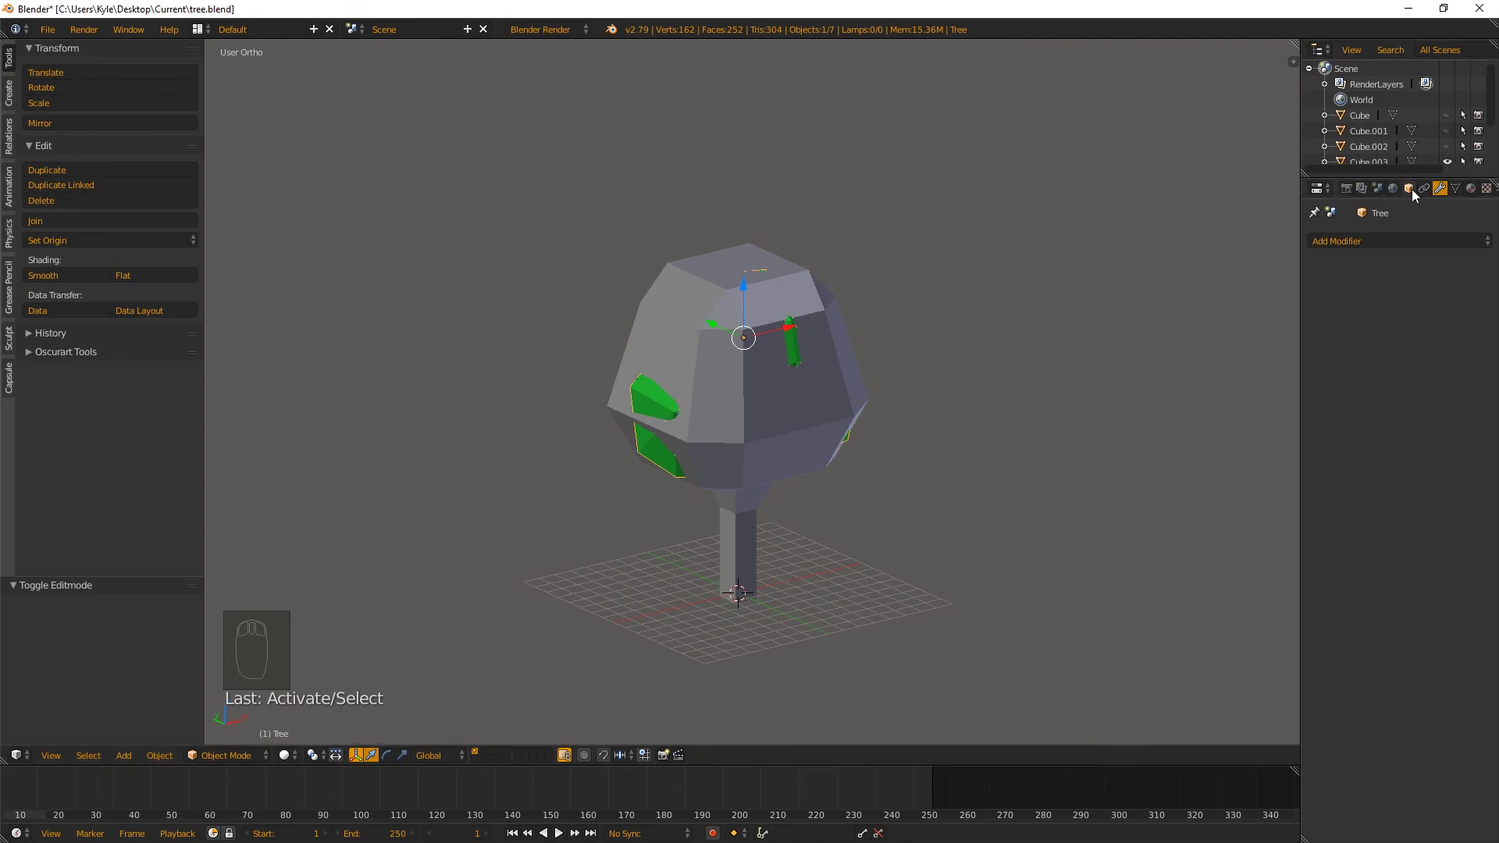
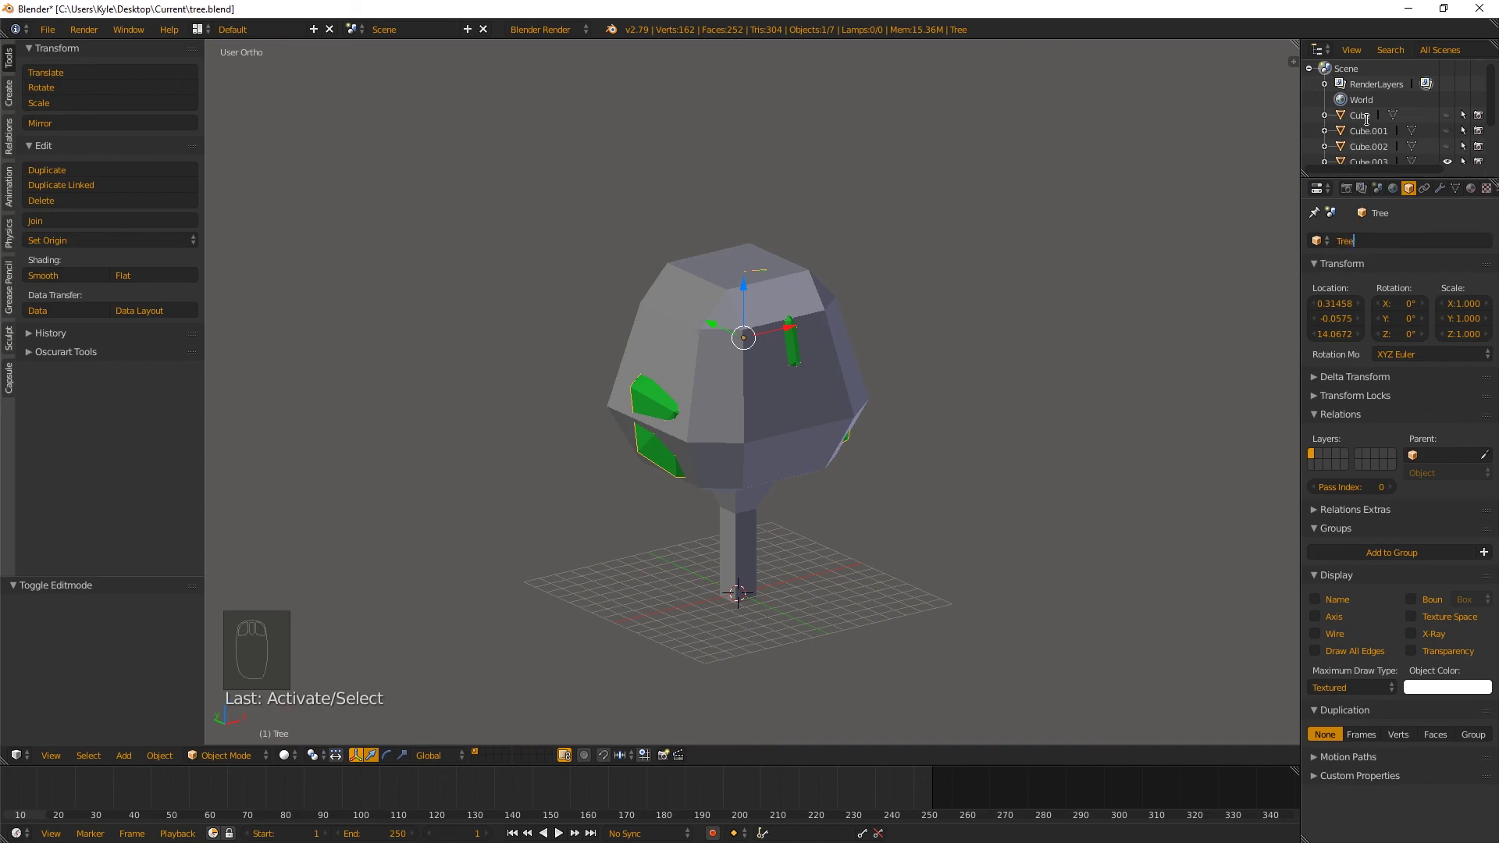
left_click_drag(759, 556, 784, 623)
left_click_drag(785, 623, 769, 536)
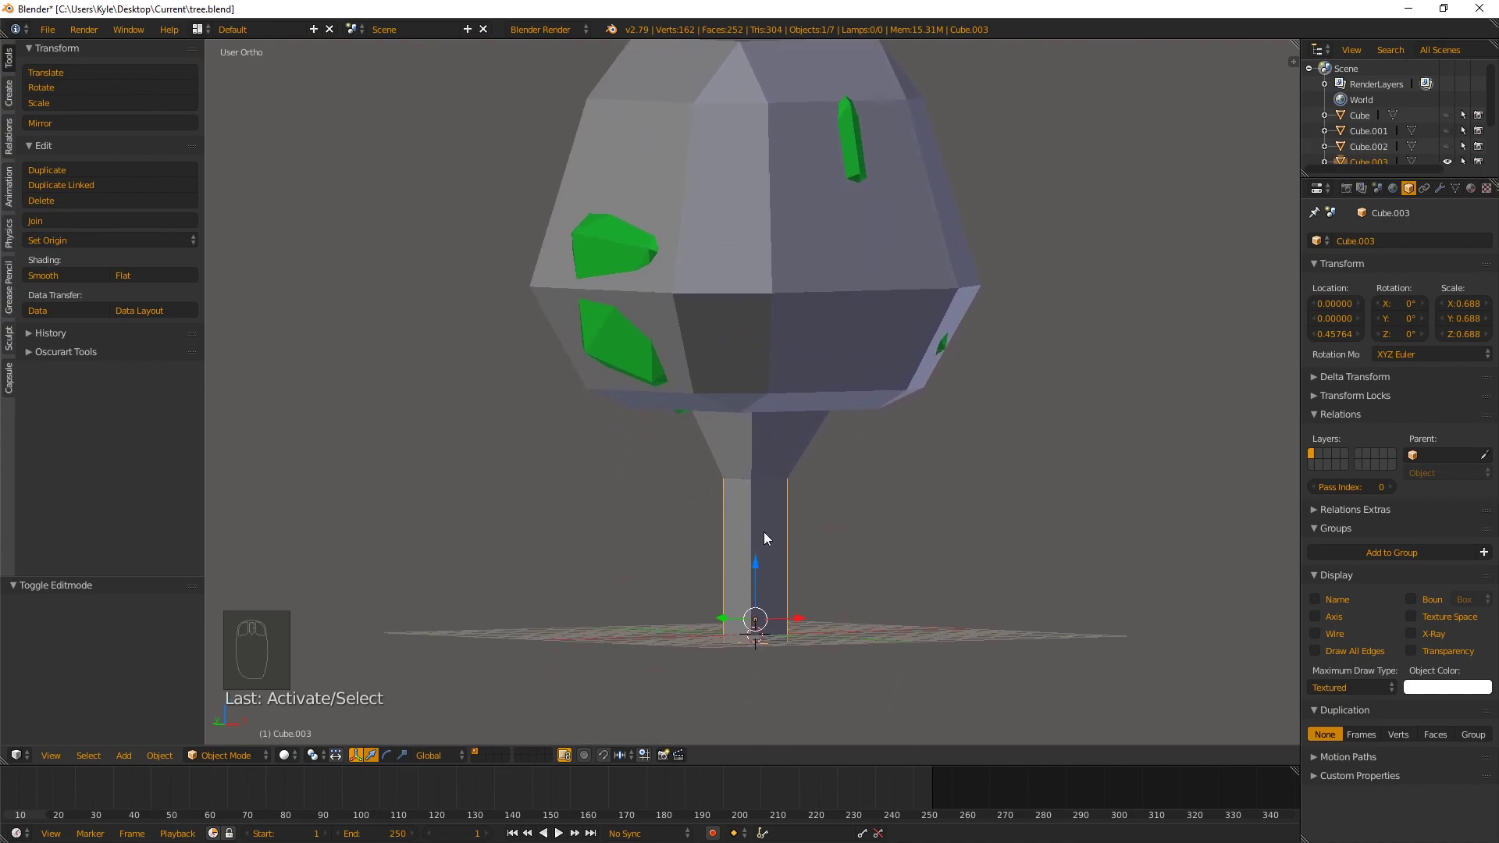
middle_click(1383, 144)
left_click(1381, 114)
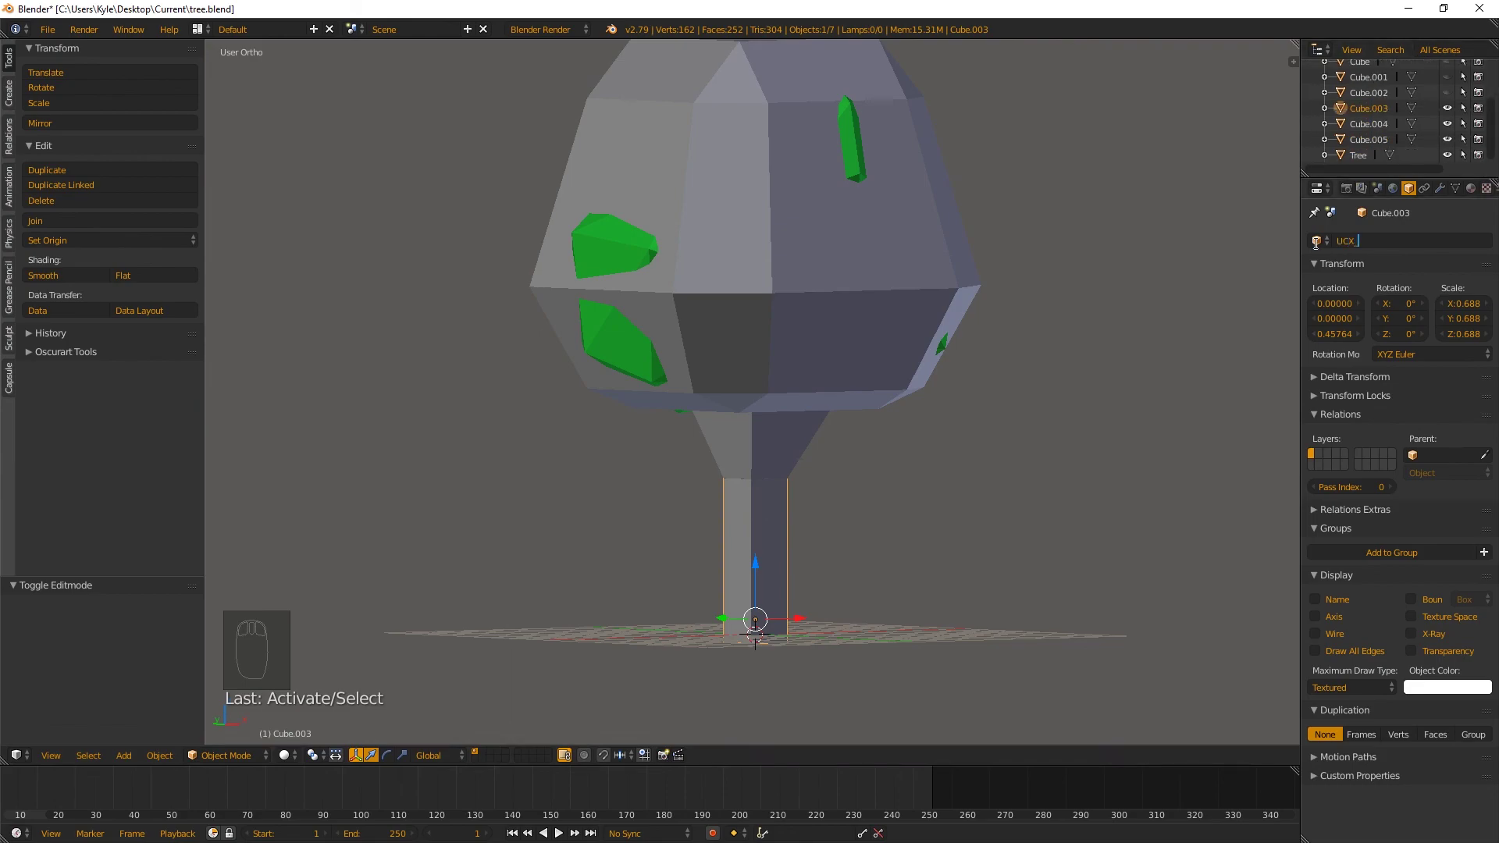
key("e")
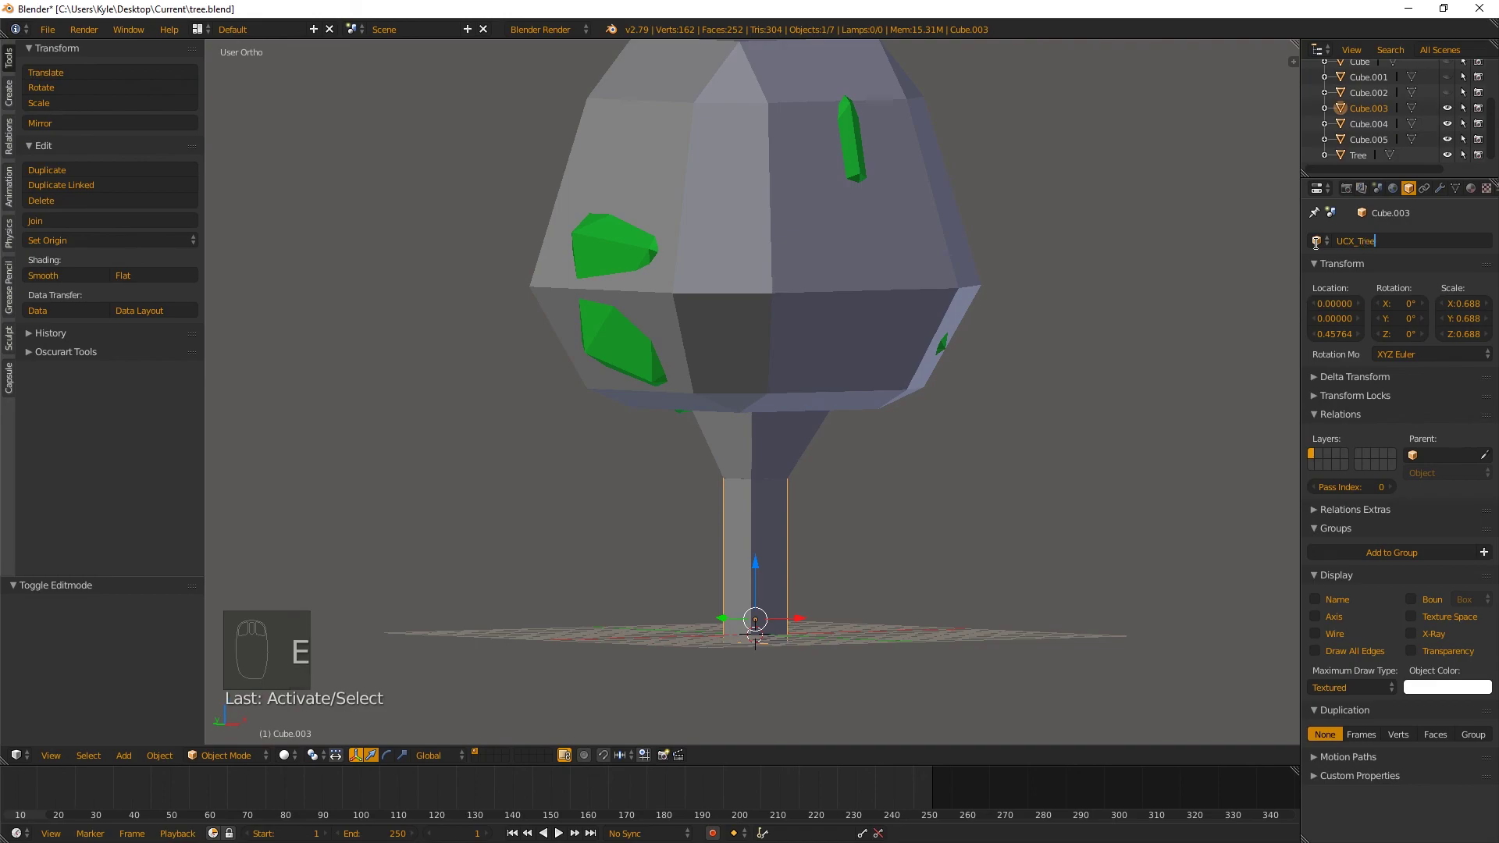
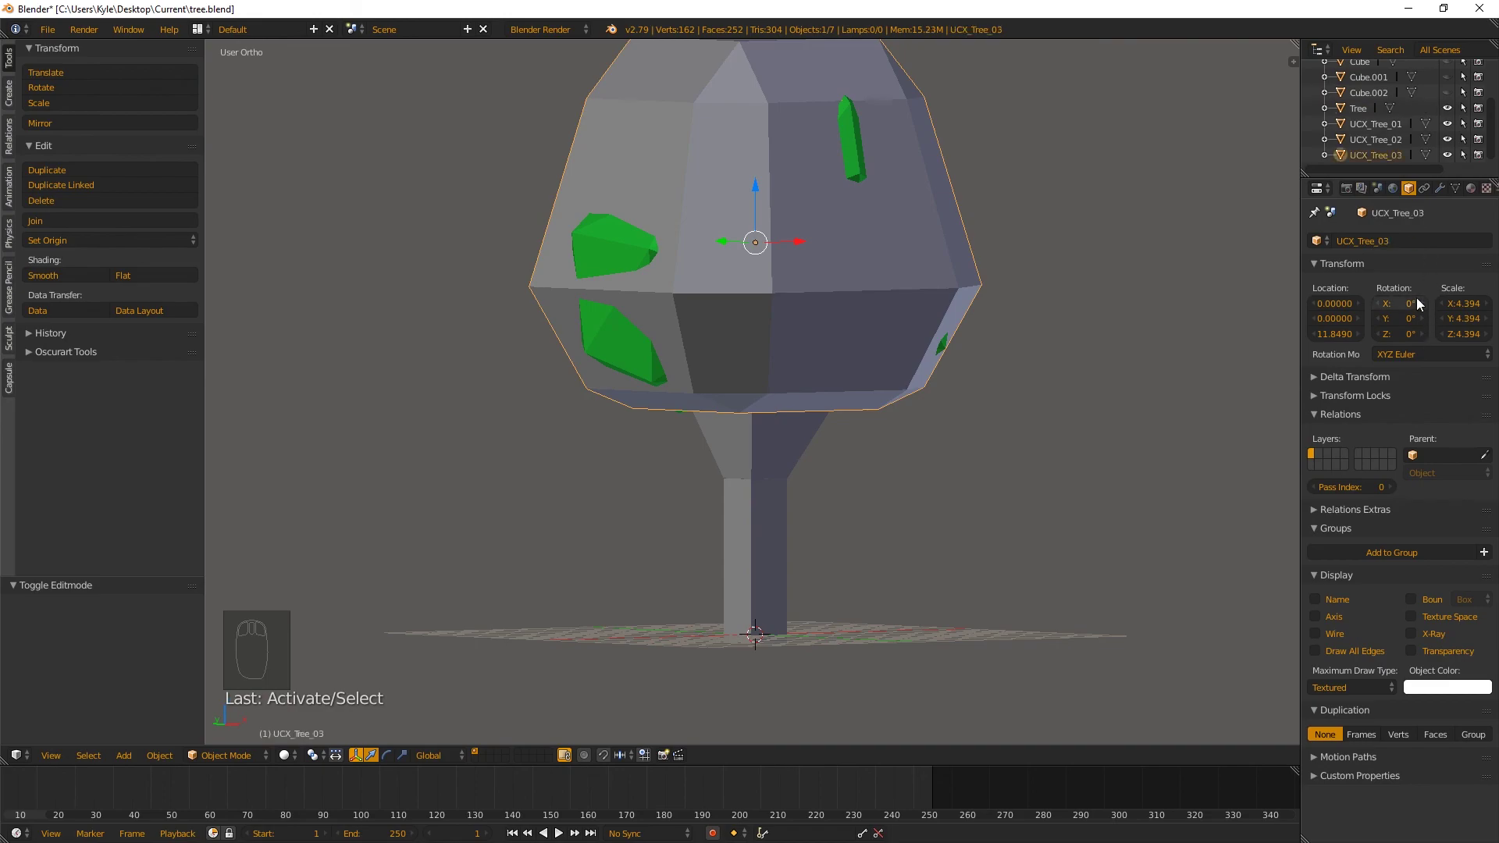
Hide the trunk collision boxes and erase the number from the canopy box's name
left_click_drag(767, 454, 840, 316)
key("h")
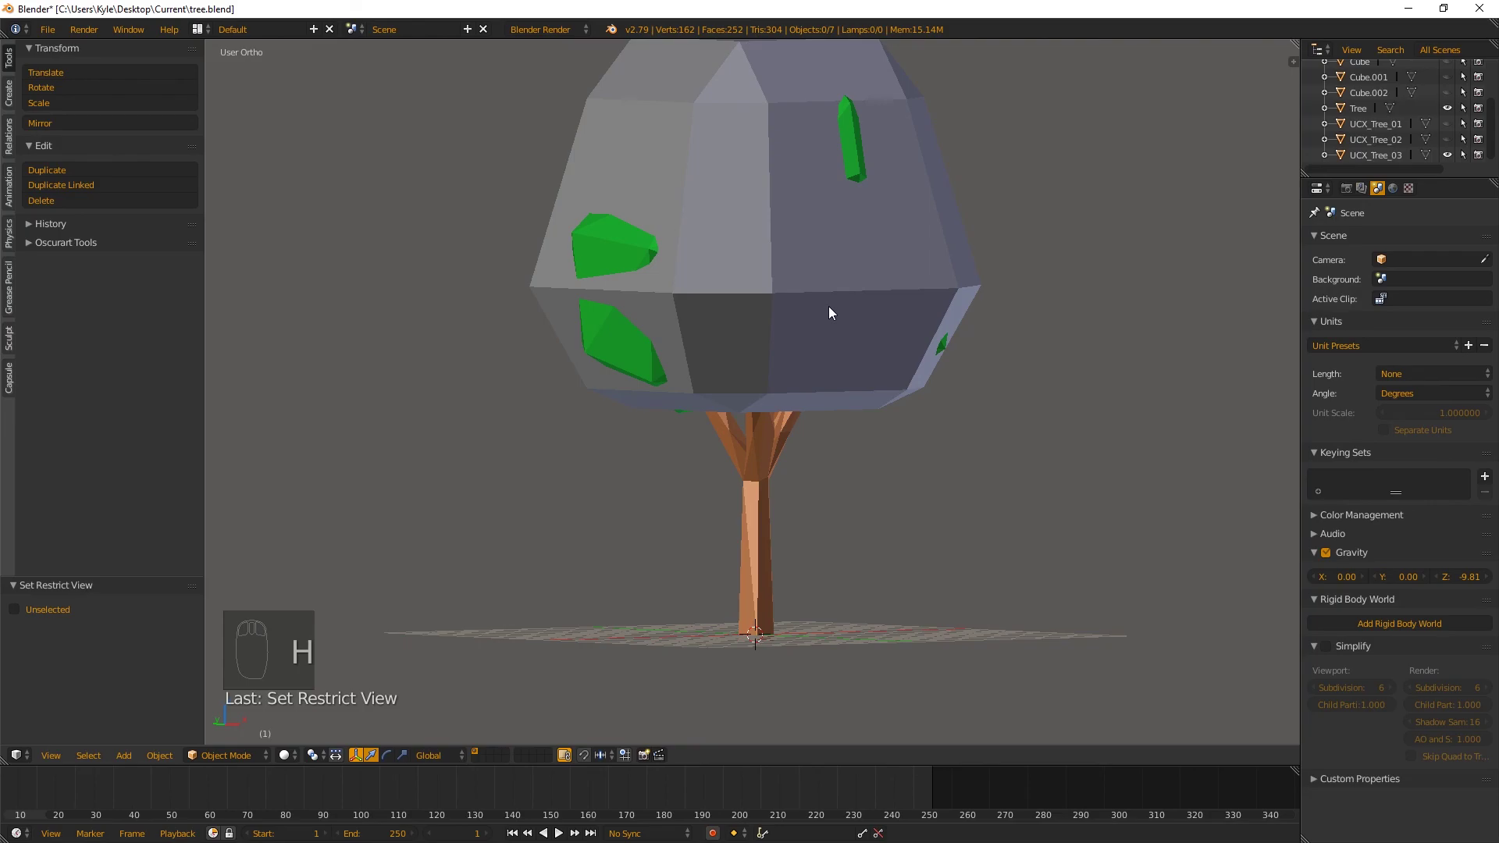
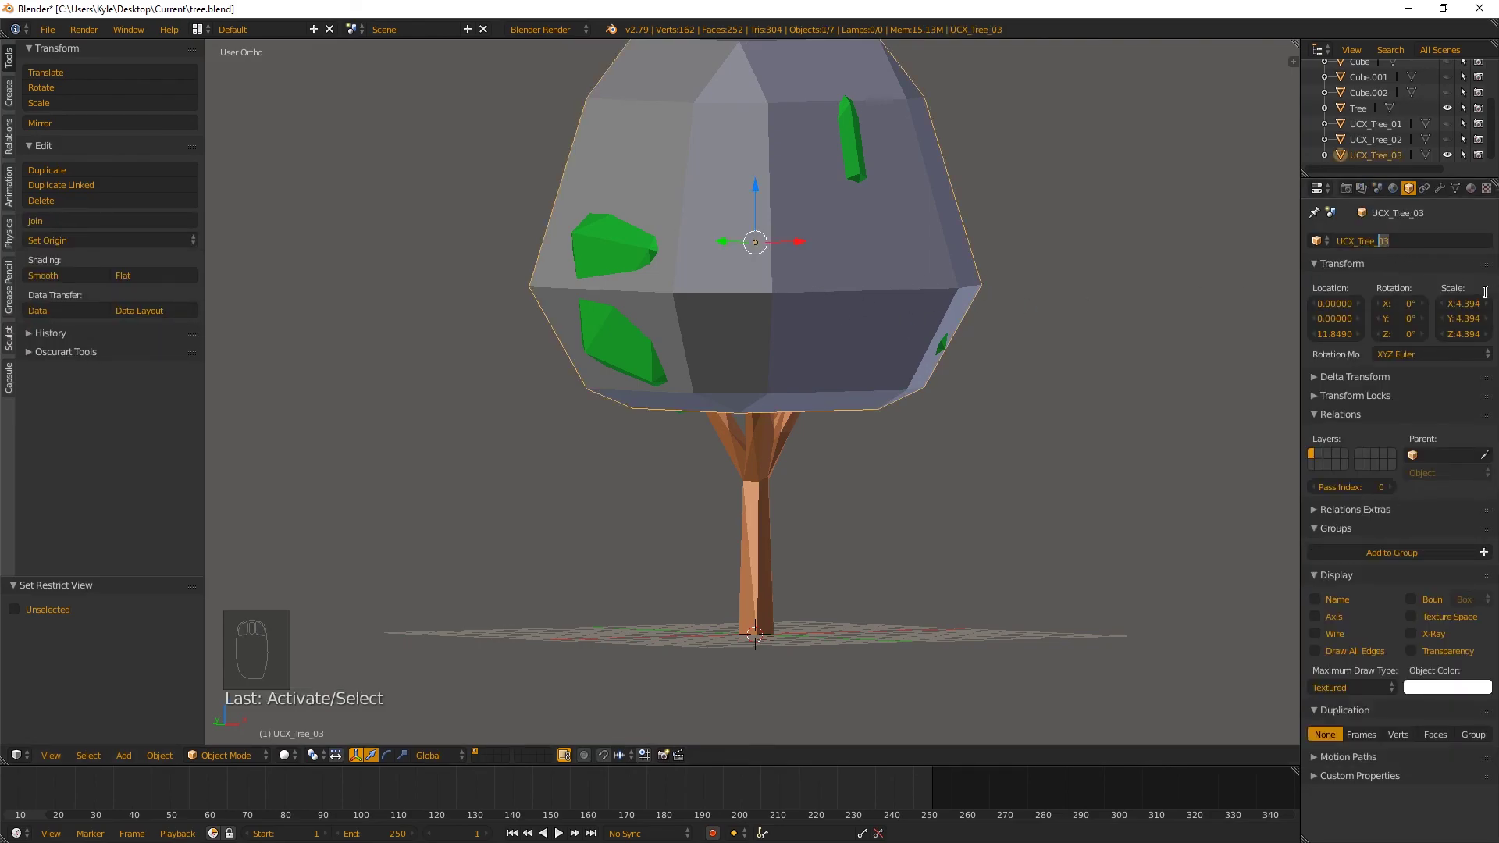
key("BackSpace")
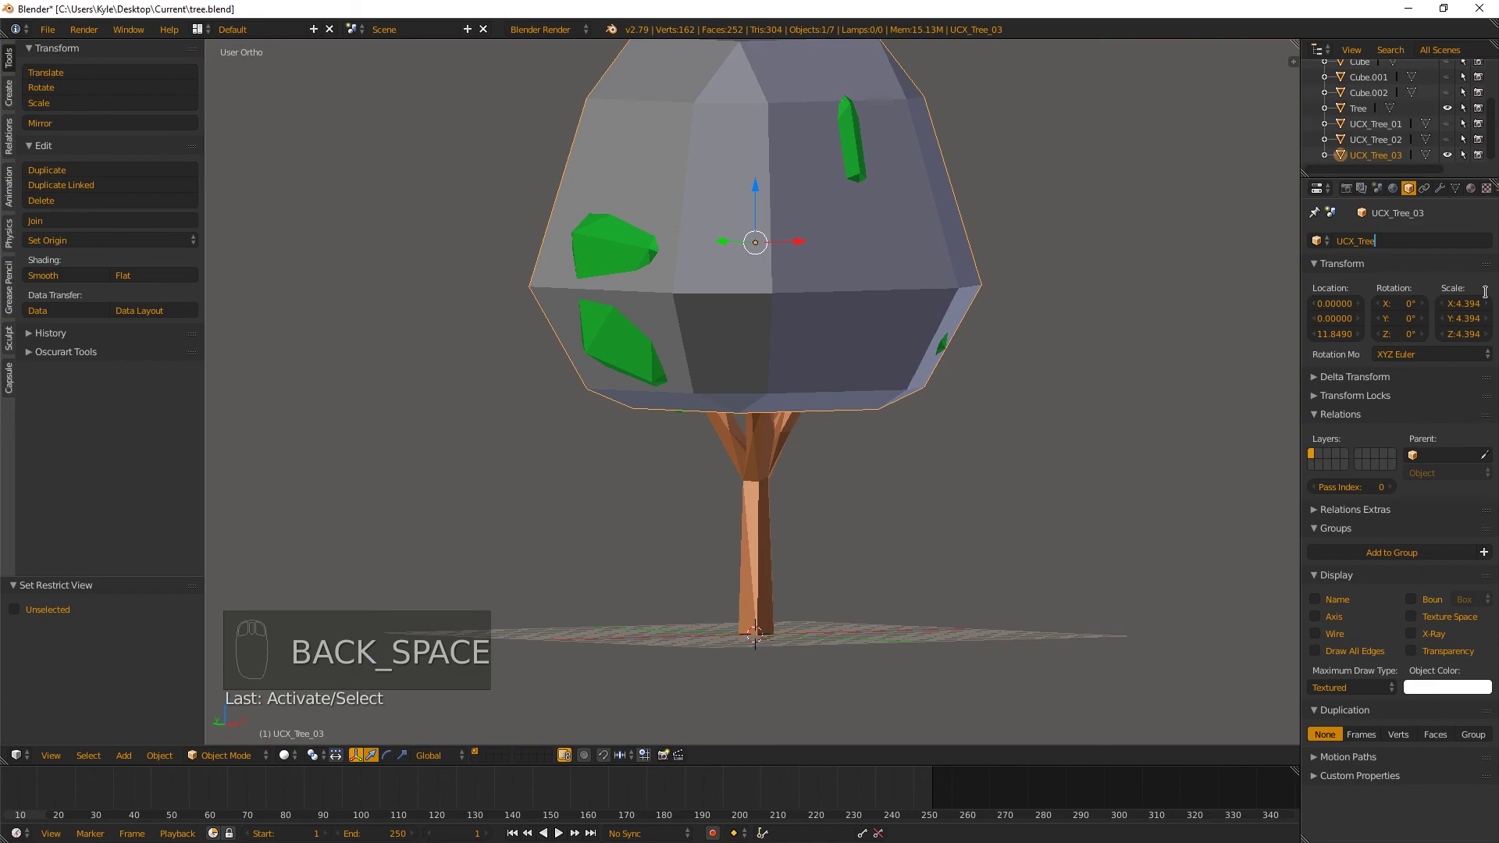